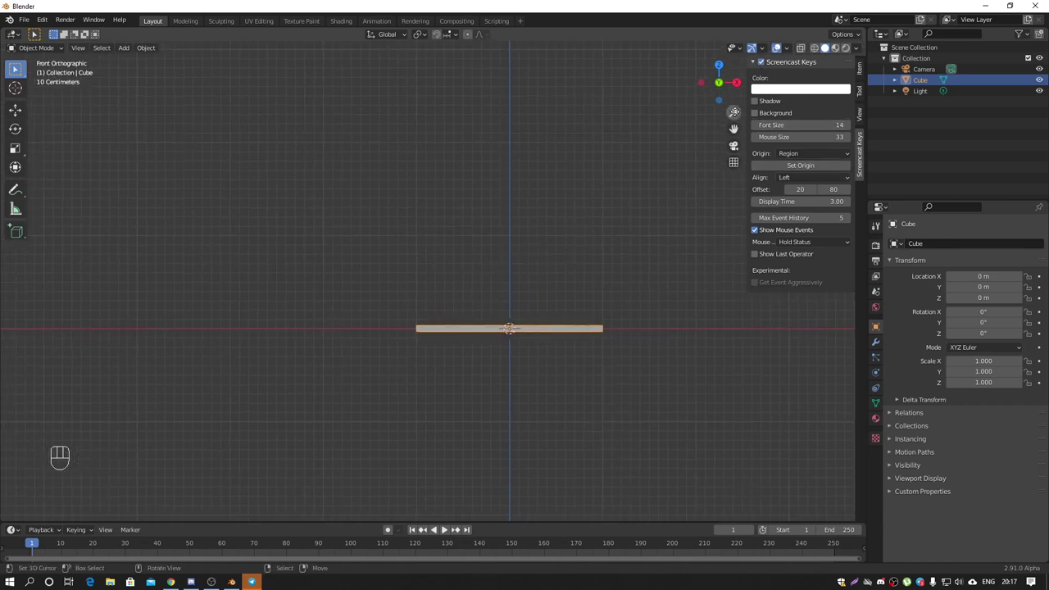
Step: Duplicate the bottom slab into a raised top slab and a second spare copy
{"action": "left_click", "coordinate": [756, 64]}
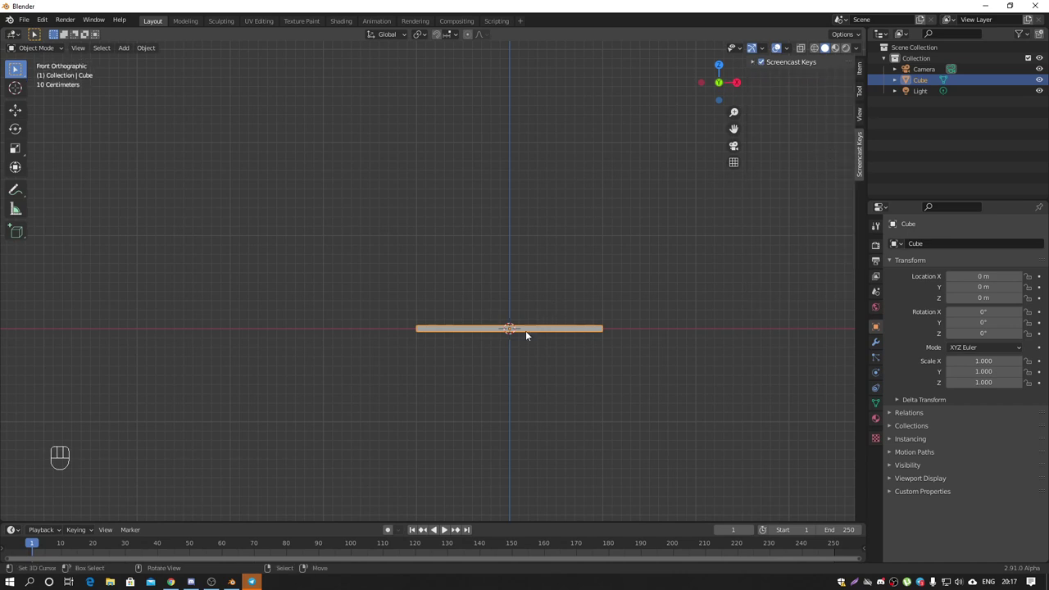
{"action": "key", "text": "shift+d"}
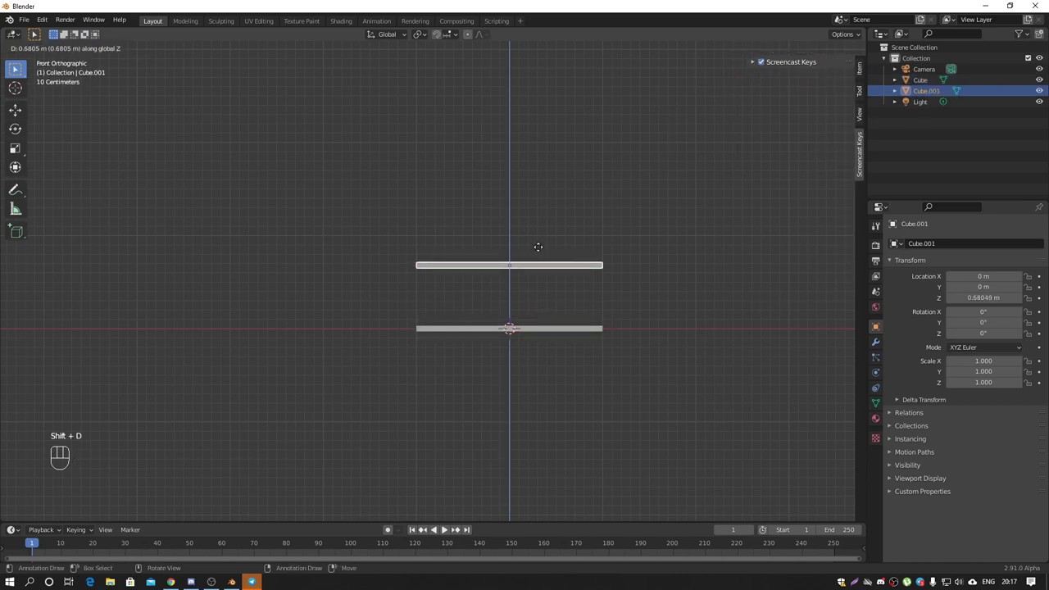
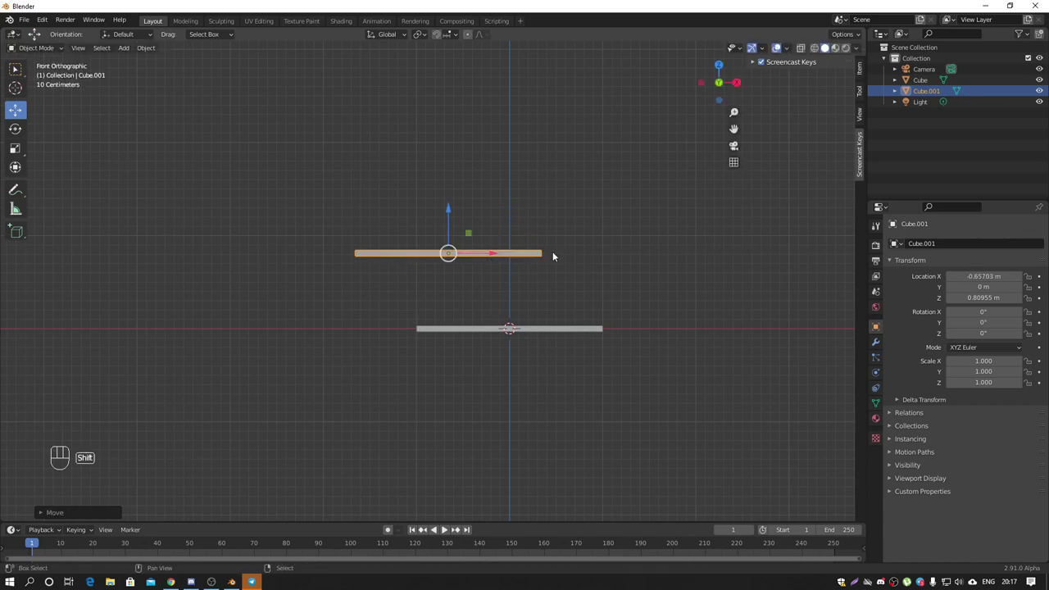
{"action": "key", "text": "shift+d"}
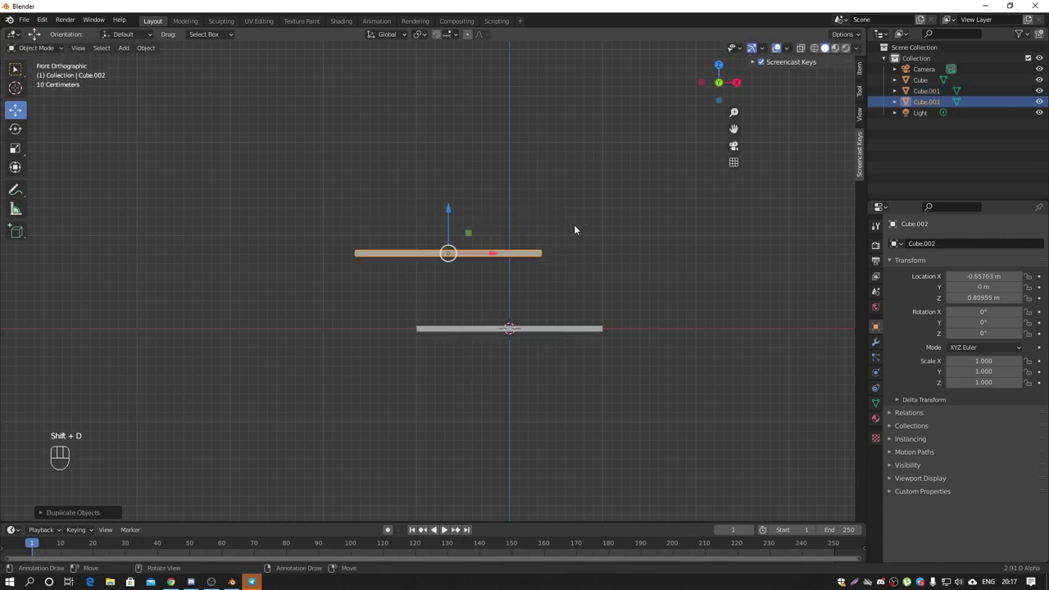
Step: Rotate the copy Y -90° into a shortened leg at the left end and duplicate it for the right side
{"action": "key", "text": "r"}
{"action": "middle_click", "coordinate": [516, 246]}
{"action": "left_click_drag", "start_coordinate": [456, 36], "coordinate": [784, 272]}
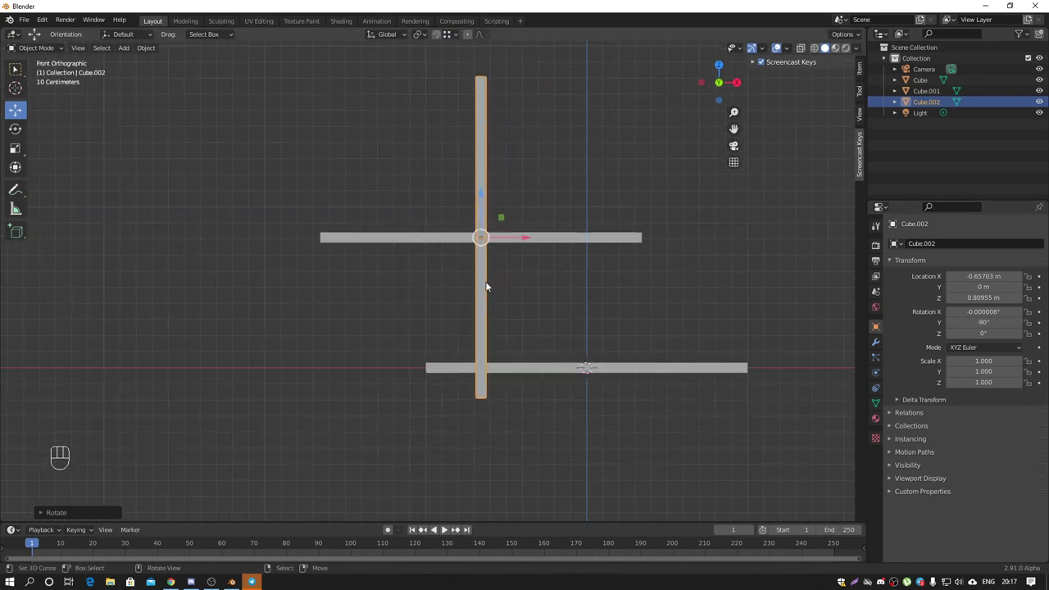
{"action": "middle_click", "coordinate": [489, 294]}
{"action": "key", "text": "Tab"}
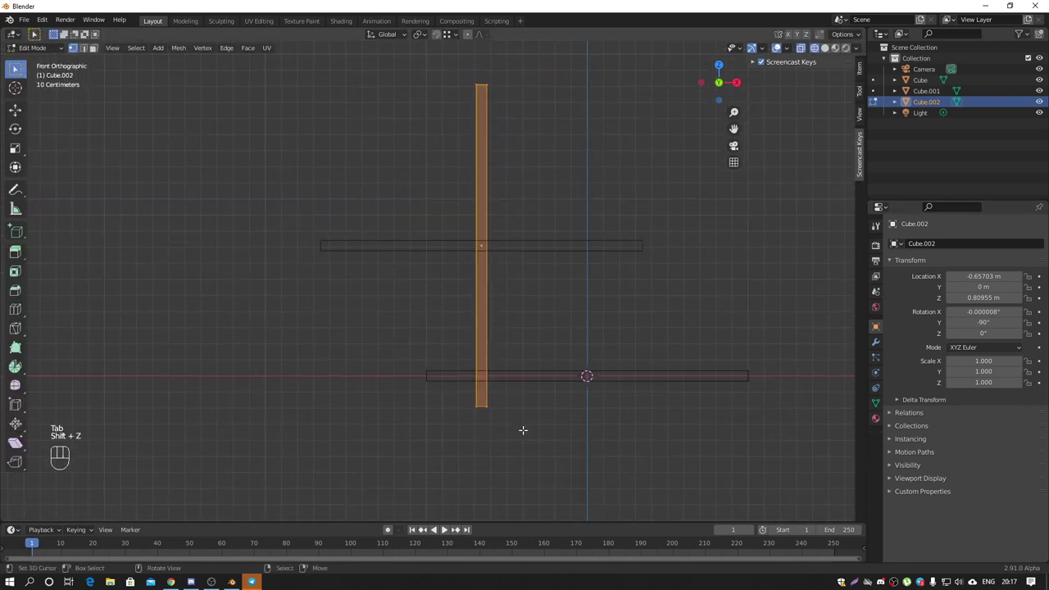
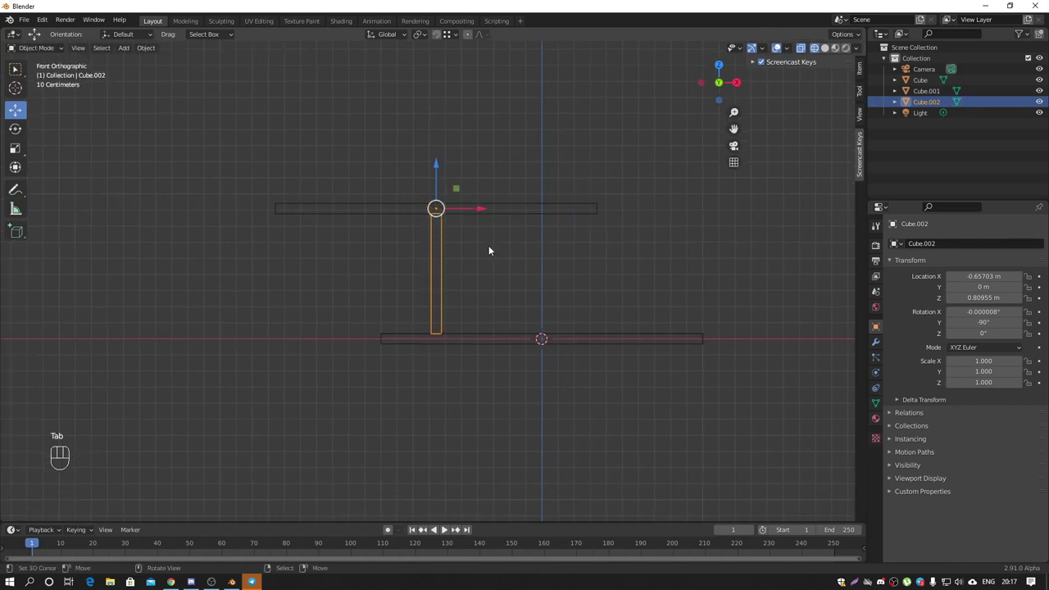
{"action": "left_click", "coordinate": [473, 213]}
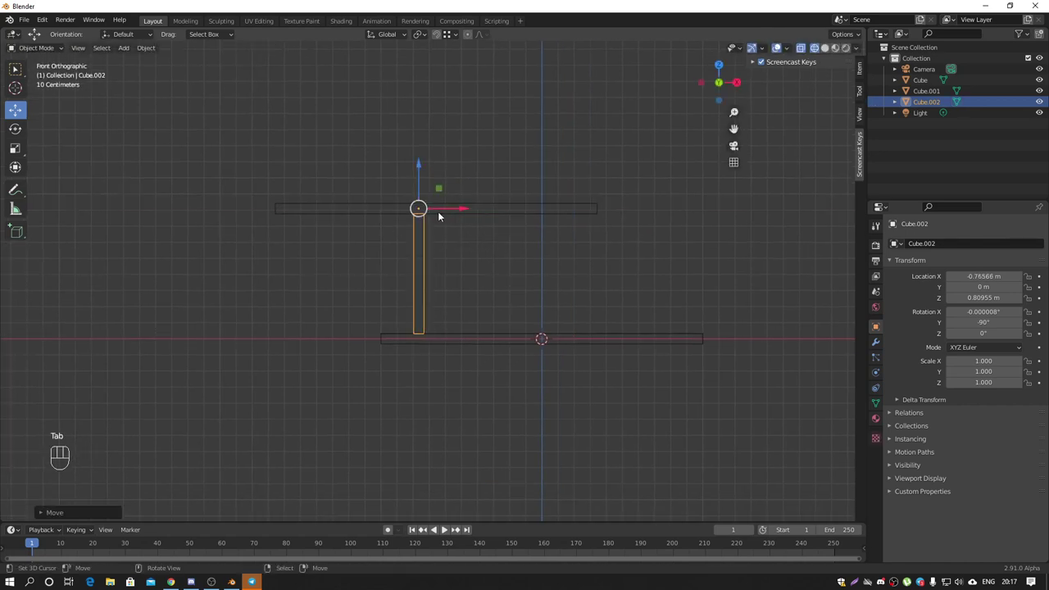
{"action": "key", "text": "shift+d"}
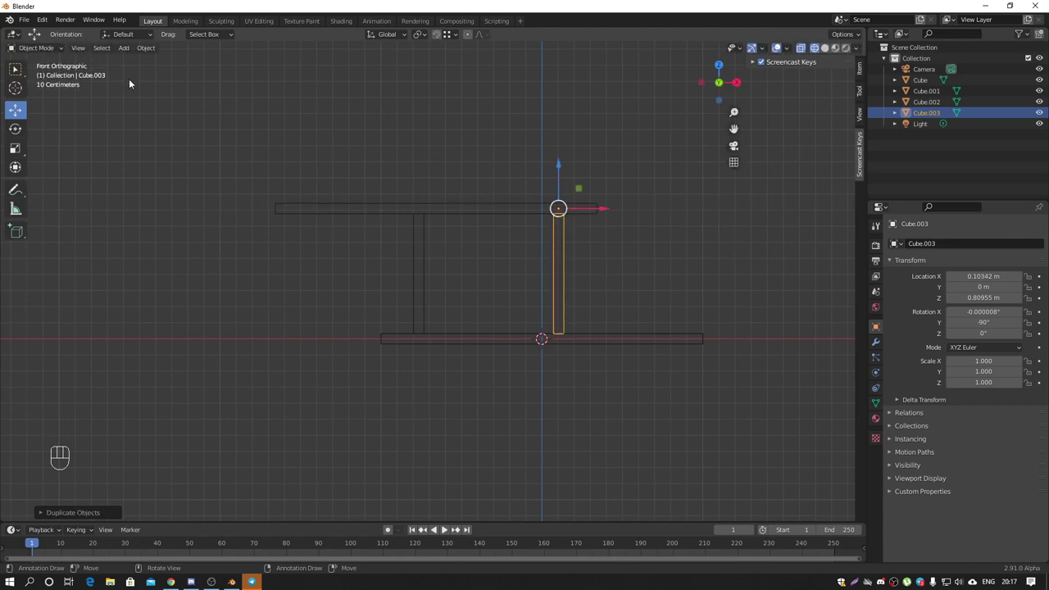
{"action": "left_click_drag", "start_coordinate": [47, 22], "coordinate": [64, 178]}
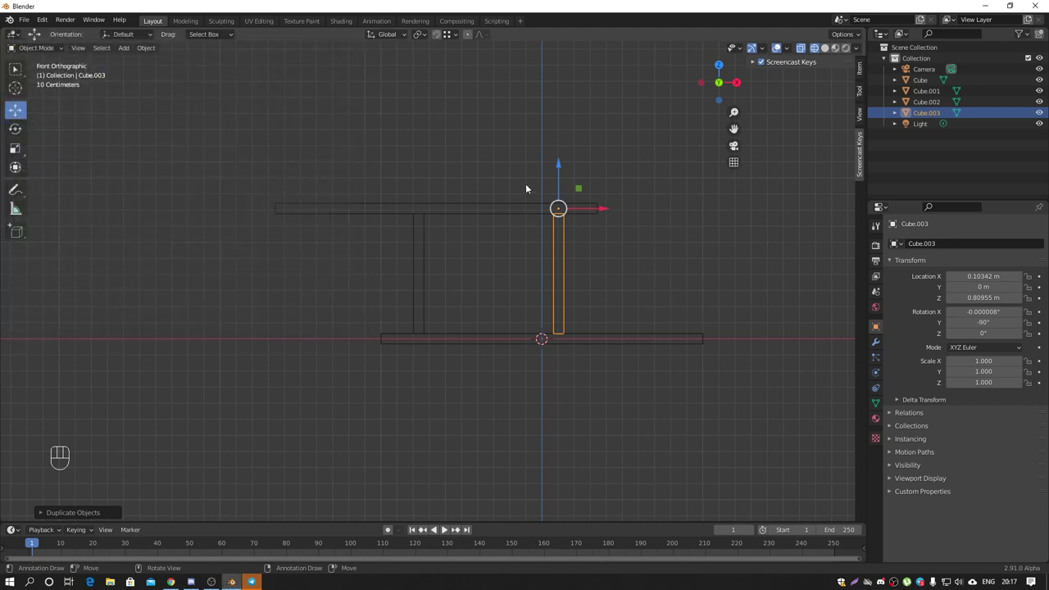
Step: Add a BoltFactory bolt, scale it small and set it on the top slab above one leg
{"action": "key", "text": "shift+a"}
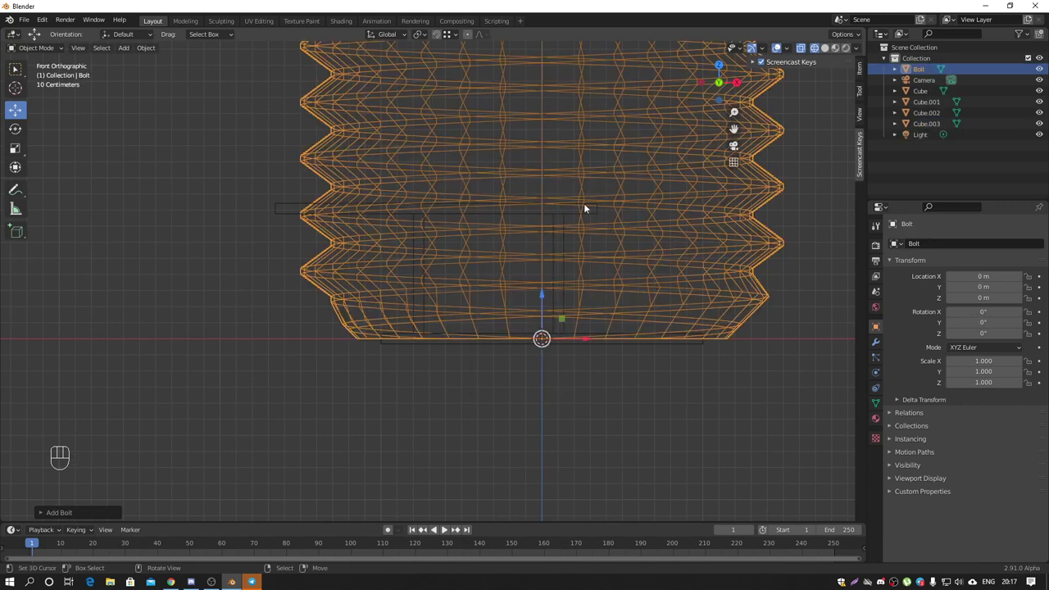
{"action": "left_click_drag", "start_coordinate": [594, 227], "coordinate": [590, 285]}
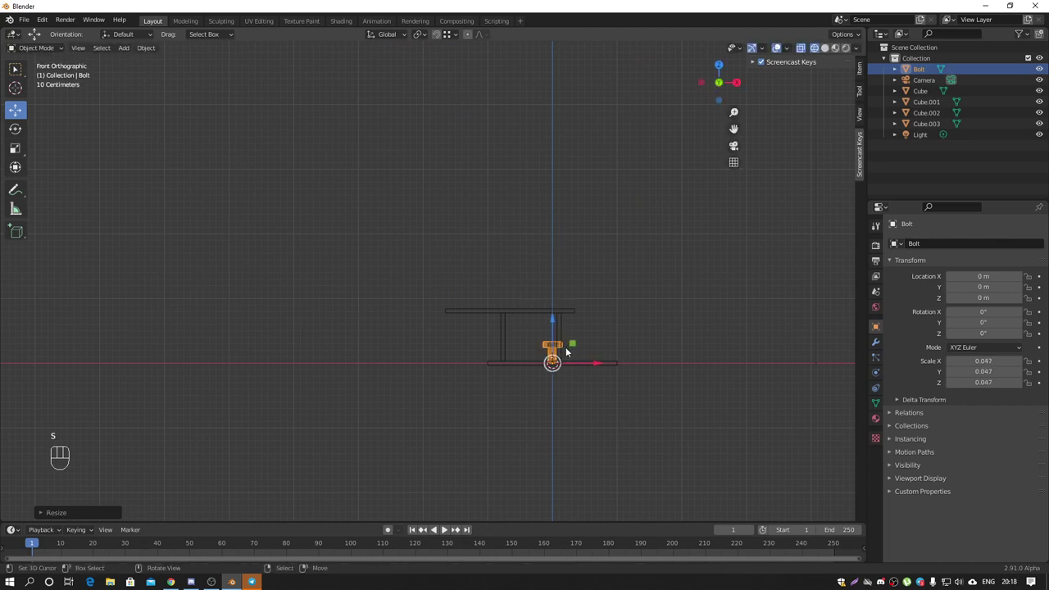
{"action": "left_click", "coordinate": [534, 348]}
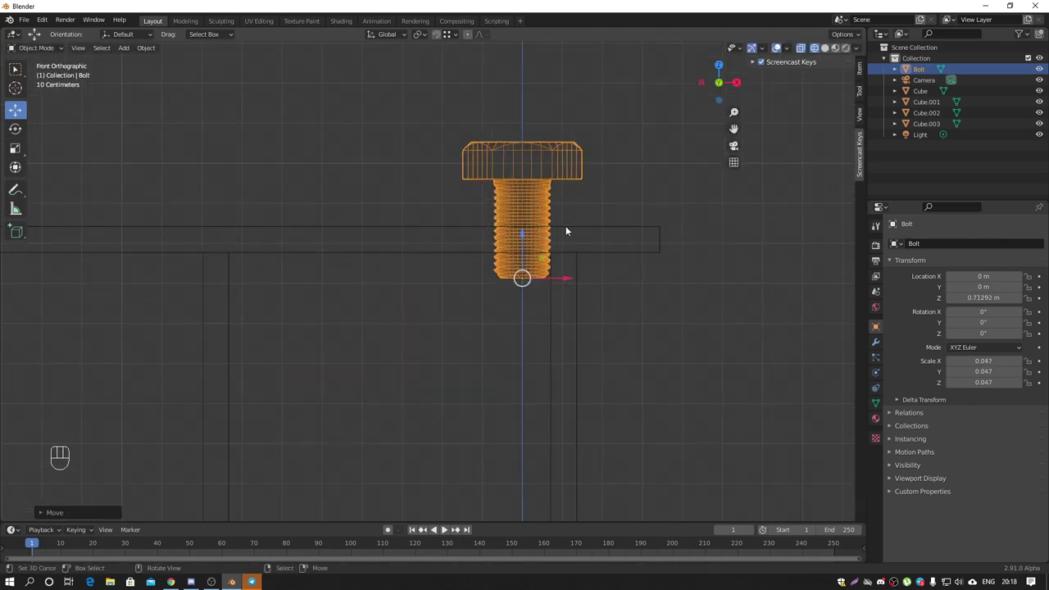
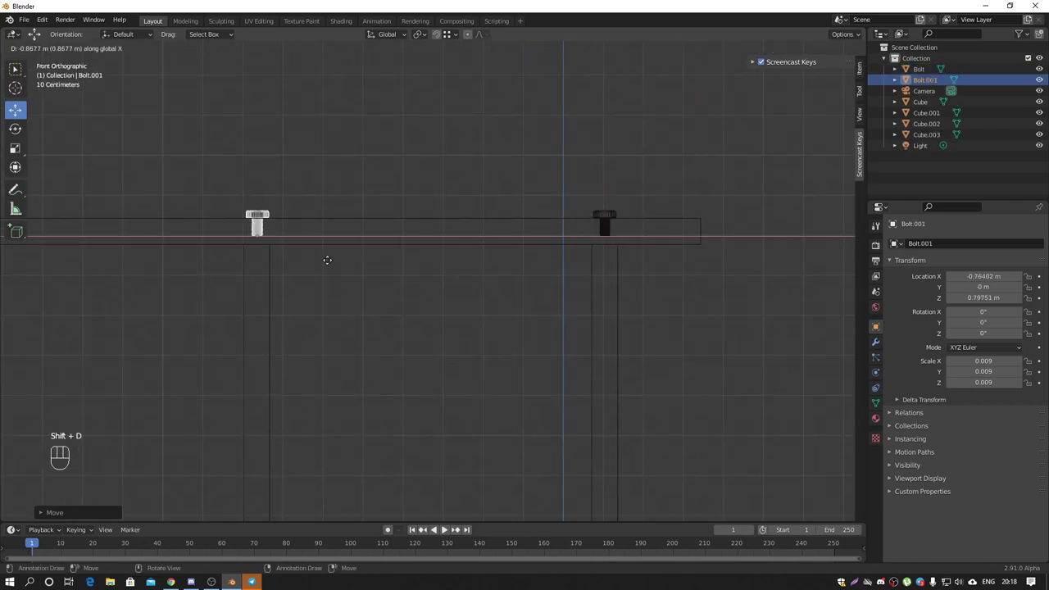
Step: Duplicate the bolt and slide the copy above the other leg, checking in perspective
{"action": "left_click_drag", "start_coordinate": [399, 235], "coordinate": [377, 263]}
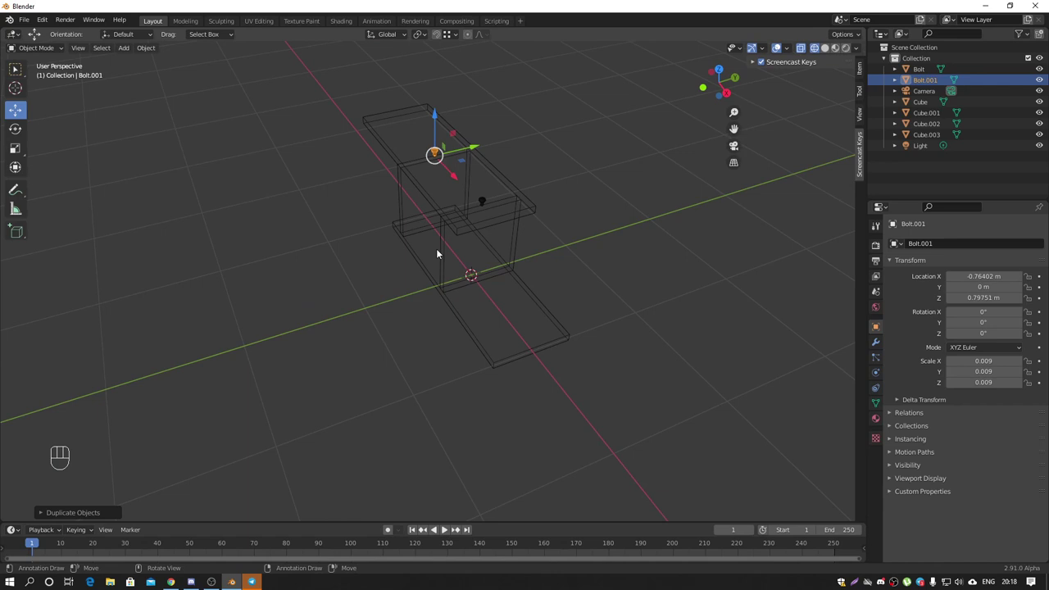
{"action": "key", "text": "shift+z"}
{"action": "left_click_drag", "start_coordinate": [477, 230], "coordinate": [512, 214]}
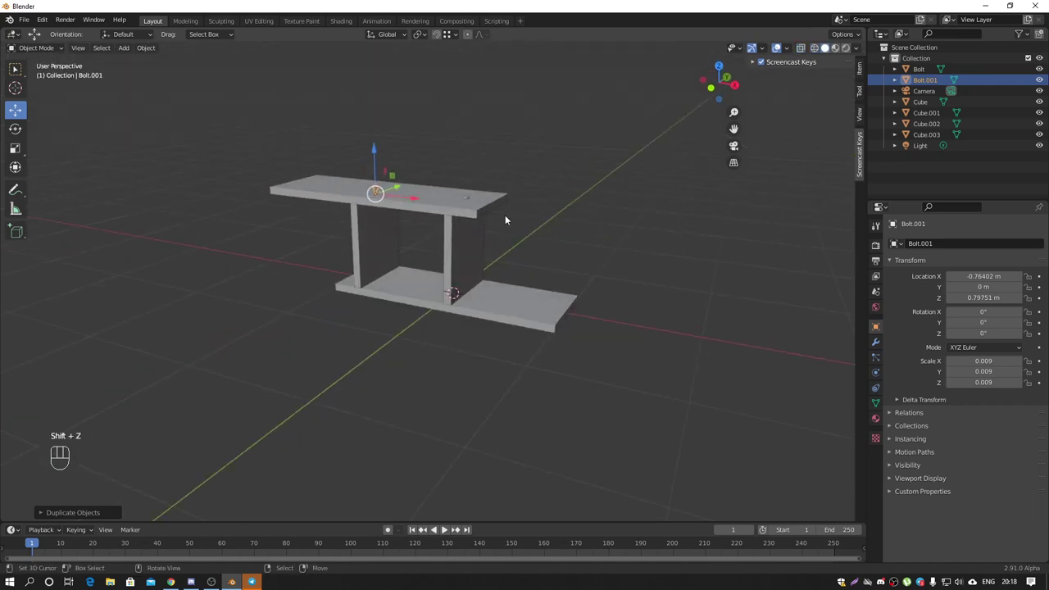
{"action": "middle_click", "coordinate": [449, 230]}
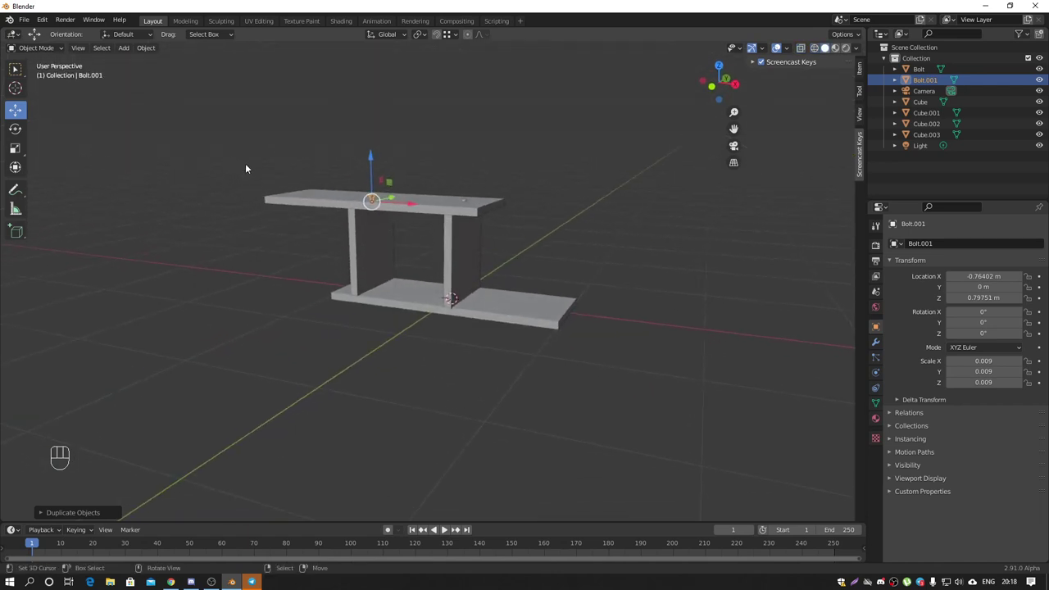
Step: Key Location at frame 1 for all slabs, legs and bolts, then centre the shelf in front view
{"action": "left_click", "coordinate": [647, 365]}
{"action": "left_click_drag", "start_coordinate": [541, 240], "coordinate": [552, 245]}
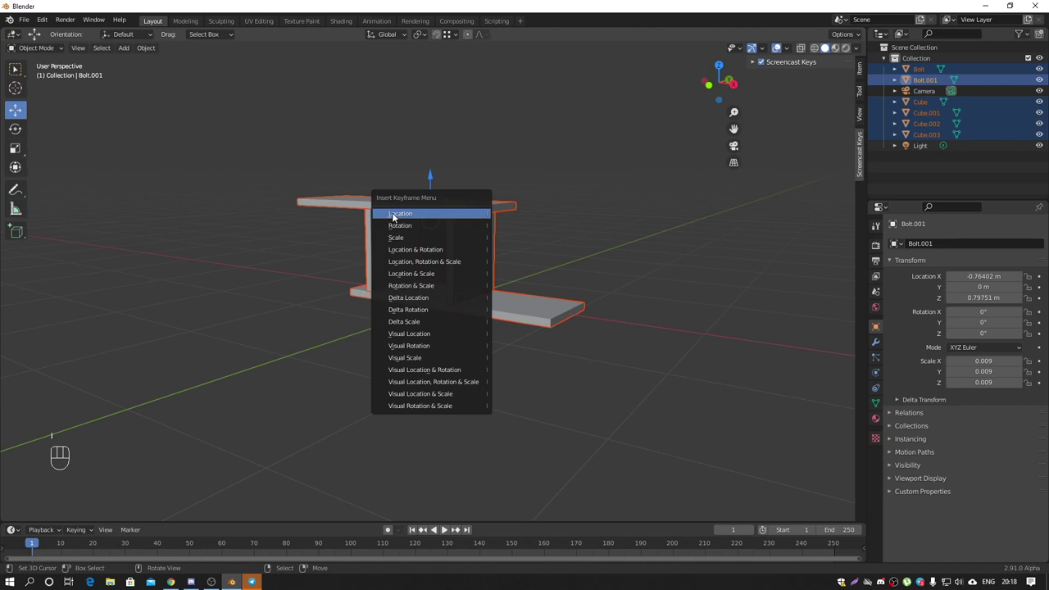
{"action": "left_click_drag", "start_coordinate": [422, 195], "coordinate": [440, 199]}
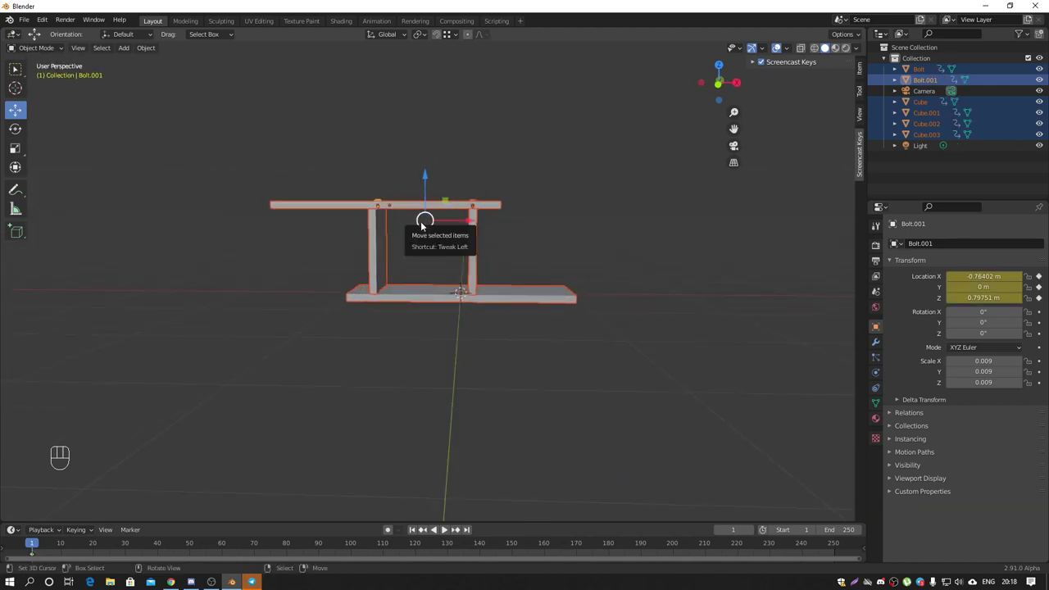
{"action": "middle_click", "coordinate": [434, 222]}
{"action": "key", "text": "KP_1"}
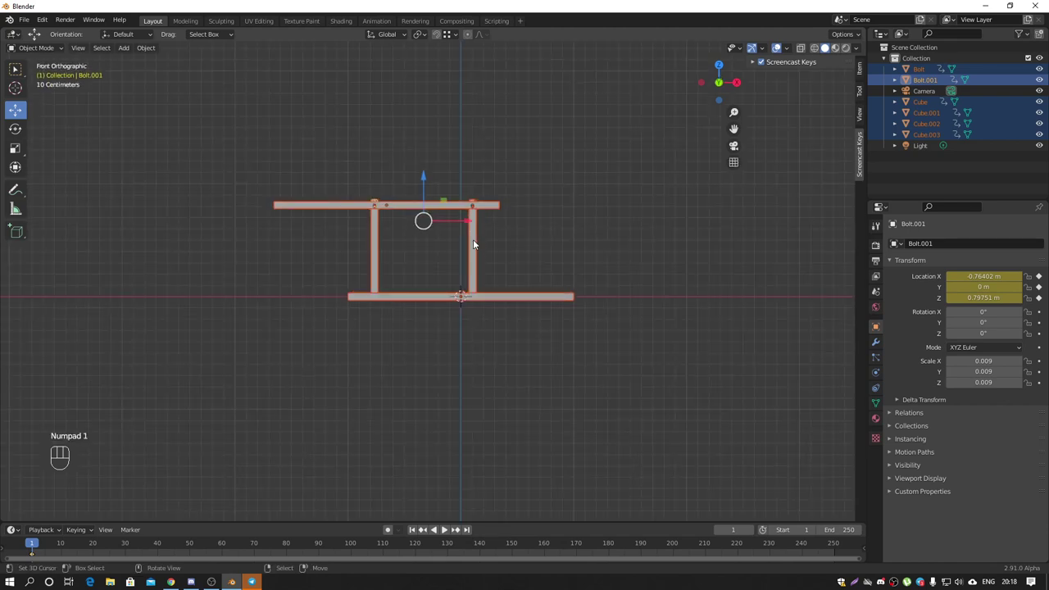
{"action": "left_click_drag", "start_coordinate": [476, 255], "coordinate": [519, 273]}
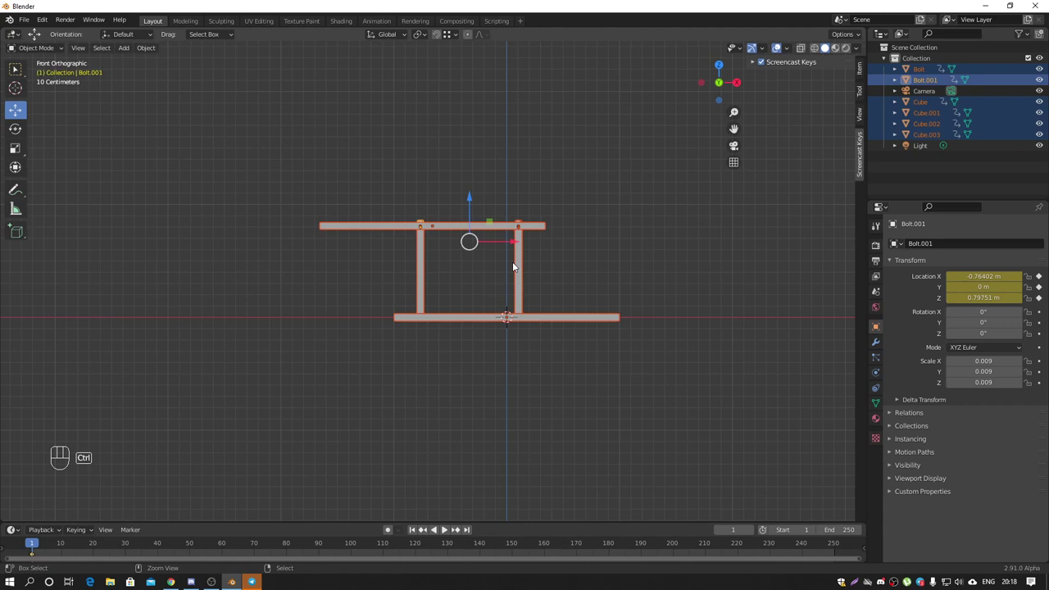
Step: With Camera to View enabled, move and tilt the camera to look down at the whole shelf, then disable it
{"action": "key", "text": "ctrl+alt+KP_0"}
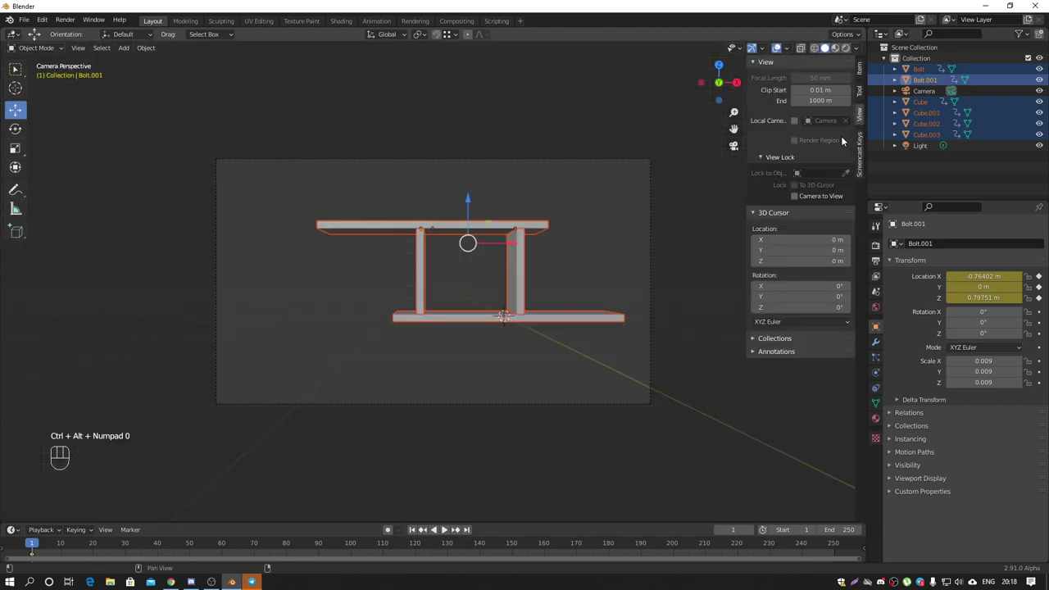
{"action": "left_click", "coordinate": [798, 197]}
{"action": "left_click_drag", "start_coordinate": [508, 303], "coordinate": [471, 324]}
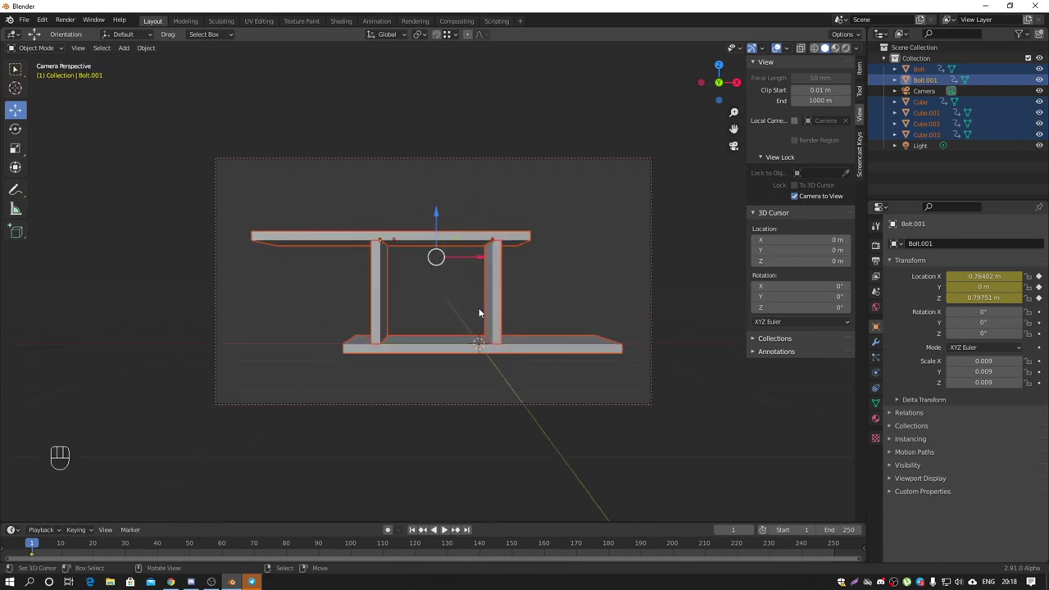
{"action": "left_click_drag", "start_coordinate": [481, 305], "coordinate": [478, 318]}
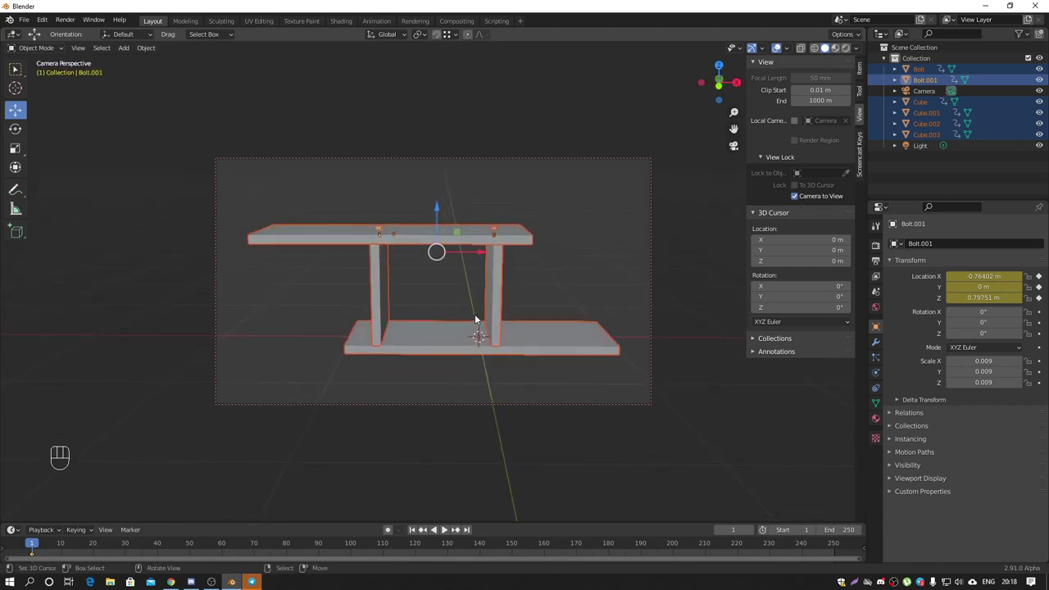
{"action": "middle_click", "coordinate": [490, 309]}
{"action": "left_click", "coordinate": [801, 200]}
Step: Leave the camera view, pull back to see camera and shelf, and select the top slab
{"action": "right_click", "coordinate": [687, 169]}
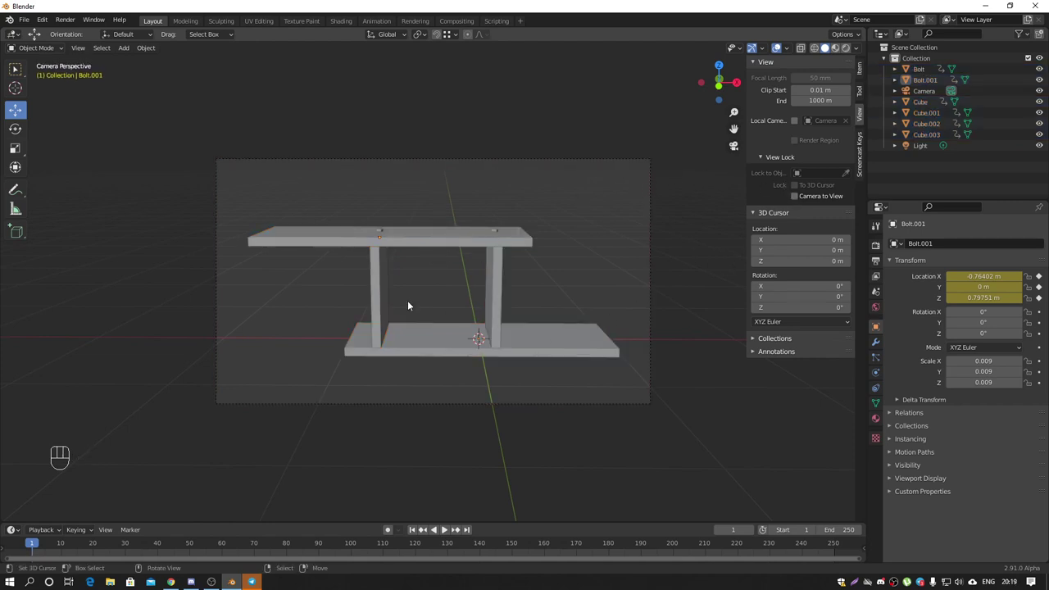
{"action": "left_click_drag", "start_coordinate": [527, 273], "coordinate": [518, 263]}
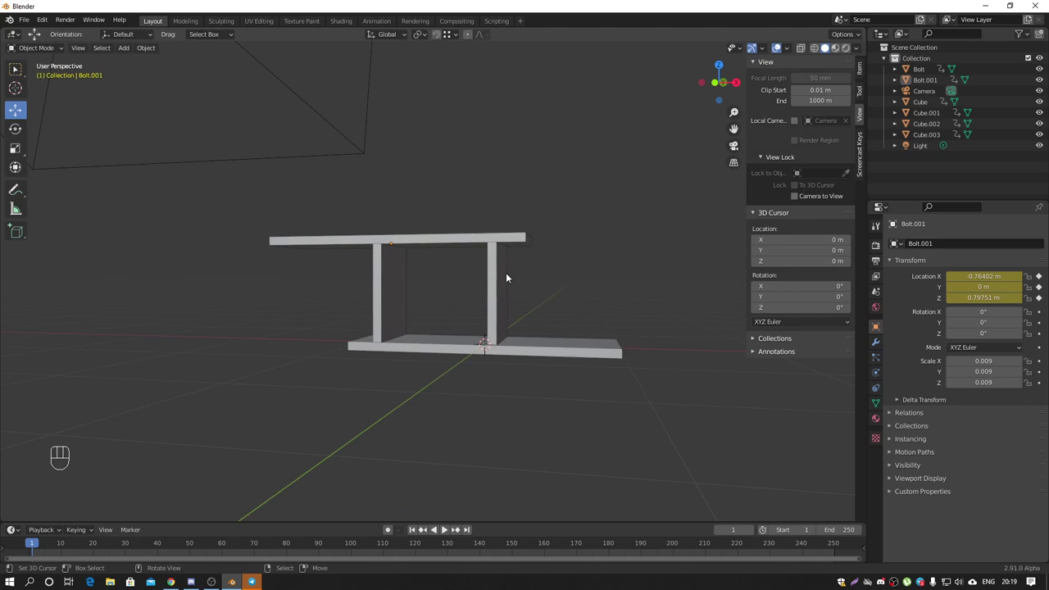
{"action": "key", "text": "KP_1"}
{"action": "left_click_drag", "start_coordinate": [491, 277], "coordinate": [430, 299]}
{"action": "left_click_drag", "start_coordinate": [480, 254], "coordinate": [504, 256]}
{"action": "left_click", "coordinate": [458, 242]}
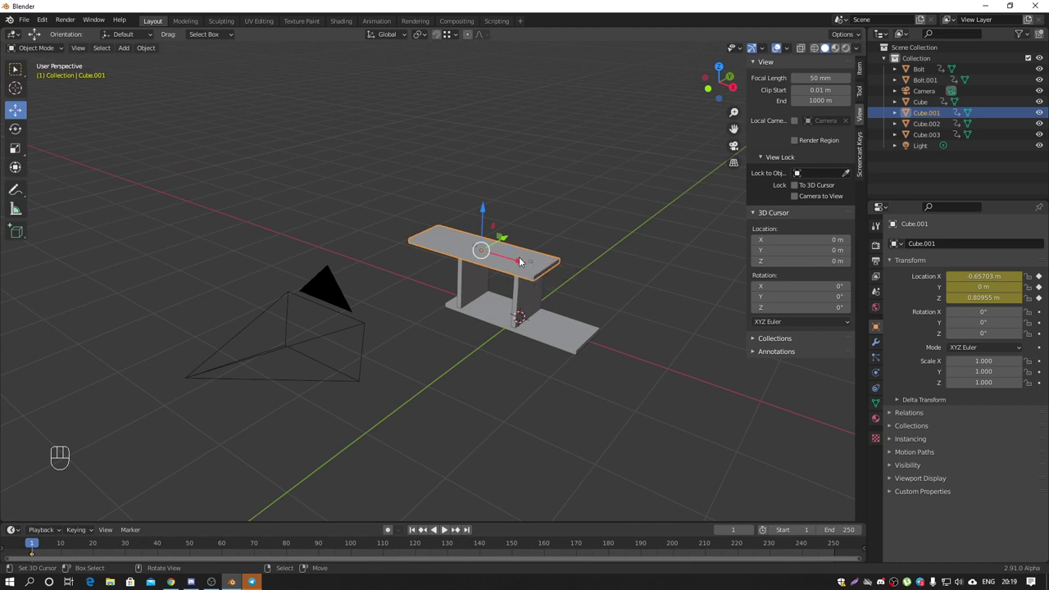
Step: At frame 1 in camera view, send the bottom slab right and the legs up and down away from the shelf
{"action": "key", "text": "KP_0"}
{"action": "left_click", "coordinate": [448, 237]}
{"action": "left_click", "coordinate": [559, 338]}
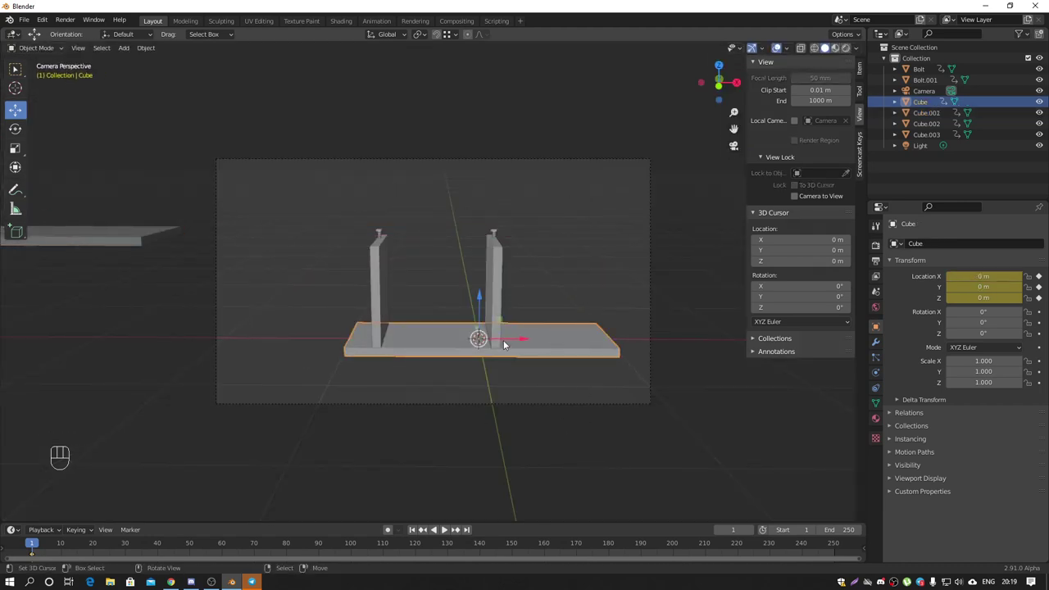
{"action": "left_click", "coordinate": [517, 342]}
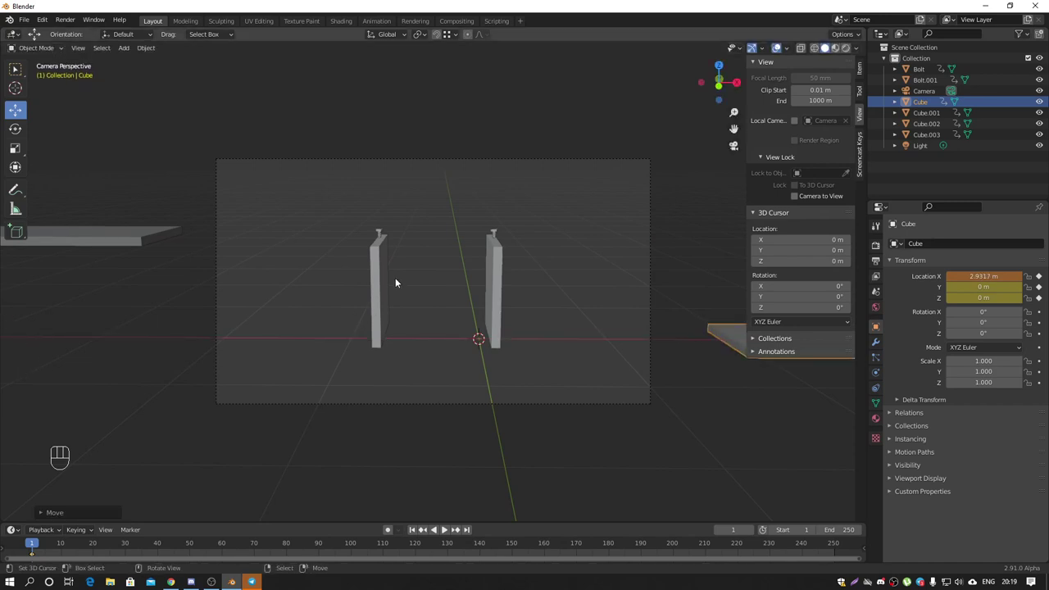
{"action": "right_click", "coordinate": [390, 275]}
{"action": "left_click", "coordinate": [384, 201]}
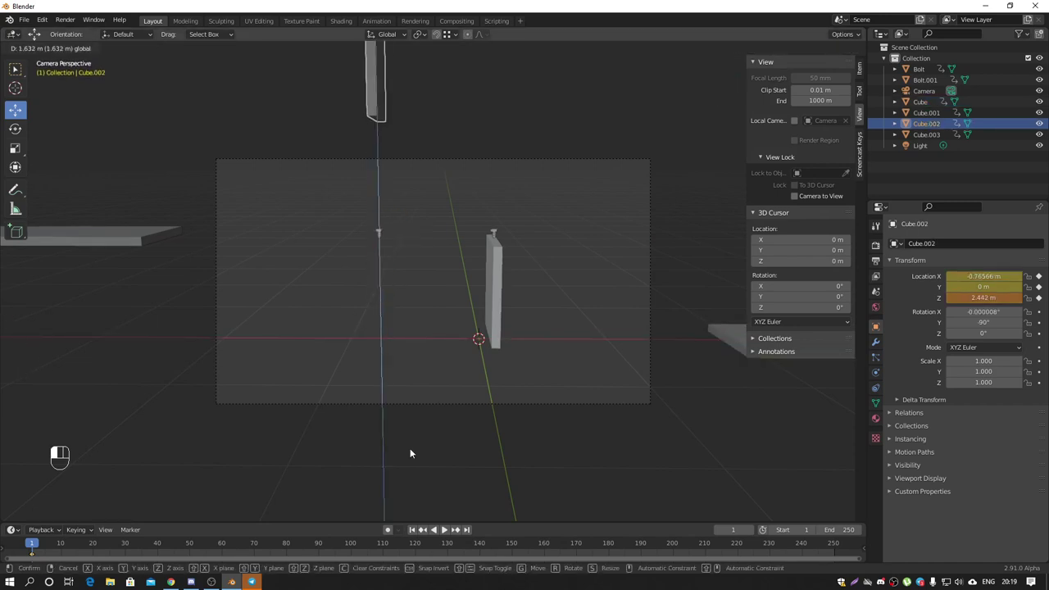
{"action": "left_click_drag", "start_coordinate": [504, 287], "coordinate": [501, 190]}
{"action": "left_click_drag", "start_coordinate": [501, 189], "coordinate": [496, 393]}
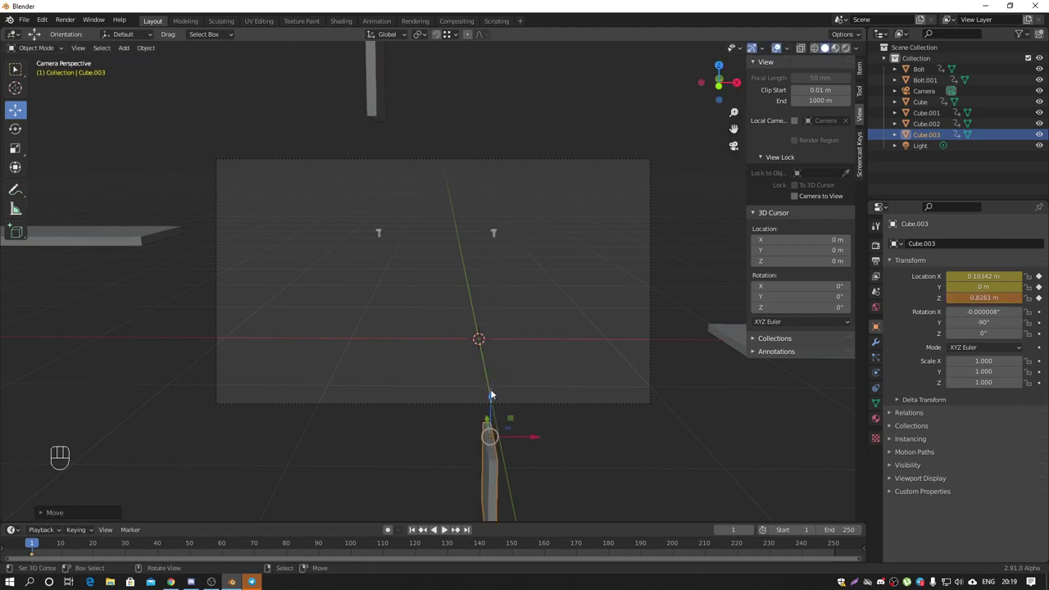
Step: Move both bolts away from the shelf and select all the scattered pieces
{"action": "right_click", "coordinate": [384, 233]}
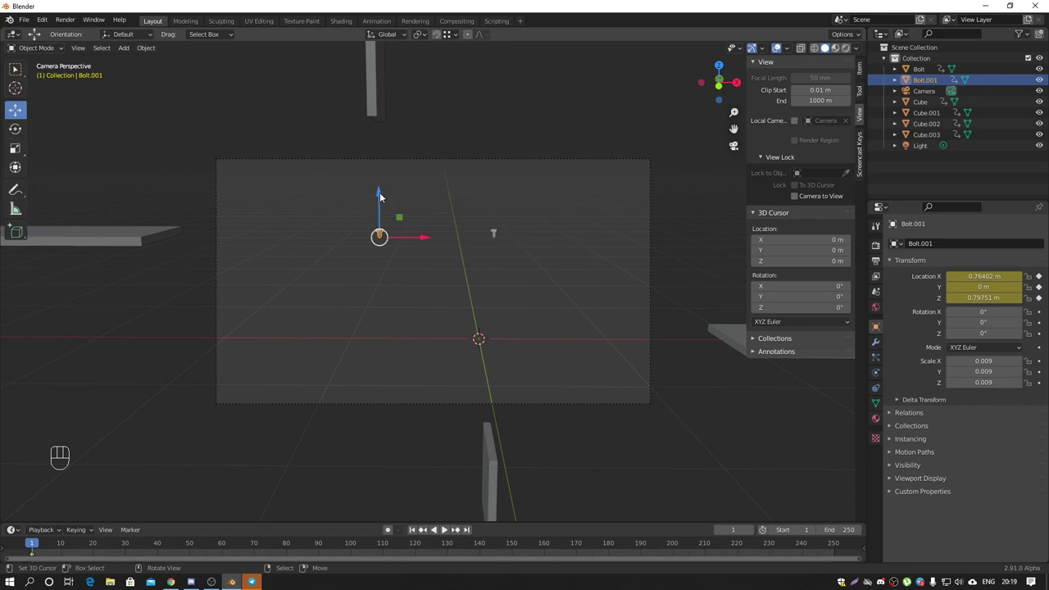
{"action": "left_click", "coordinate": [420, 241]}
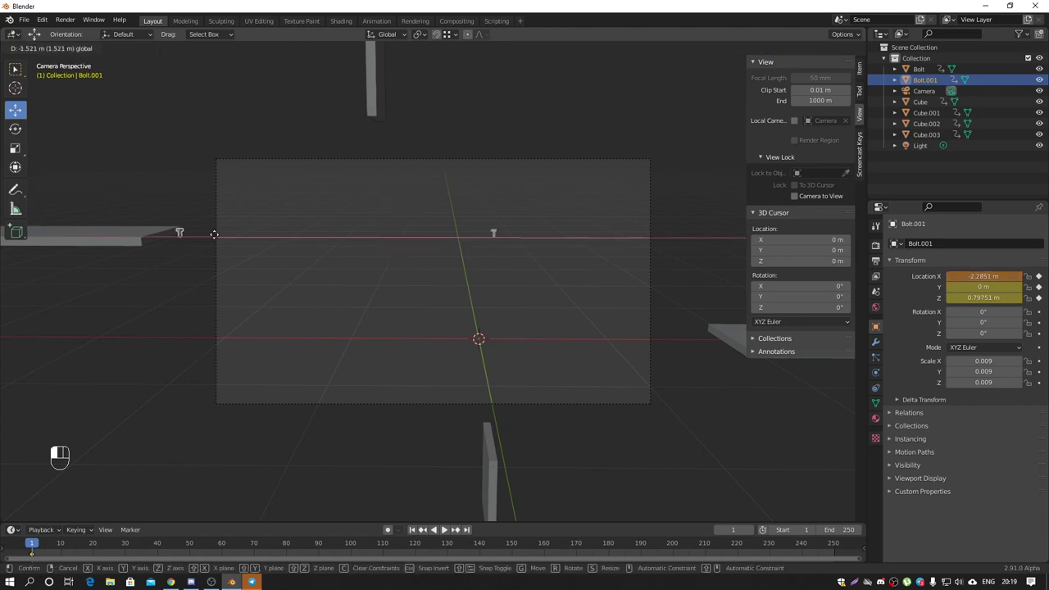
{"action": "right_click", "coordinate": [498, 235]}
{"action": "left_click", "coordinate": [539, 238]}
{"action": "left_click_drag", "start_coordinate": [182, 226], "coordinate": [466, 447]}
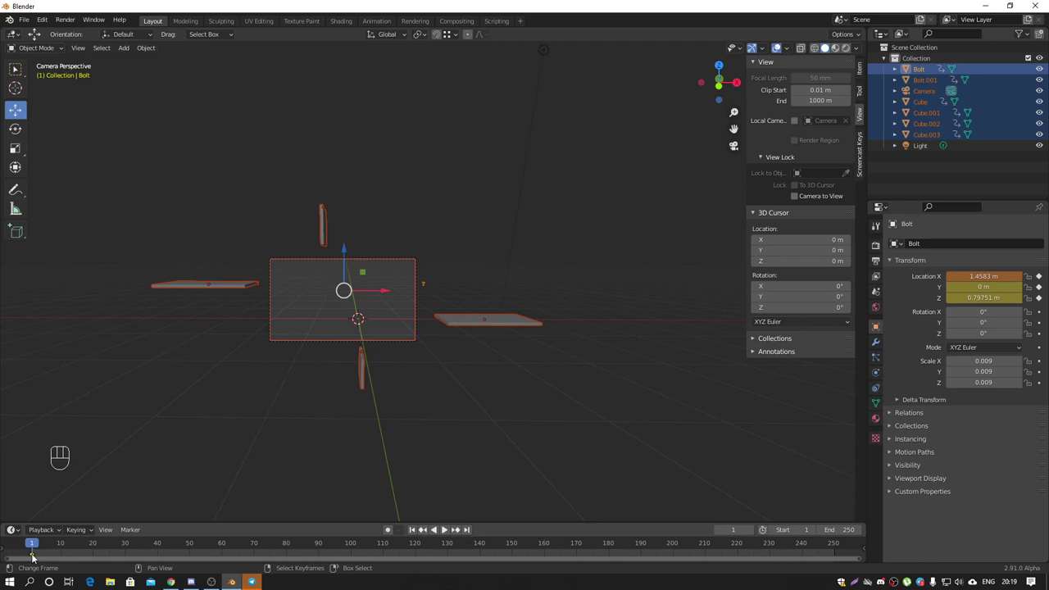
Step: Key the assembled positions at frame 180, then back at frame 1 move the top slab and other pieces farther out
{"action": "left_click_drag", "start_coordinate": [38, 557], "coordinate": [44, 552]}
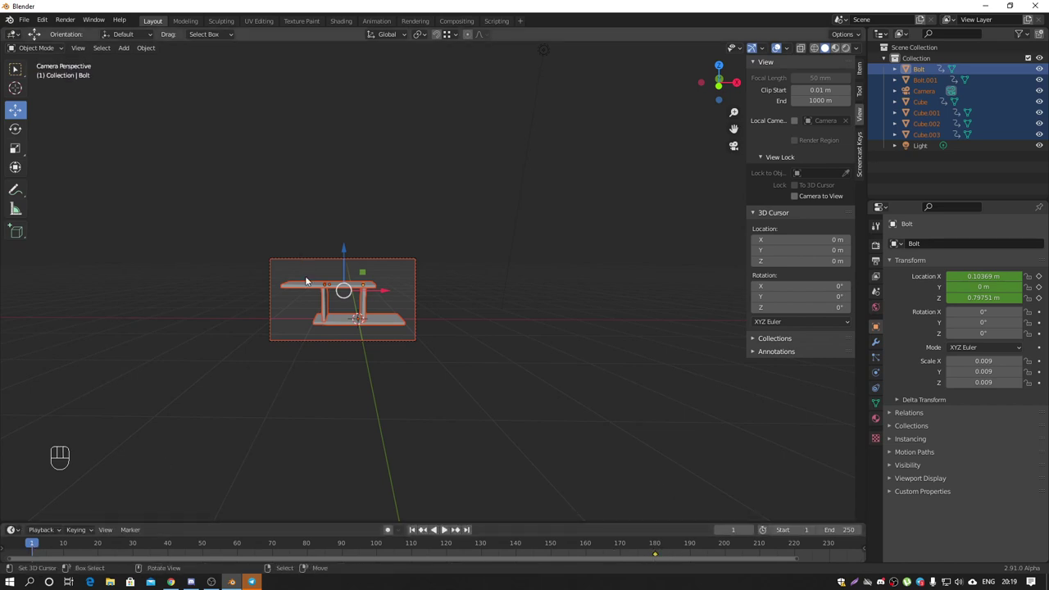
{"action": "left_click", "coordinate": [310, 288]}
{"action": "left_click", "coordinate": [446, 527]}
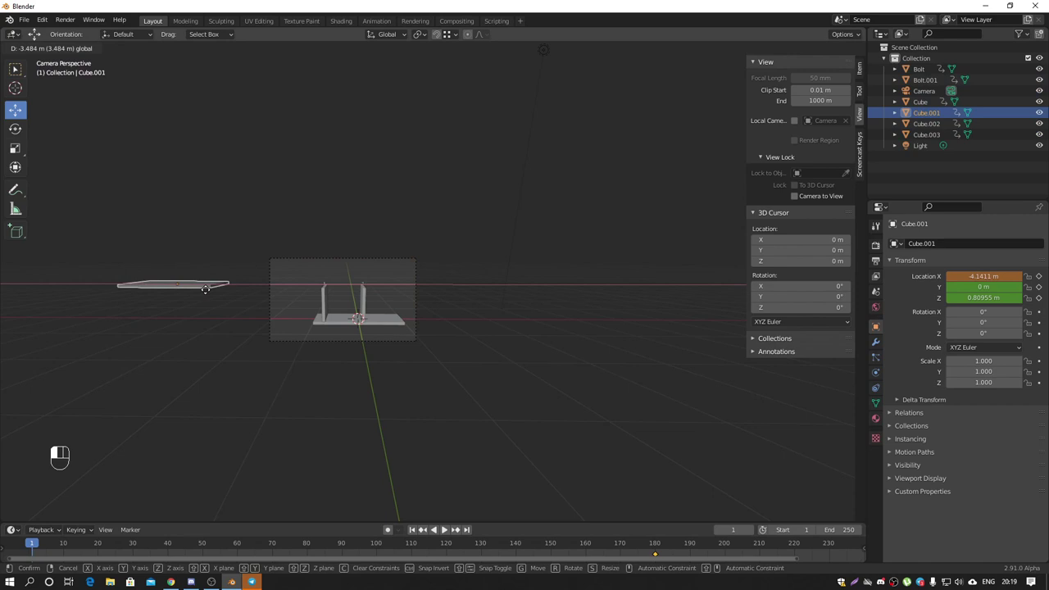
{"action": "left_click", "coordinate": [396, 323]}
{"action": "left_click", "coordinate": [446, 526]}
{"action": "left_click", "coordinate": [446, 527]}
{"action": "left_click", "coordinate": [446, 527]}
{"action": "left_click", "coordinate": [446, 527]}
{"action": "left_click", "coordinate": [446, 527]}
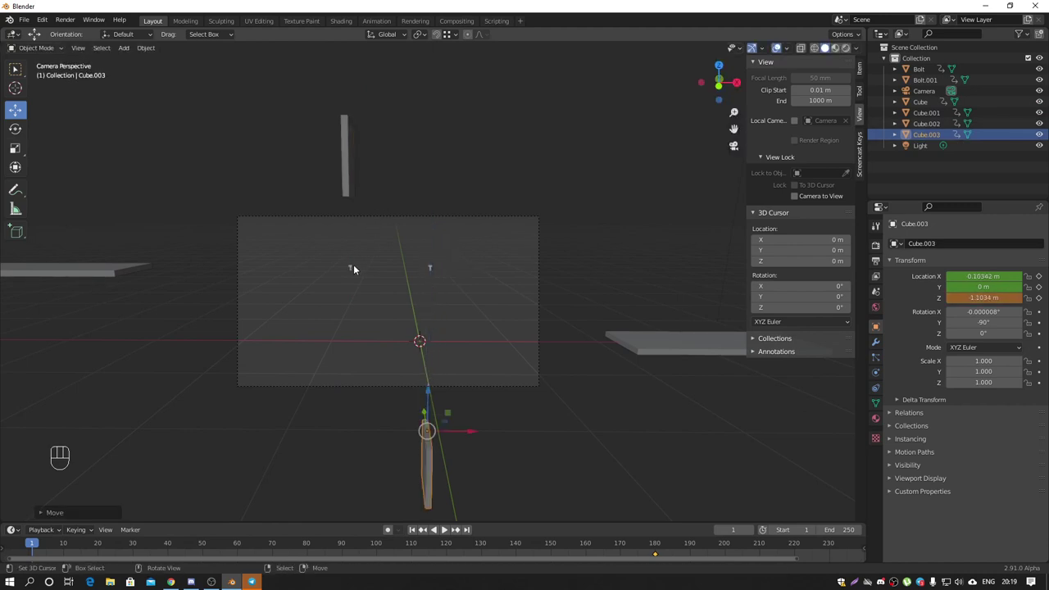
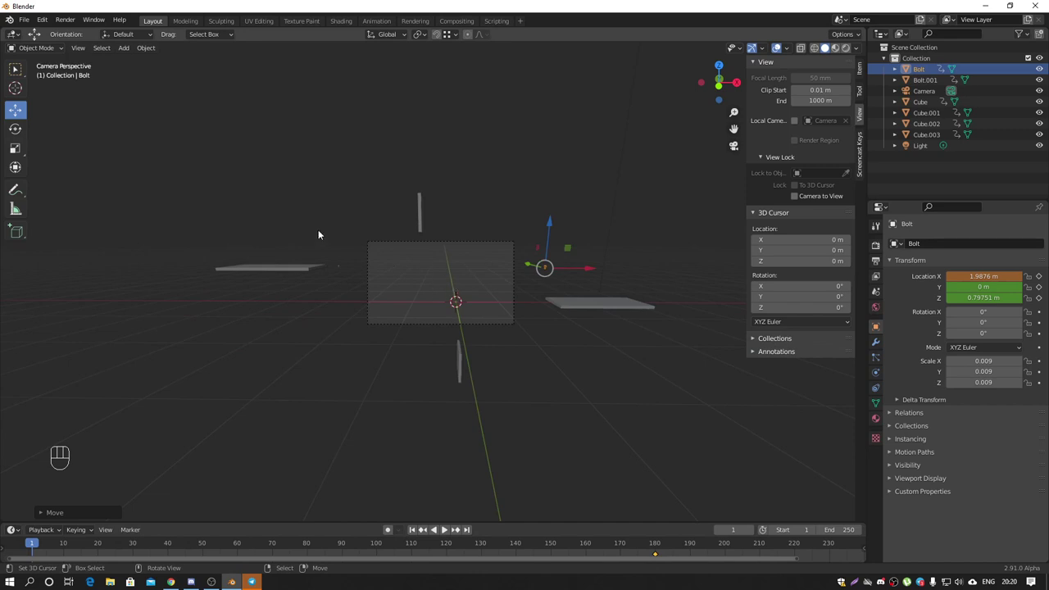
Step: Select all scattered pieces and key their Location at frame 1
{"action": "left_click_drag", "start_coordinate": [447, 338], "coordinate": [577, 395]}
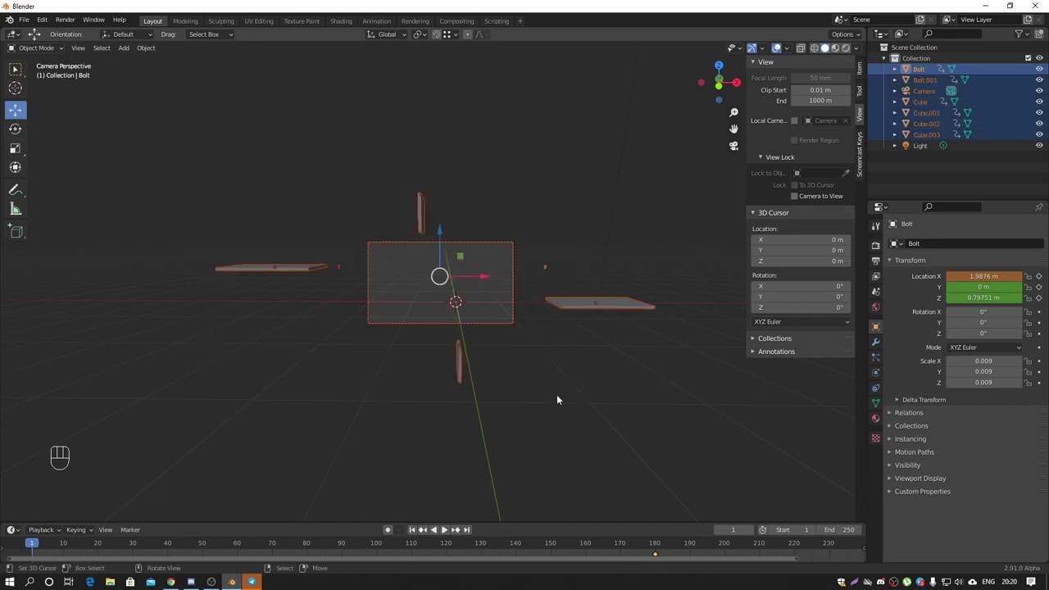
{"action": "left_click_drag", "start_coordinate": [543, 305], "coordinate": [460, 315]}
{"action": "left_click_drag", "start_coordinate": [449, 323], "coordinate": [434, 316]}
{"action": "left_click_drag", "start_coordinate": [702, 503], "coordinate": [689, 453]}
{"action": "middle_click", "coordinate": [627, 388]}
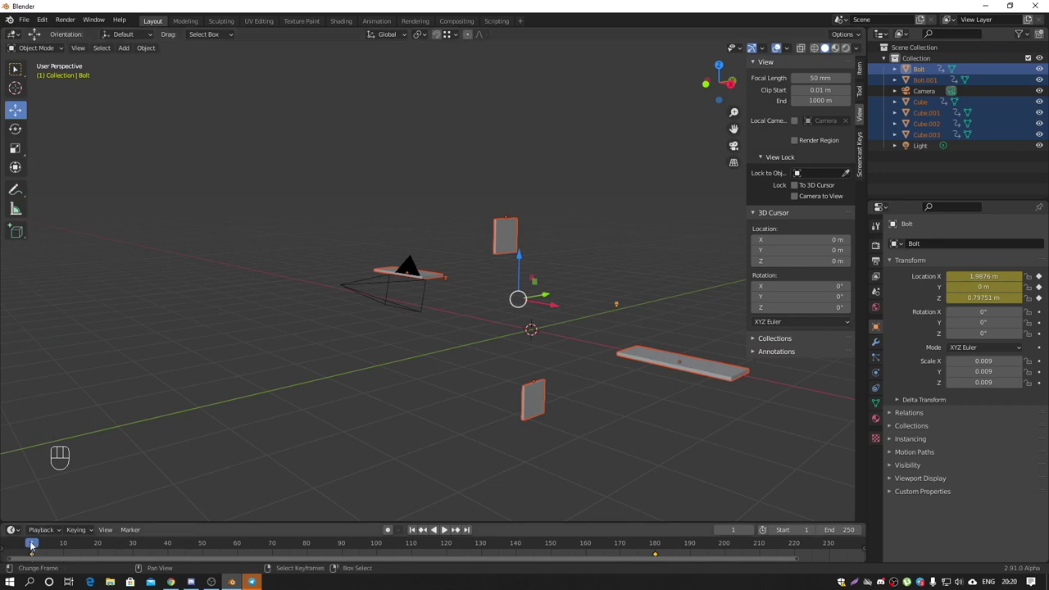
{"action": "middle_click", "coordinate": [289, 415]}
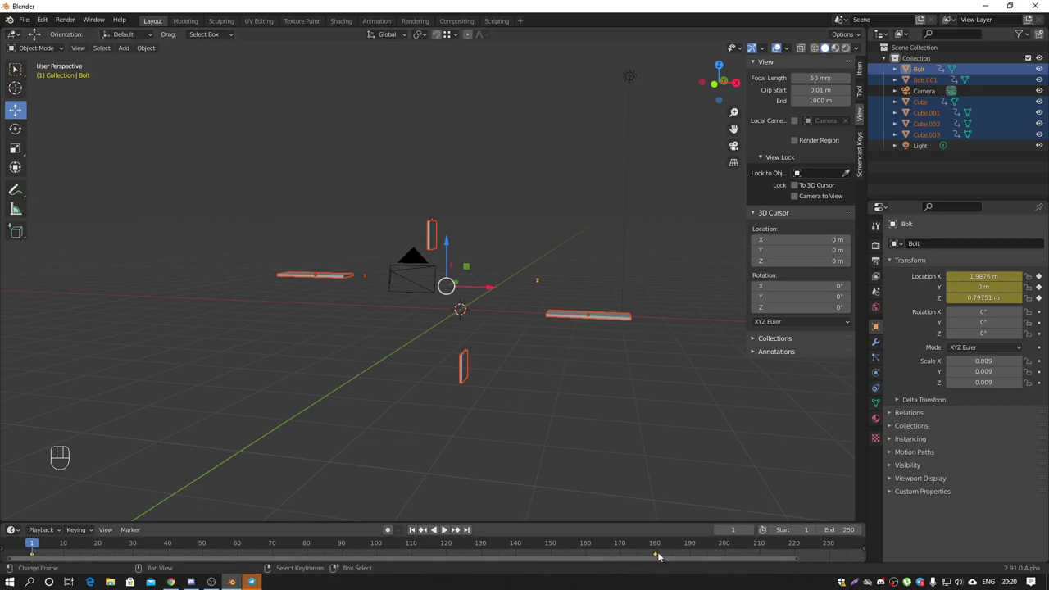
Step: Scrub the timeline to watch the pieces assemble by frame 180 and return to frame 1 in front view
{"action": "left_click_drag", "start_coordinate": [43, 545], "coordinate": [671, 528]}
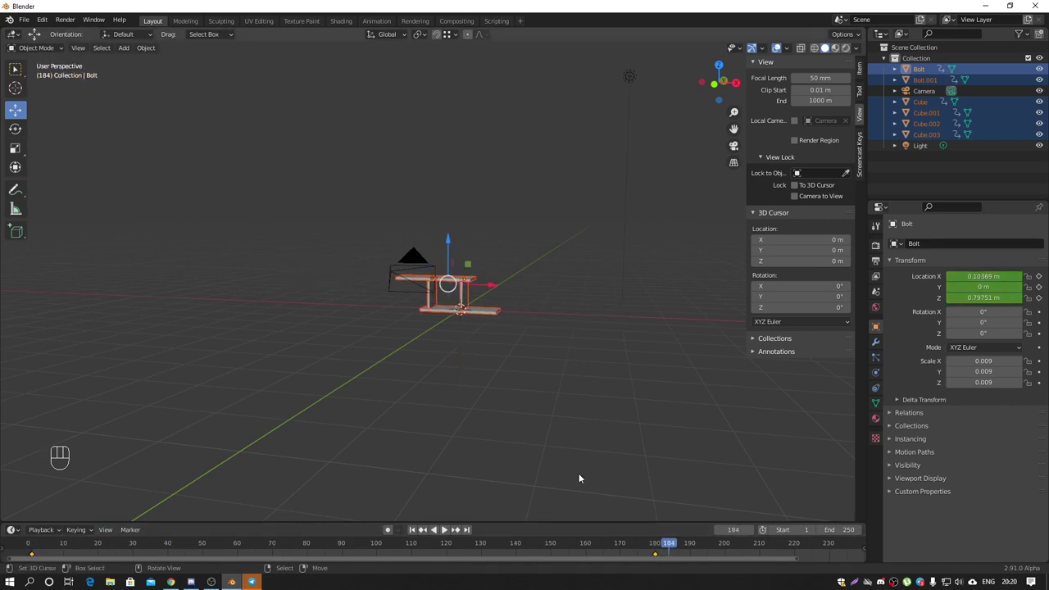
{"action": "key", "text": "KP_1"}
{"action": "left_click_drag", "start_coordinate": [467, 328], "coordinate": [512, 299]}
{"action": "left_click_drag", "start_coordinate": [659, 551], "coordinate": [432, 495]}
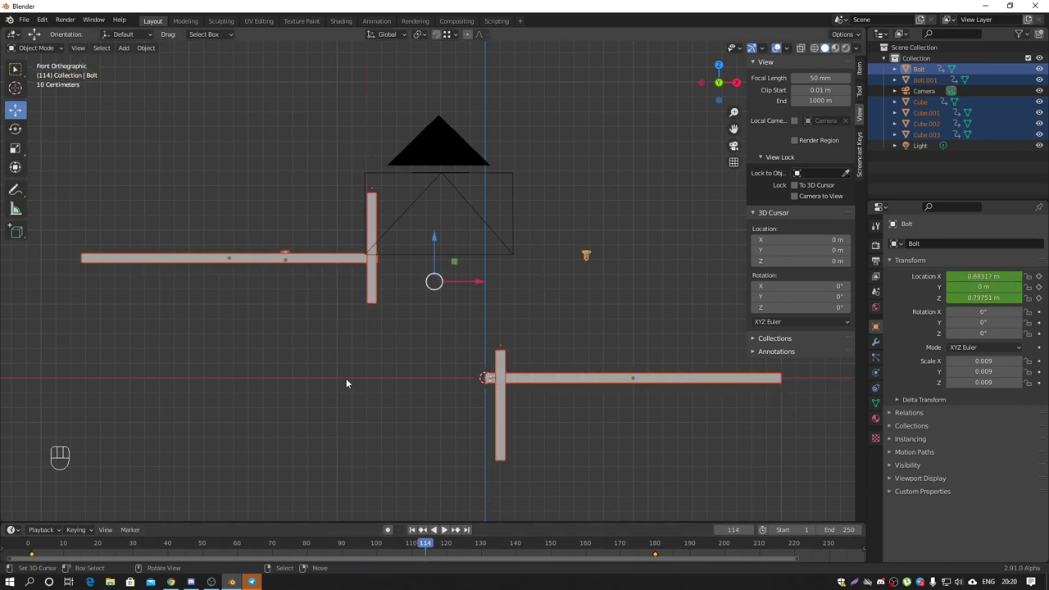
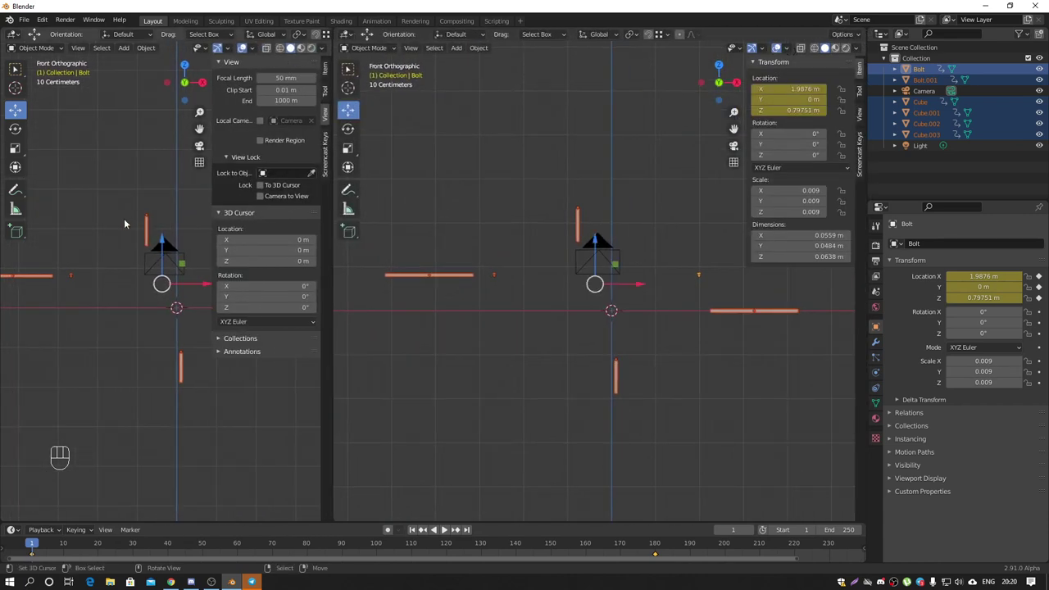
Step: Set the left viewport to a framed camera view and select the top slab Cube.001
{"action": "key", "text": "n"}
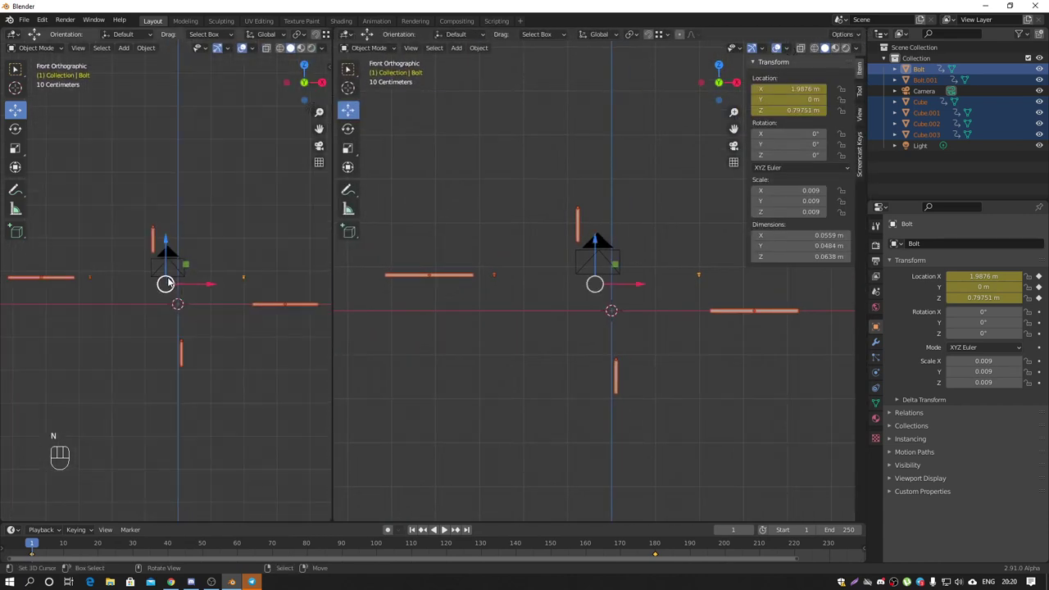
{"action": "key", "text": "KP_0"}
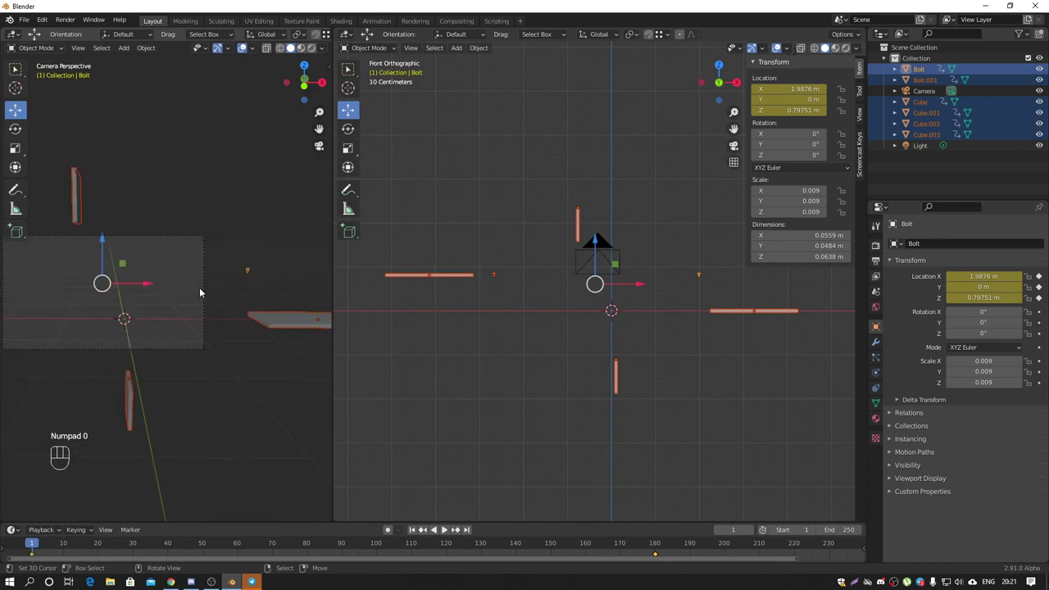
{"action": "left_click_drag", "start_coordinate": [221, 298], "coordinate": [297, 297]}
{"action": "middle_click", "coordinate": [274, 245]}
{"action": "left_click", "coordinate": [506, 269]}
{"action": "left_click", "coordinate": [456, 280]}
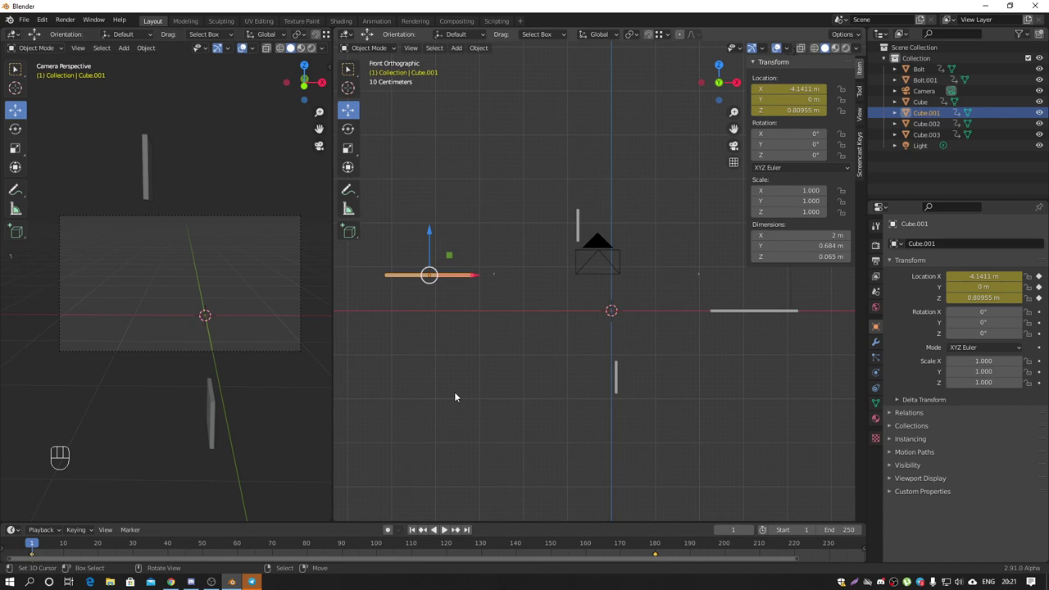
Step: Move Cube.001's assembled keyframe from frame 180 to frame 30
{"action": "left_click_drag", "start_coordinate": [42, 546], "coordinate": [658, 525]}
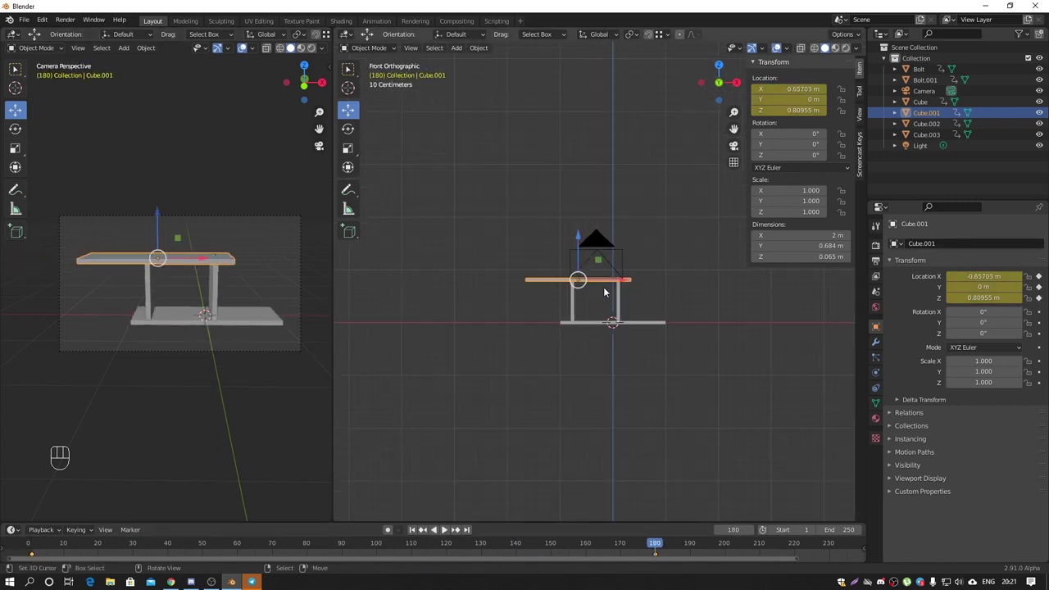
{"action": "left_click_drag", "start_coordinate": [641, 544], "coordinate": [38, 554]}
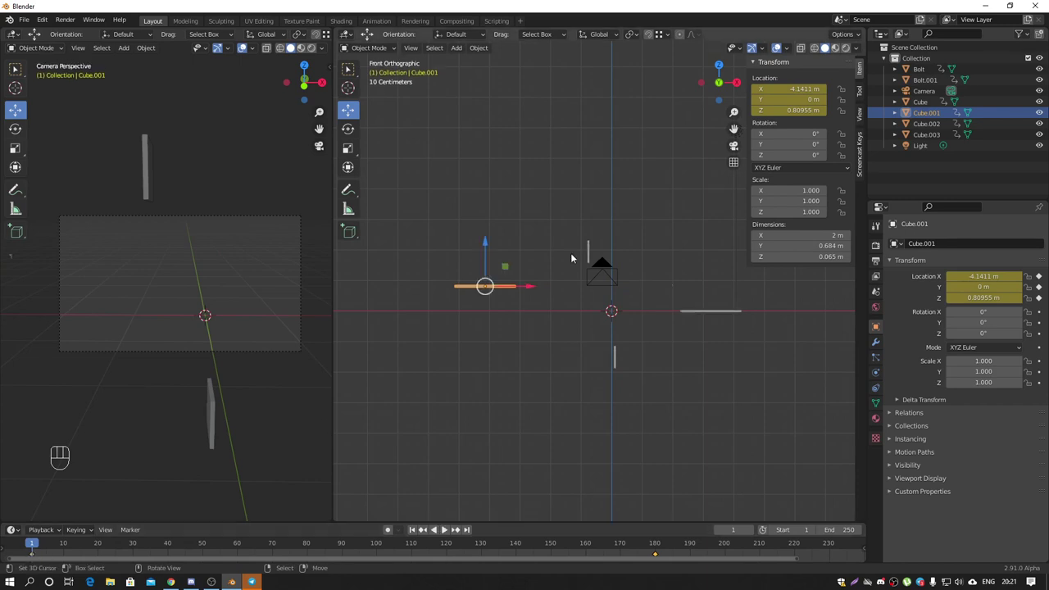
{"action": "right_click", "coordinate": [659, 556]}
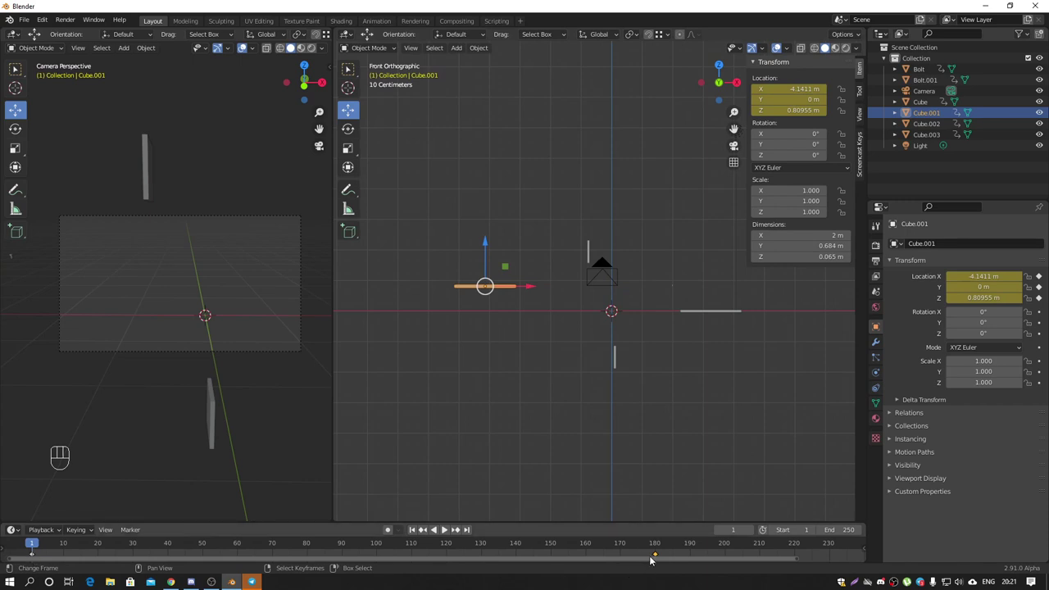
{"action": "key", "text": "g"}
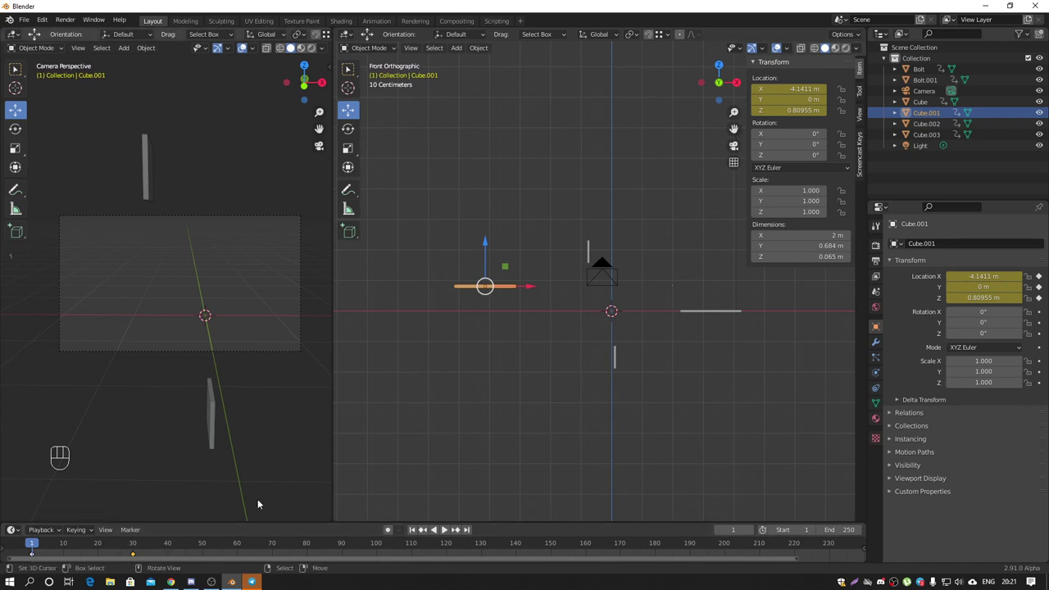
{"action": "left_click_drag", "start_coordinate": [37, 545], "coordinate": [171, 551]}
{"action": "right_click", "coordinate": [705, 315]}
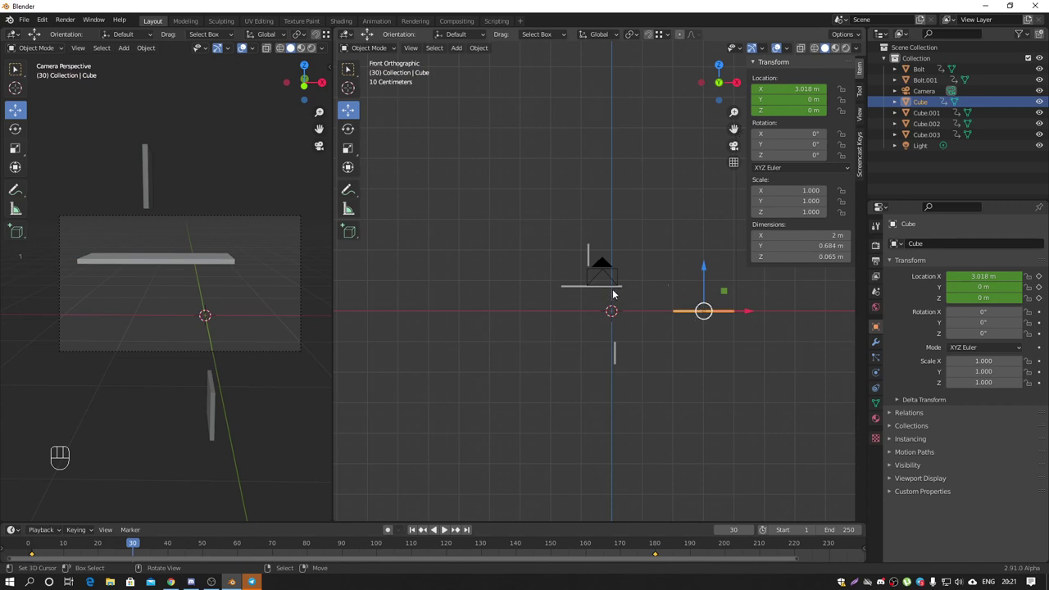
Step: Move Cube's assembled keyframe to frame 60 so it reaches location 0,0,0 after the first slab
{"action": "right_click", "coordinate": [446, 527]}
{"action": "left_click_drag", "start_coordinate": [446, 527], "coordinate": [134, 556]}
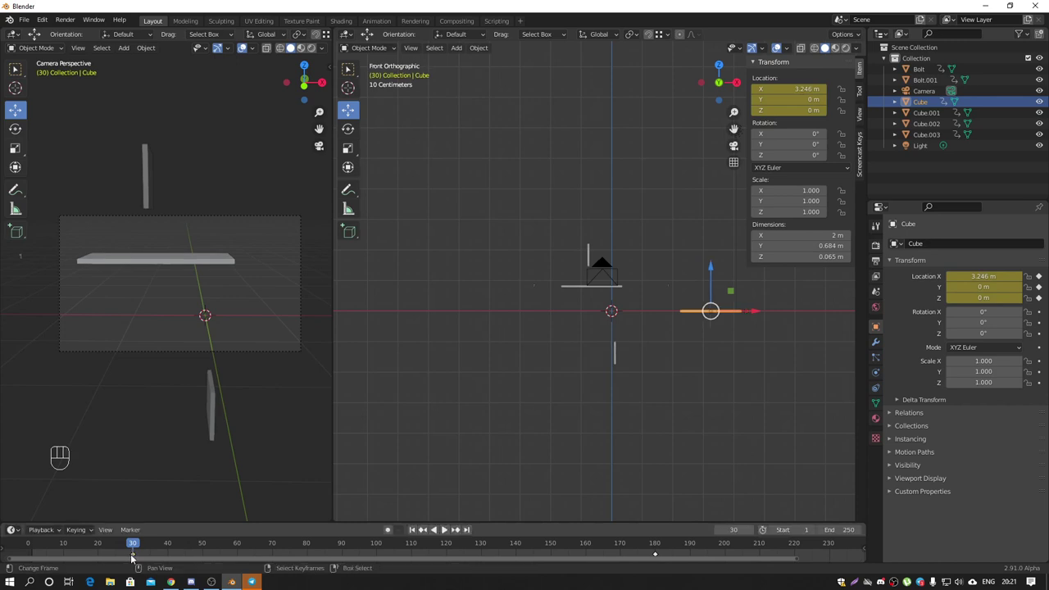
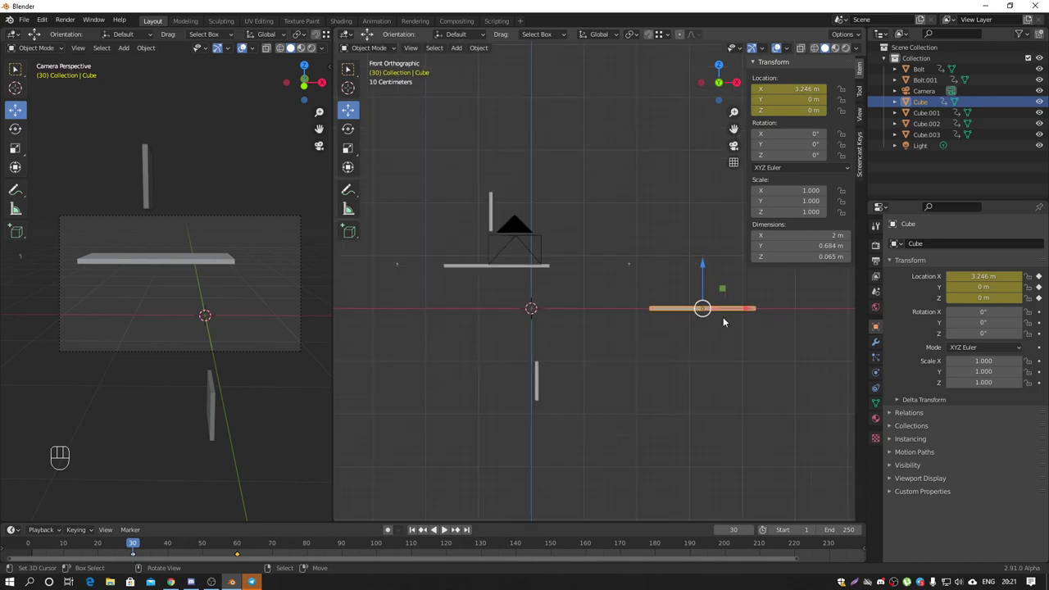
{"action": "left_click_drag", "start_coordinate": [133, 545], "coordinate": [241, 547]}
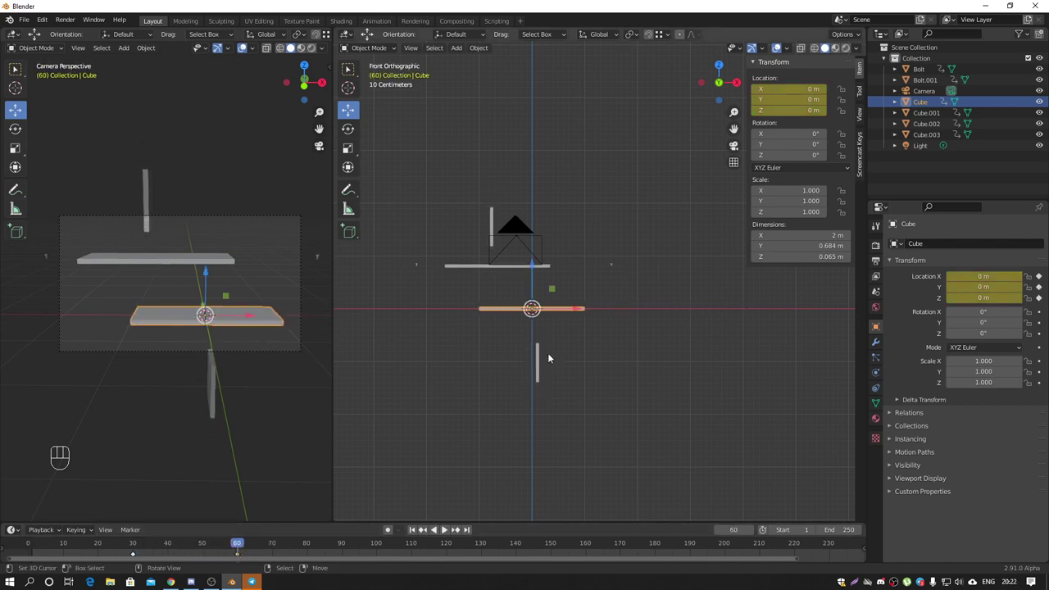
Step: Key Cube.002 and Cube.003 apart at frame 60 and standing under the shelf top at frame 90
{"action": "right_click", "coordinate": [542, 352]}
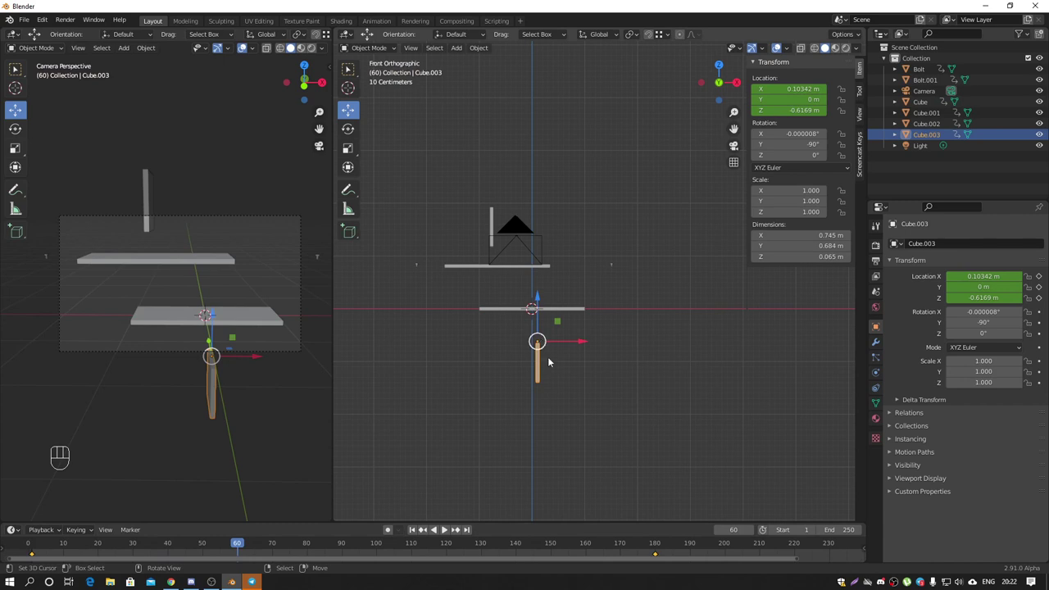
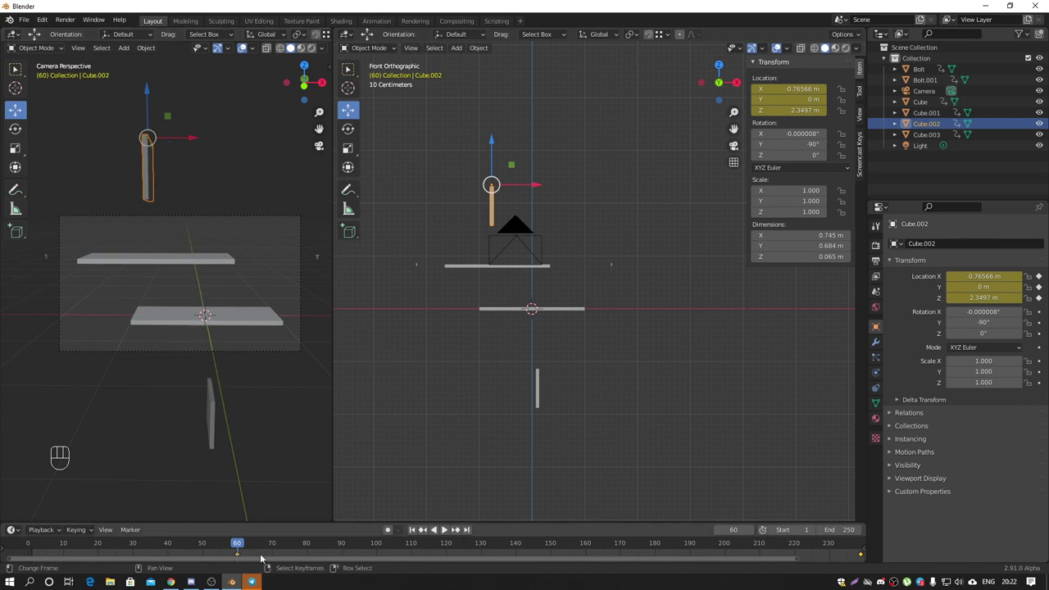
{"action": "left_click_drag", "start_coordinate": [243, 546], "coordinate": [346, 555]}
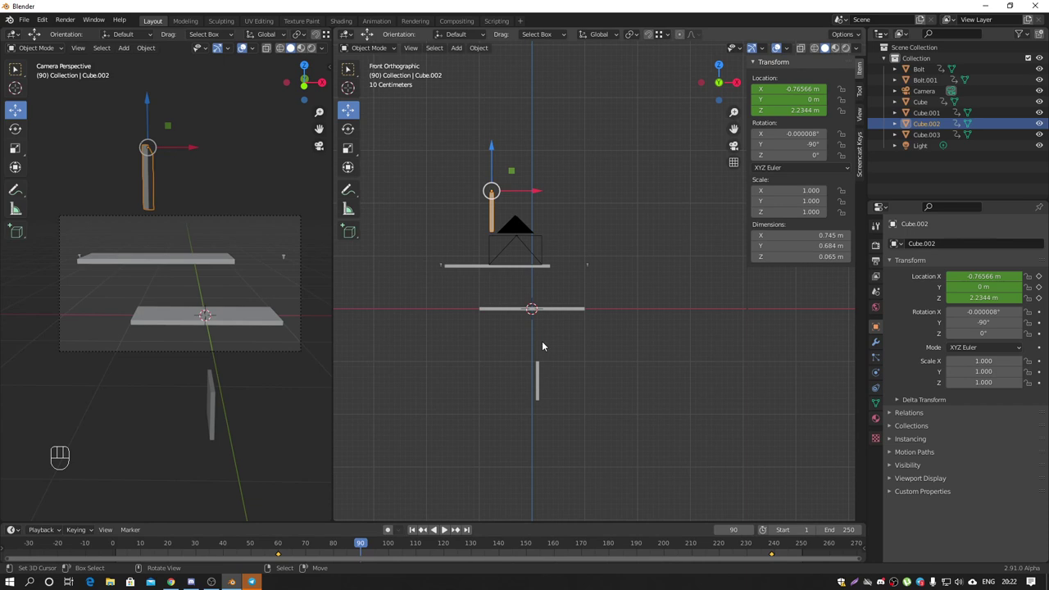
{"action": "left_click", "coordinate": [541, 373]}
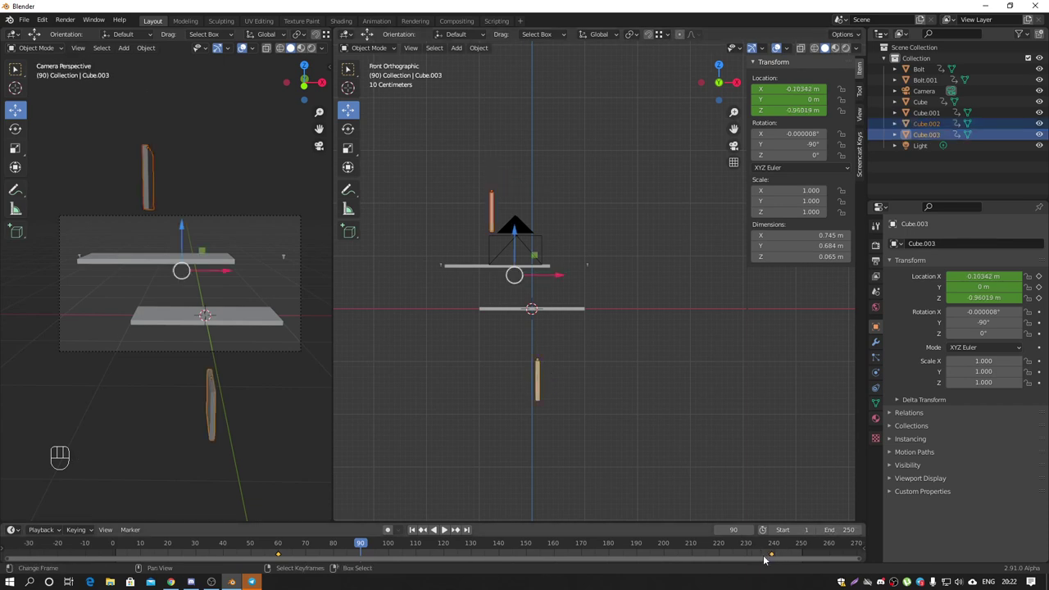
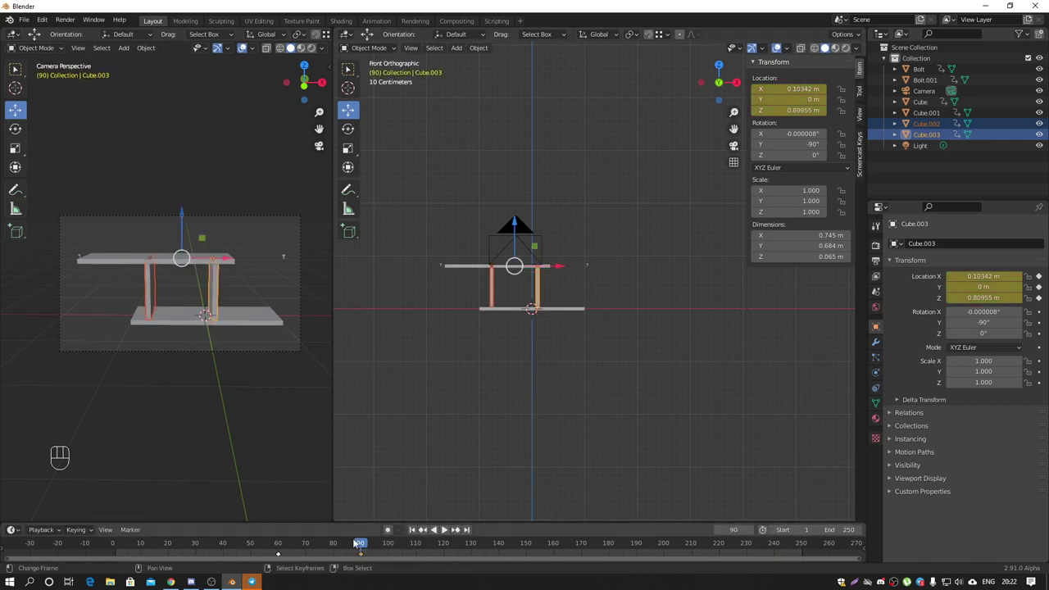
{"action": "left_click_drag", "start_coordinate": [357, 540], "coordinate": [282, 535]}
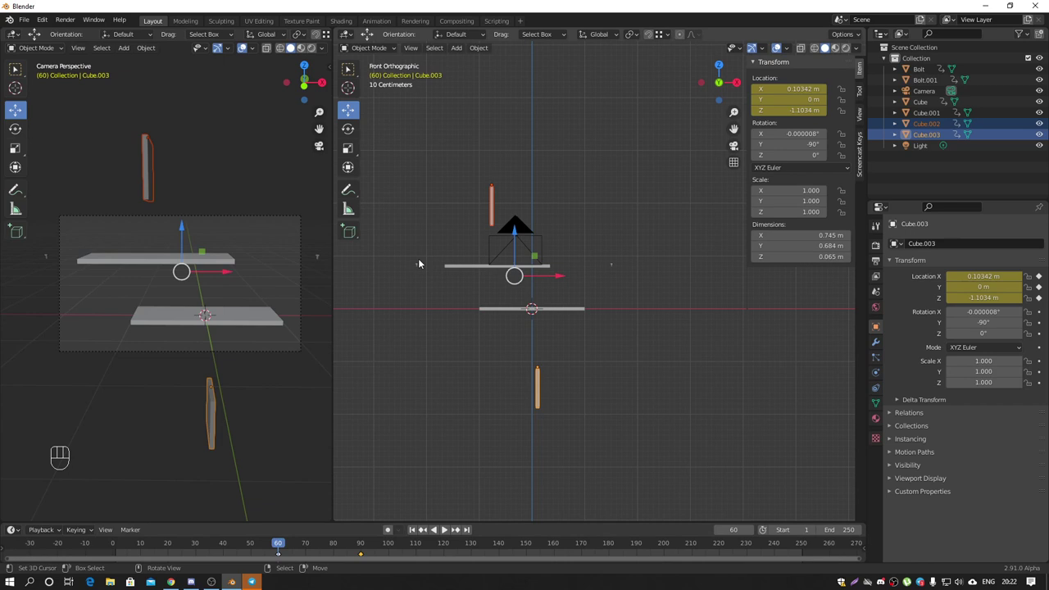
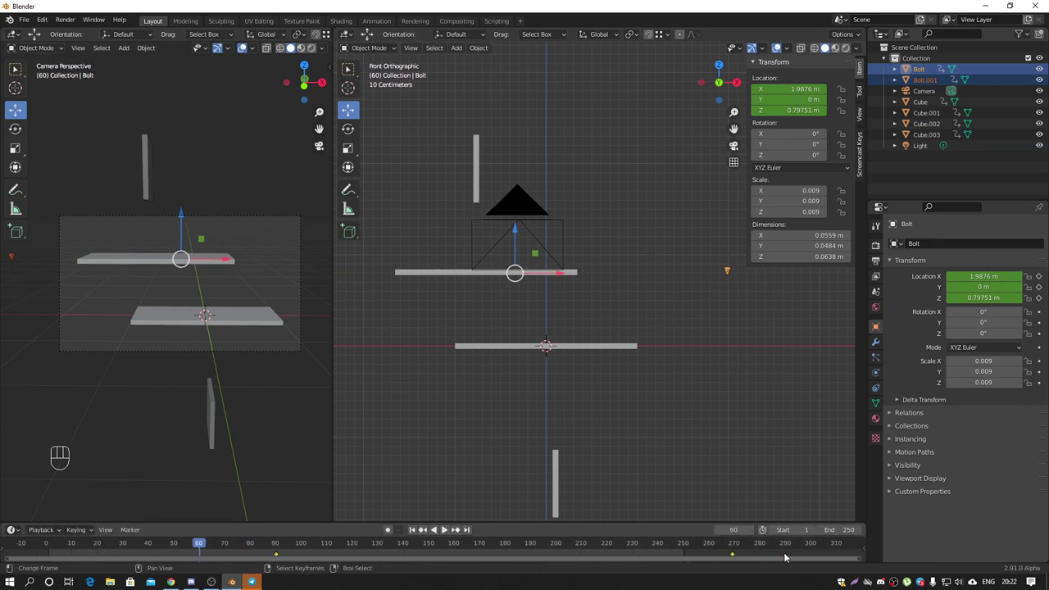
Step: With both bolts selected at frame 120, position them hovering just above the shelf-top holes
{"action": "left_click", "coordinate": [281, 558]}
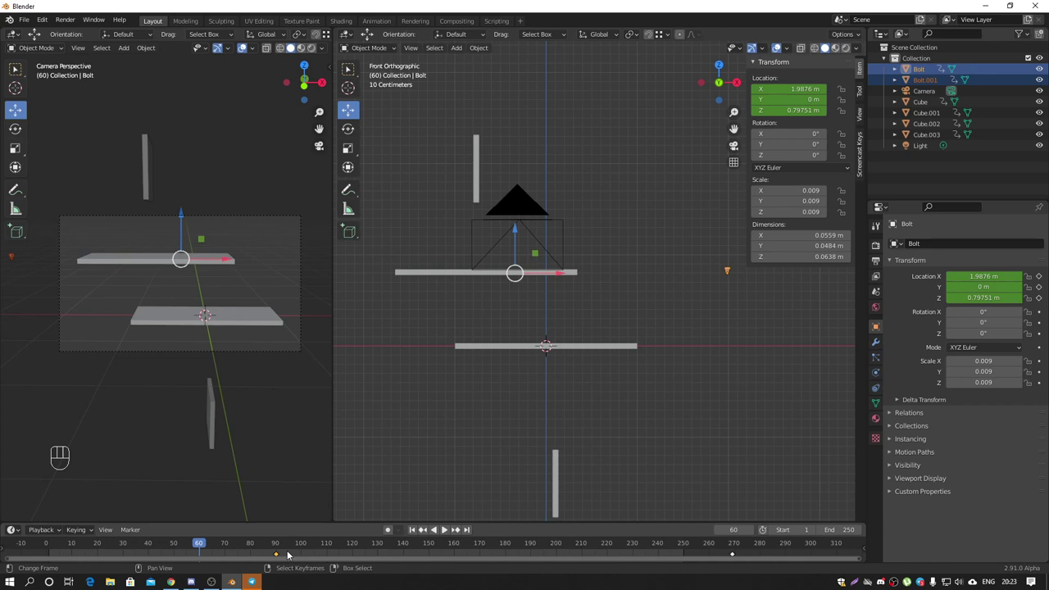
{"action": "key", "text": "b"}
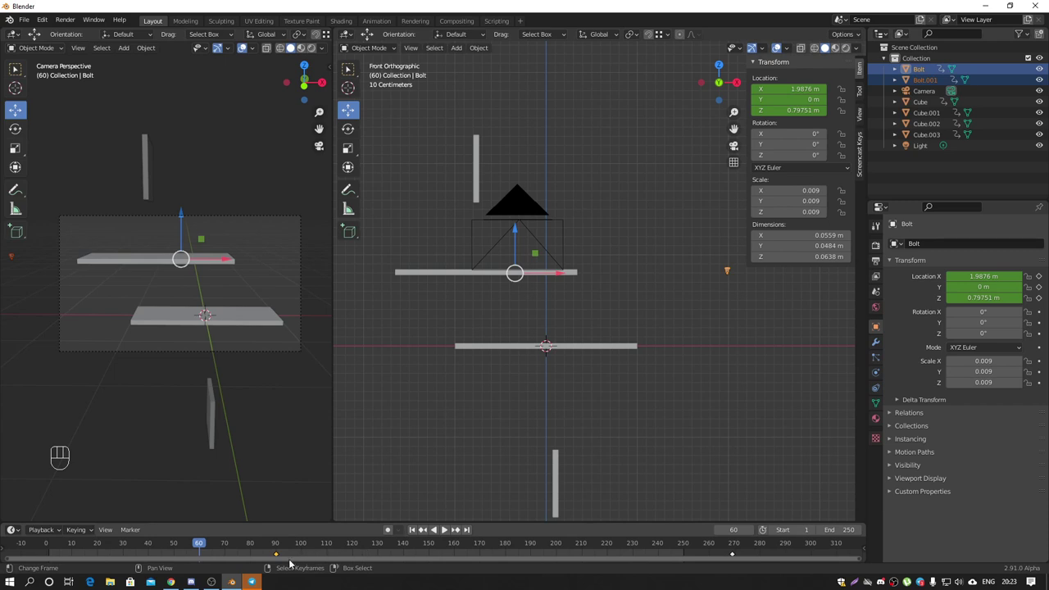
{"action": "left_click_drag", "start_coordinate": [285, 553], "coordinate": [286, 554]}
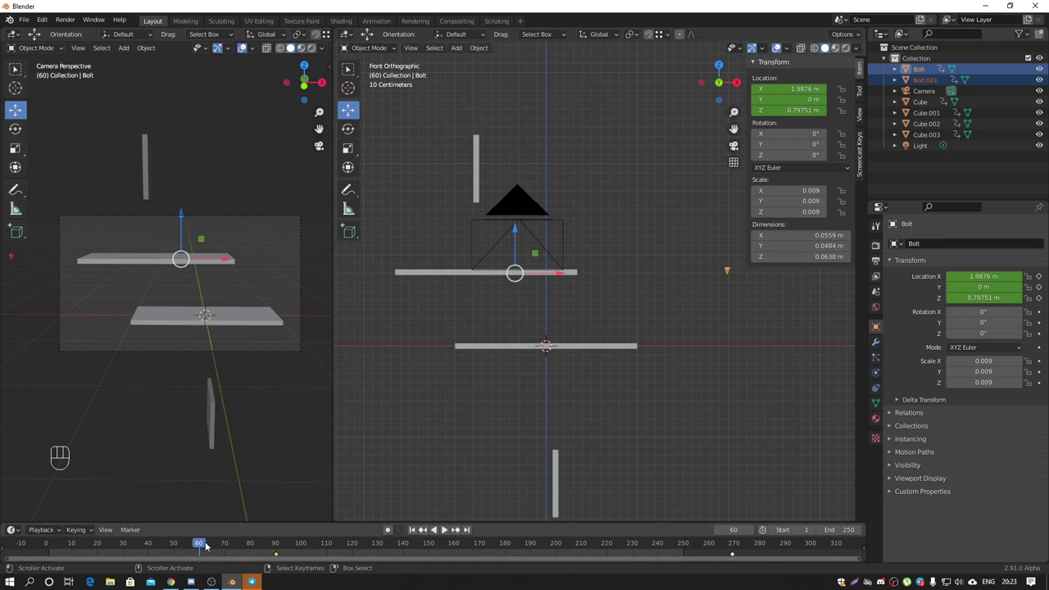
{"action": "left_click_drag", "start_coordinate": [204, 545], "coordinate": [355, 550]}
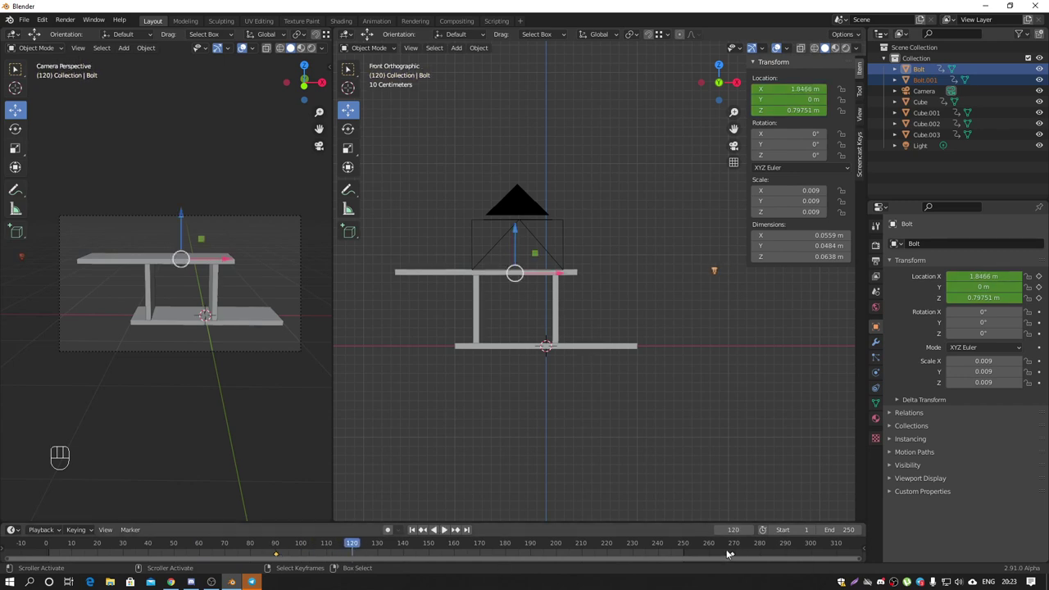
{"action": "right_click", "coordinate": [736, 556]}
{"action": "left_click_drag", "start_coordinate": [445, 527], "coordinate": [446, 527]}
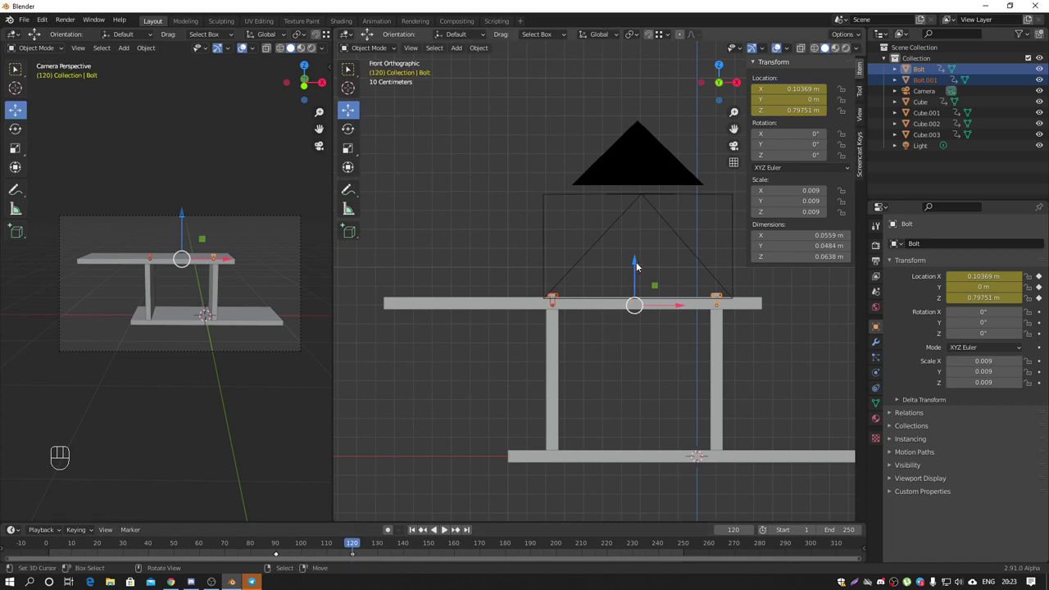
Step: Key the bolts' raised location at frame 120, then lower them into the holes and key frame 140
{"action": "right_click", "coordinate": [446, 527]}
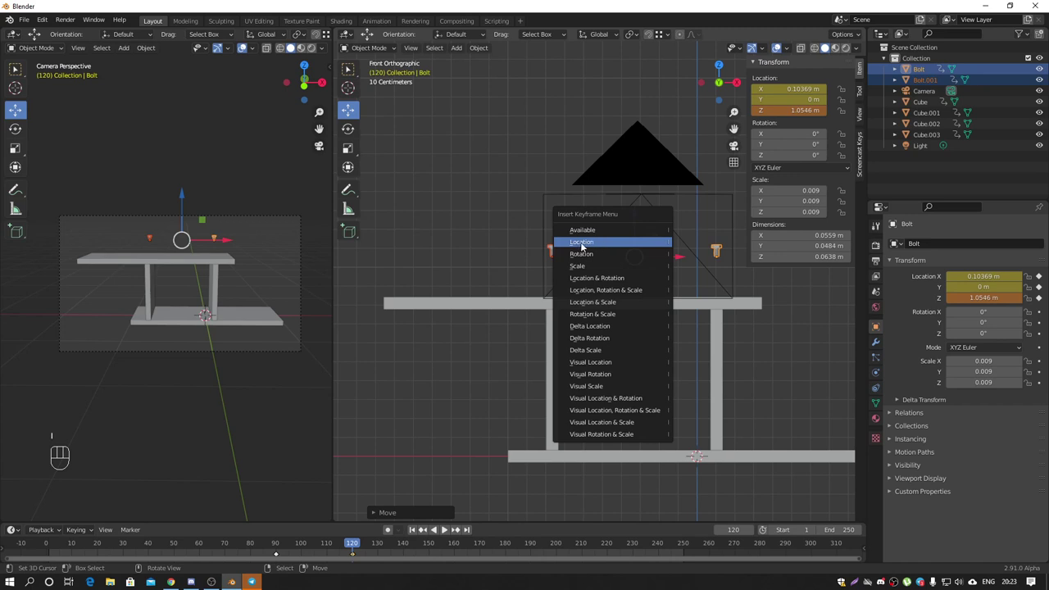
{"action": "left_click_drag", "start_coordinate": [356, 546], "coordinate": [355, 552]}
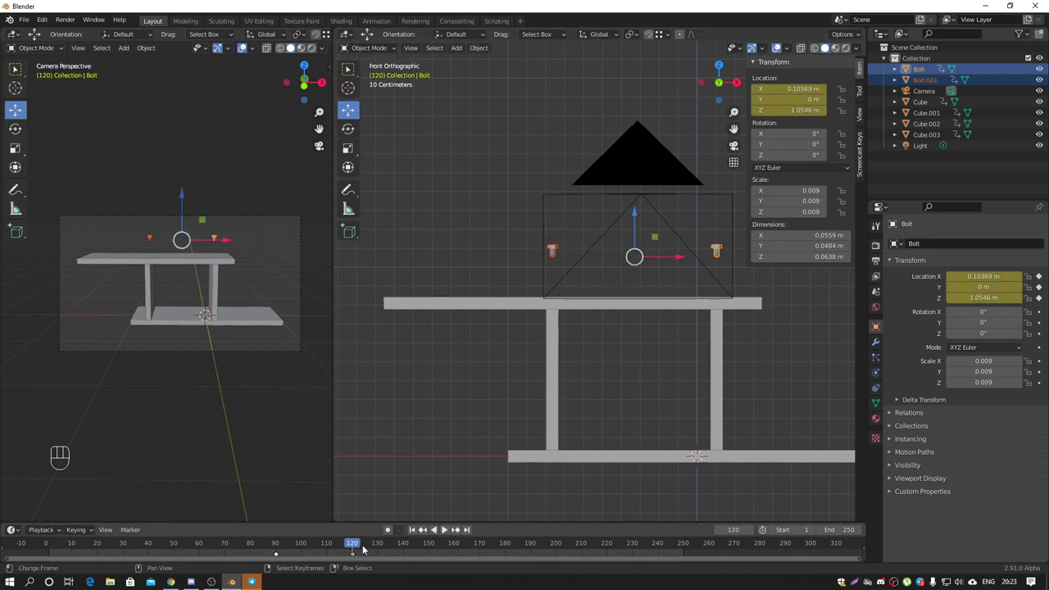
{"action": "left_click_drag", "start_coordinate": [358, 544], "coordinate": [406, 550]}
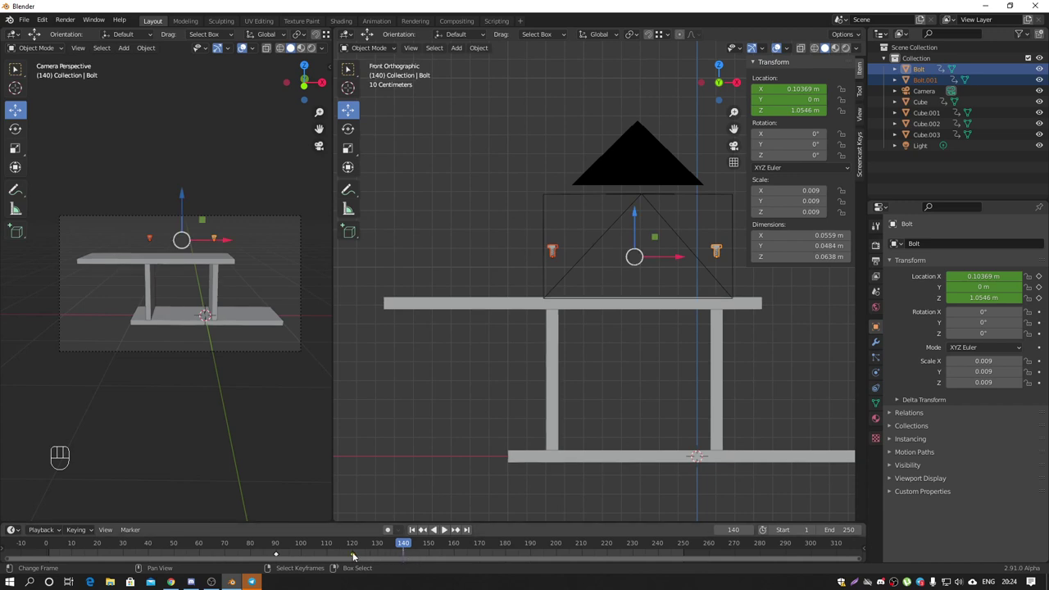
{"action": "right_click", "coordinate": [357, 554]}
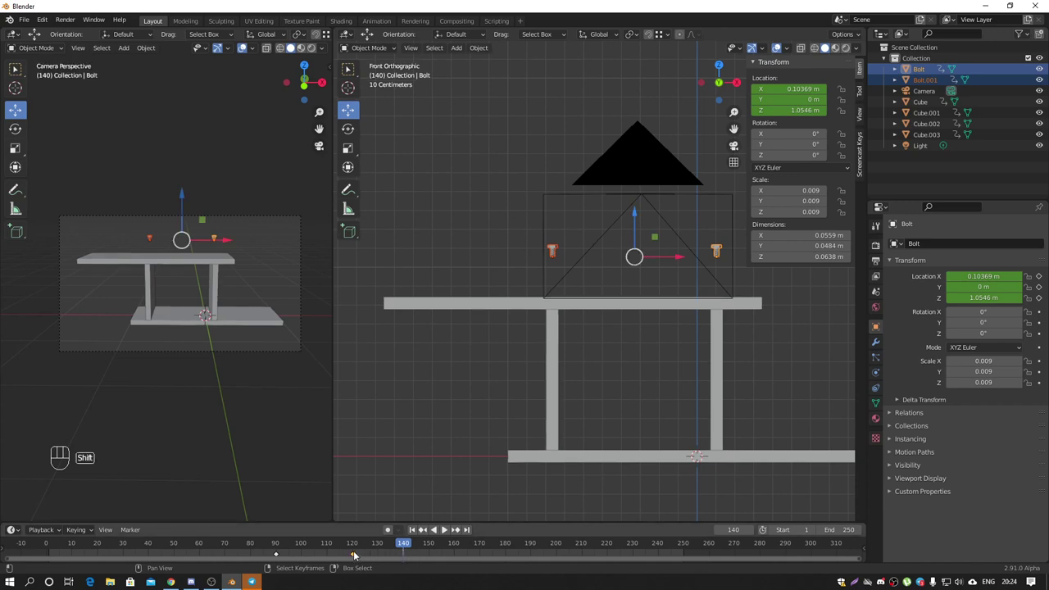
{"action": "key", "text": "shift+d"}
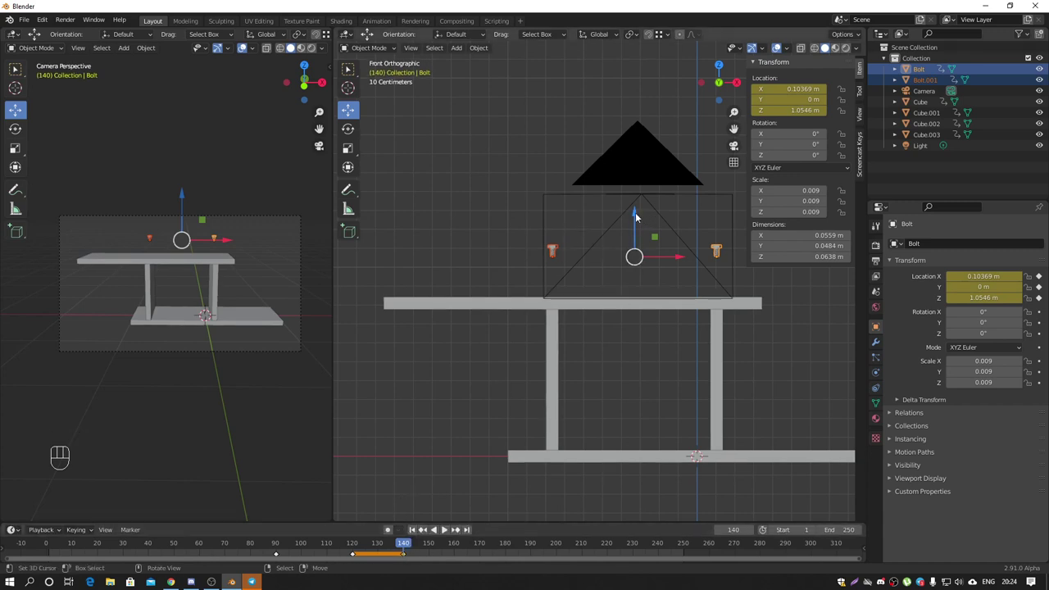
{"action": "left_click_drag", "start_coordinate": [639, 214], "coordinate": [642, 265]}
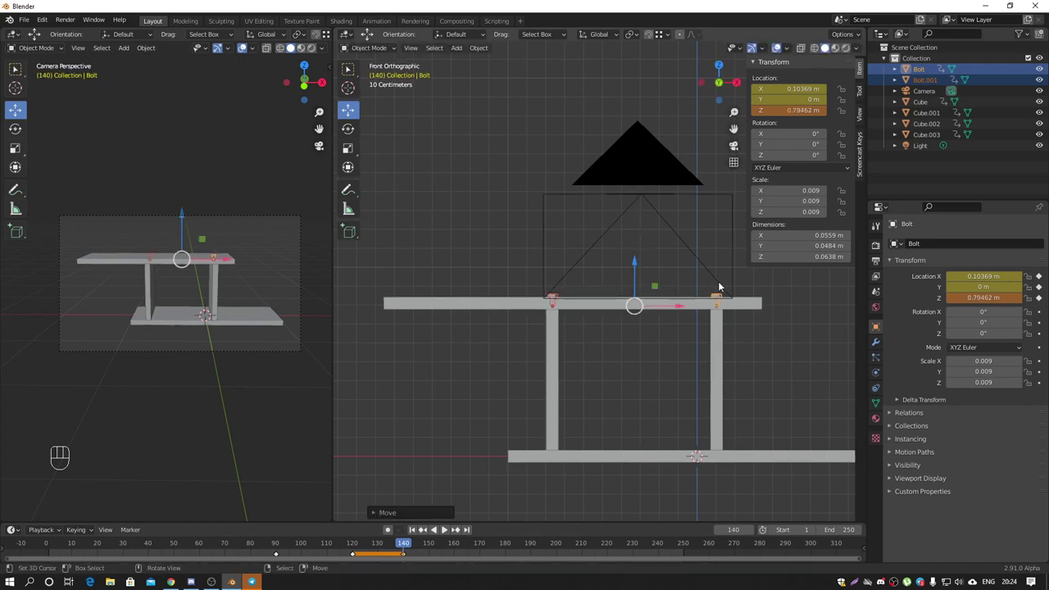
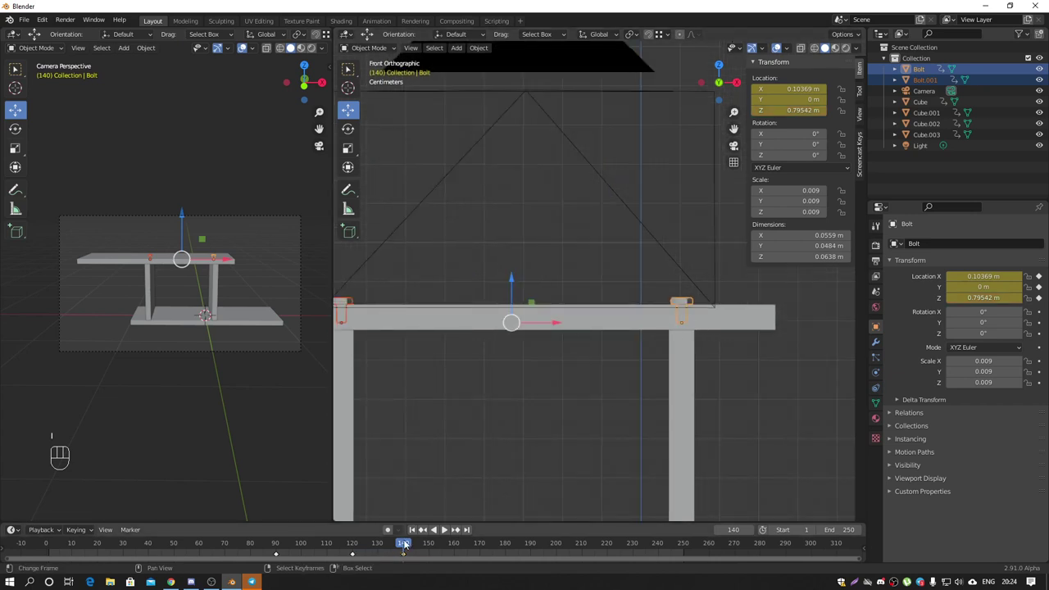
{"action": "key", "text": "i"}
Step: Key the bolts' rotation at 120 and a -1069° spin about Z at frame 140
{"action": "left_click_drag", "start_coordinate": [409, 545], "coordinate": [359, 550]}
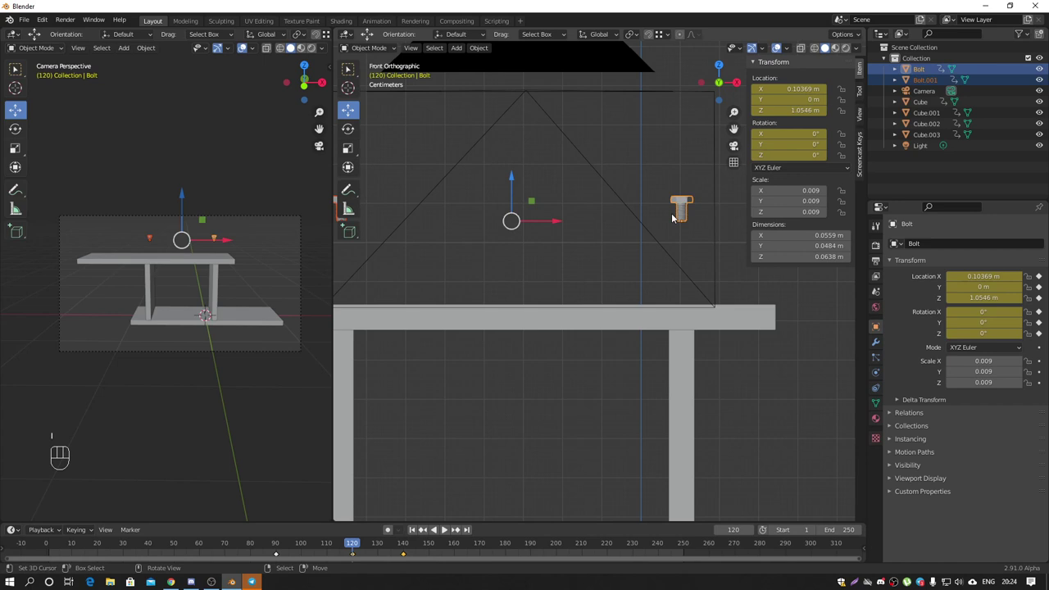
{"action": "left_click_drag", "start_coordinate": [358, 544], "coordinate": [406, 553]}
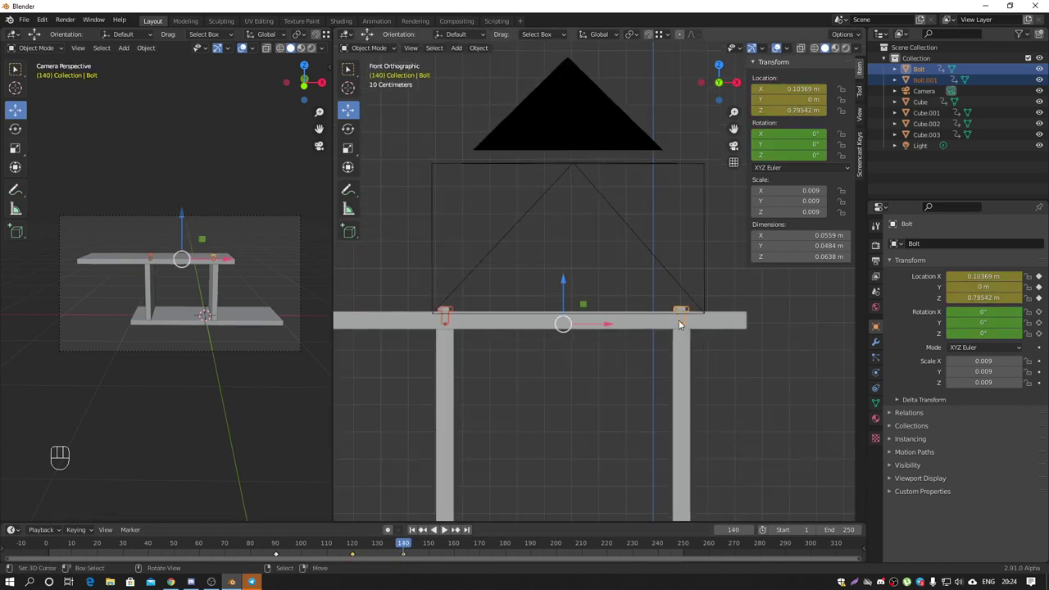
{"action": "middle_click", "coordinate": [644, 315]}
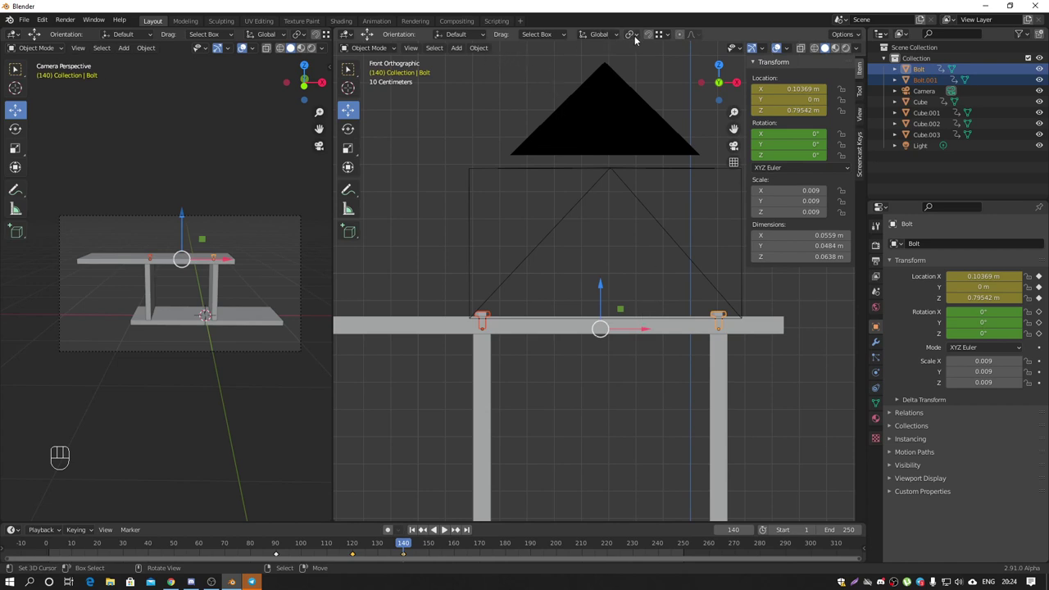
{"action": "left_click_drag", "start_coordinate": [639, 37], "coordinate": [651, 73]}
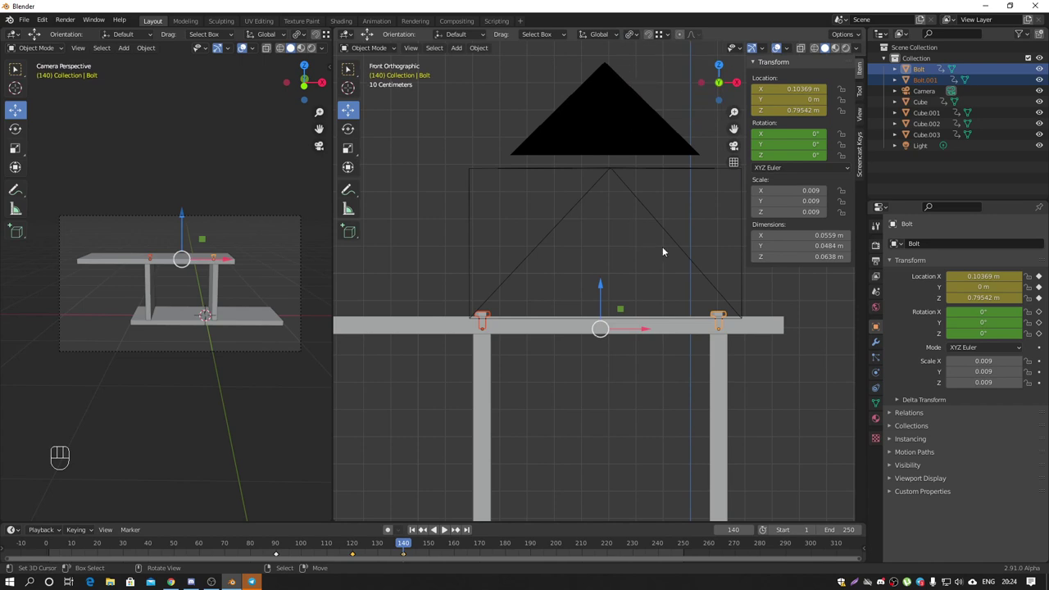
{"action": "key", "text": "r"}
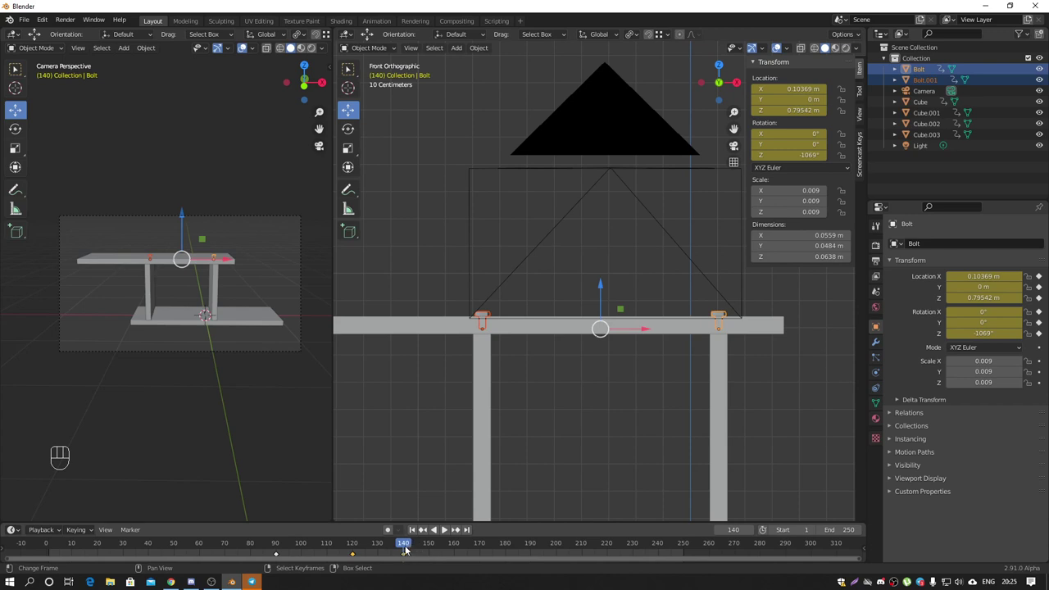
{"action": "left_click_drag", "start_coordinate": [408, 545], "coordinate": [52, 559]}
Step: Play back the assembly animation while orbiting the scene, then stop it
{"action": "key", "text": "space"}
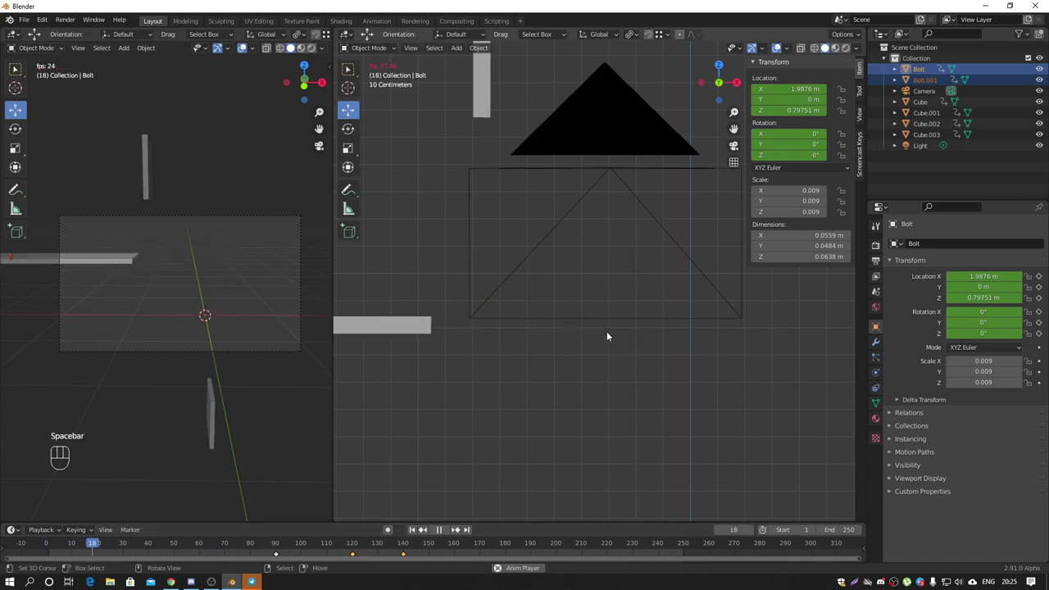
{"action": "left_click_drag", "start_coordinate": [620, 360], "coordinate": [637, 372]}
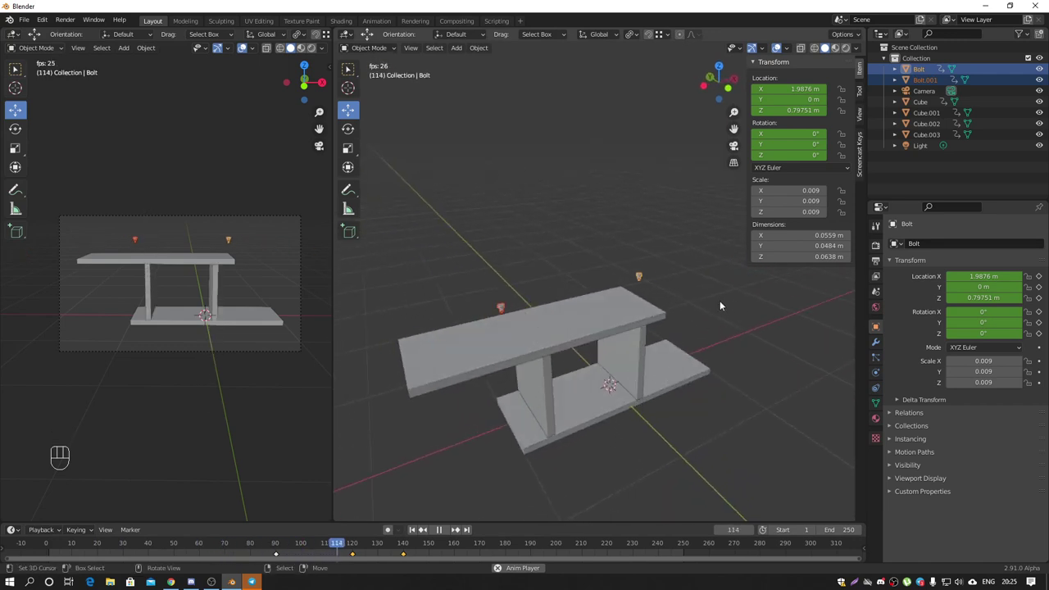
{"action": "key", "text": "space"}
{"action": "left_click_drag", "start_coordinate": [587, 309], "coordinate": [545, 292]}
{"action": "middle_click", "coordinate": [639, 310]}
{"action": "left_click_drag", "start_coordinate": [604, 303], "coordinate": [605, 308]}
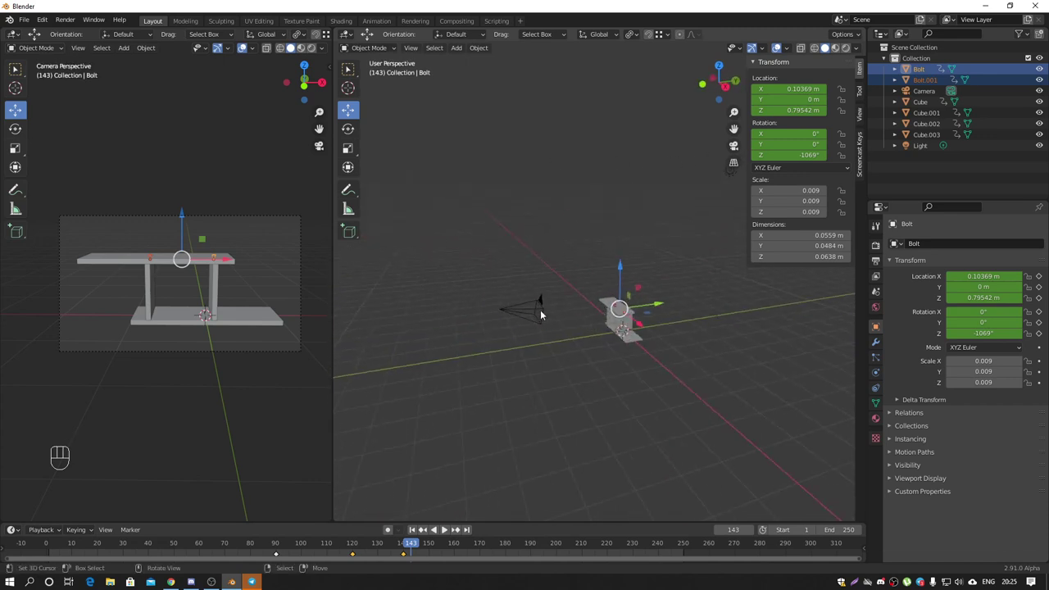
Step: Orbit in on the shelf and box-select all four slabs together with both bolts
{"action": "right_click", "coordinate": [548, 301]}
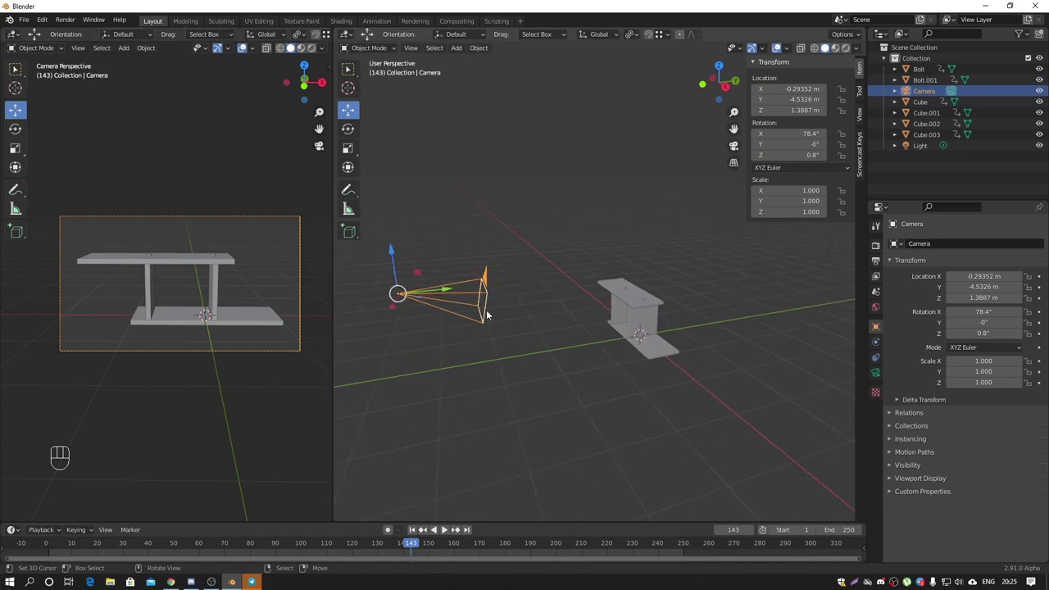
{"action": "left_click_drag", "start_coordinate": [548, 315], "coordinate": [631, 319]}
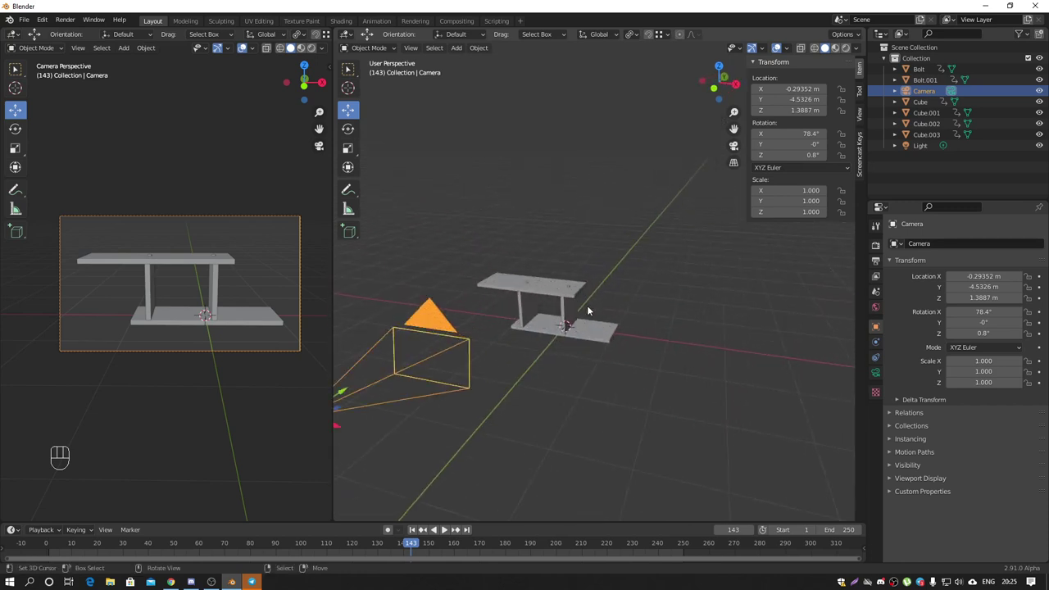
{"action": "left_click_drag", "start_coordinate": [591, 310], "coordinate": [577, 322]}
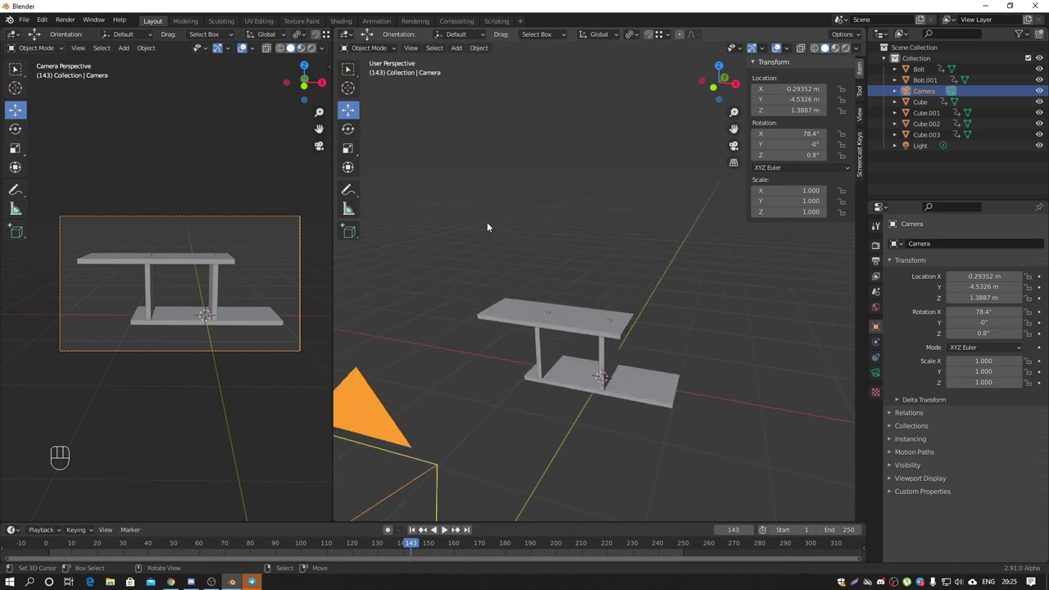
{"action": "left_click_drag", "start_coordinate": [574, 270], "coordinate": [552, 257]}
{"action": "left_click_drag", "start_coordinate": [655, 388], "coordinate": [736, 428]}
{"action": "key", "text": "shift+a"}
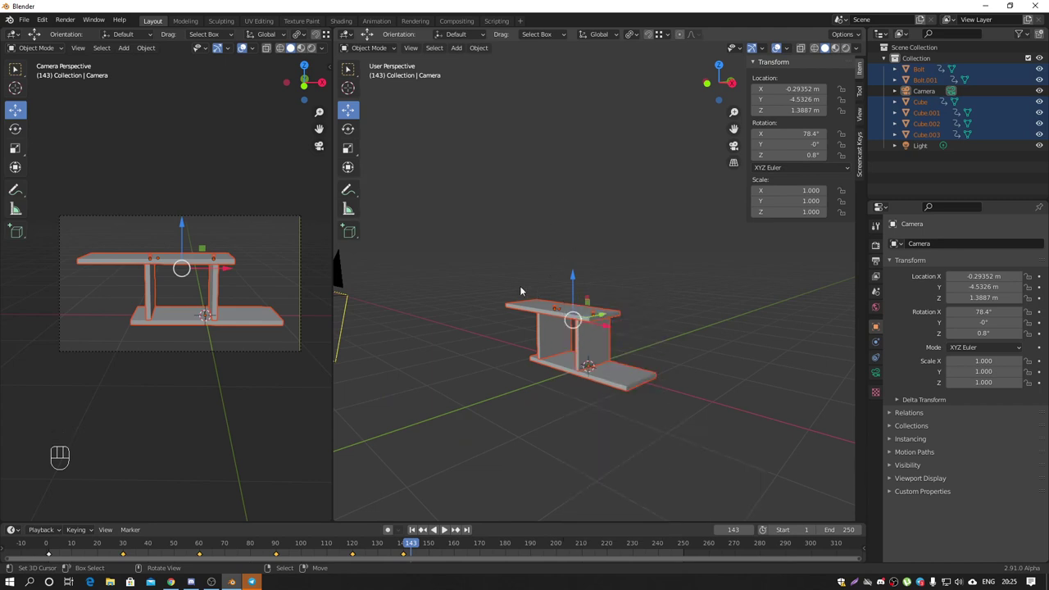
Step: Add a Plain Axes empty and shift-select it last after the shelf pieces
{"action": "key", "text": "shift+a"}
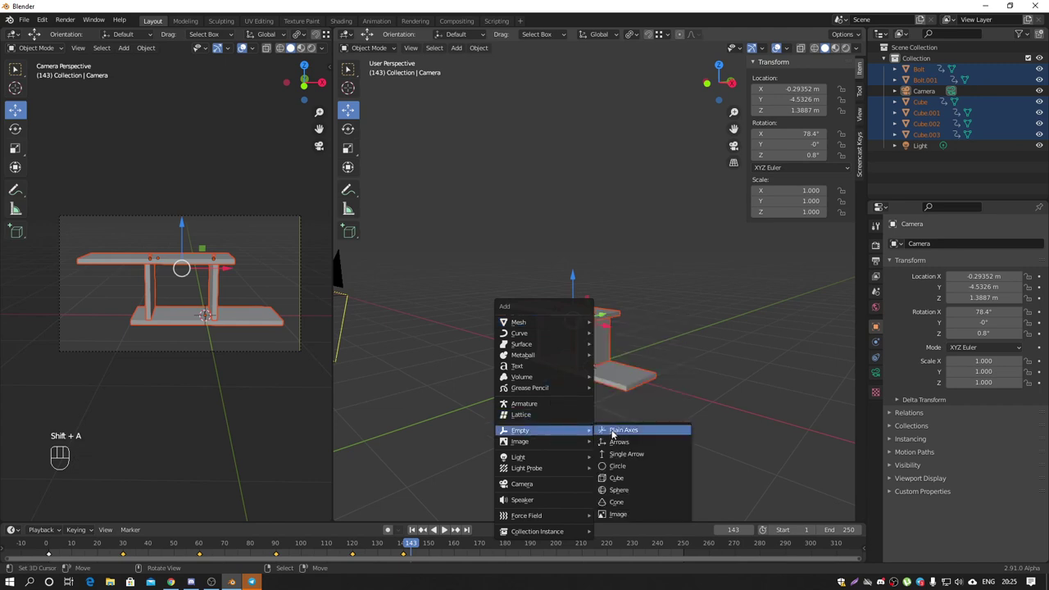
{"action": "left_click_drag", "start_coordinate": [616, 355], "coordinate": [550, 293]}
{"action": "left_click_drag", "start_coordinate": [494, 328], "coordinate": [705, 418]}
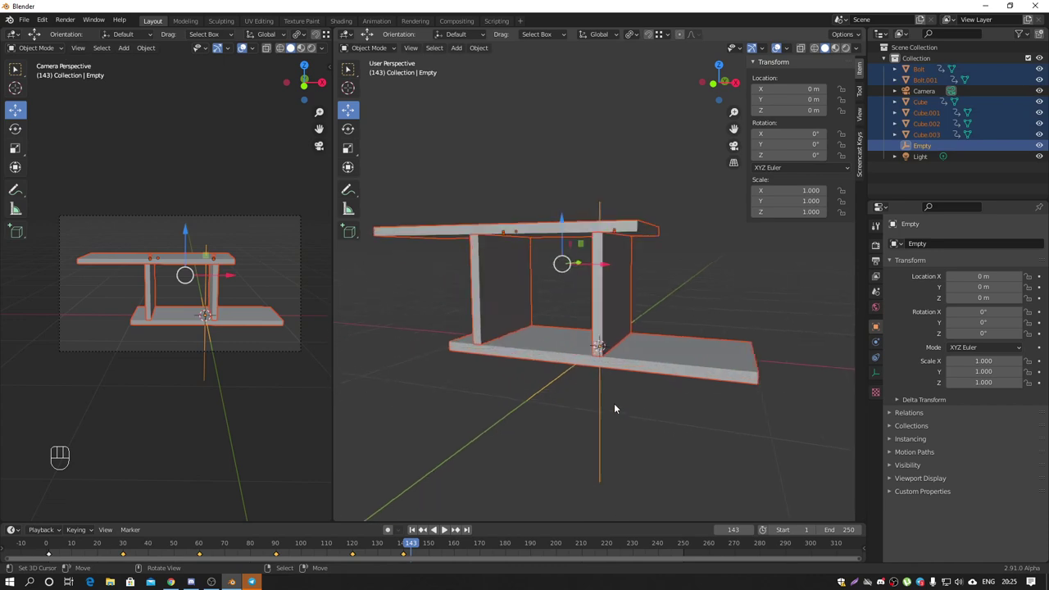
{"action": "left_click", "coordinate": [605, 404]}
{"action": "left_click_drag", "start_coordinate": [607, 403], "coordinate": [637, 287]}
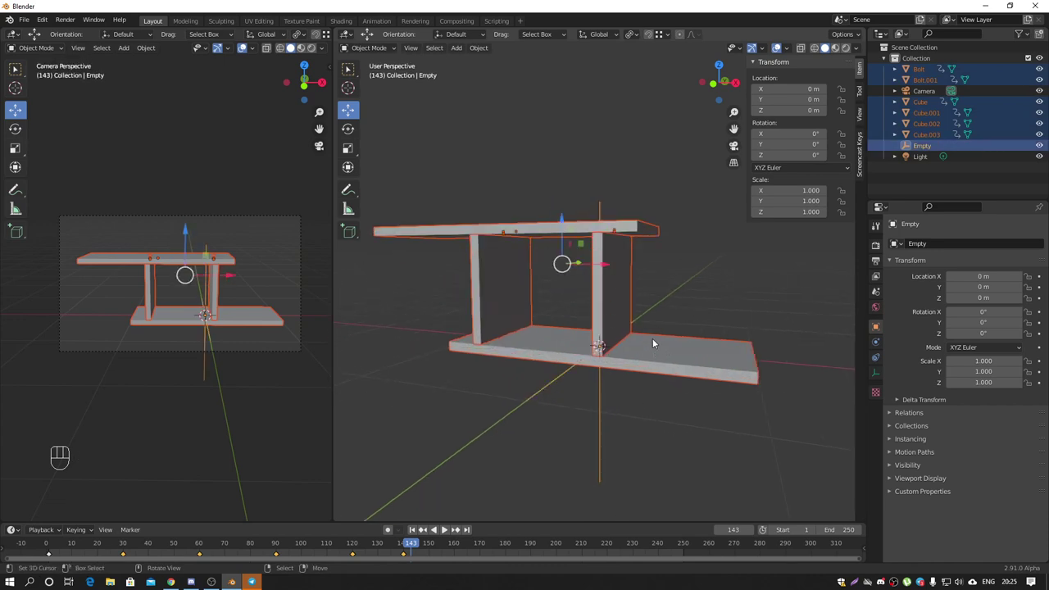
Step: Parent every slab and both bolts to the Empty with Ctrl+P > Object
{"action": "key", "text": "ctrl+p"}
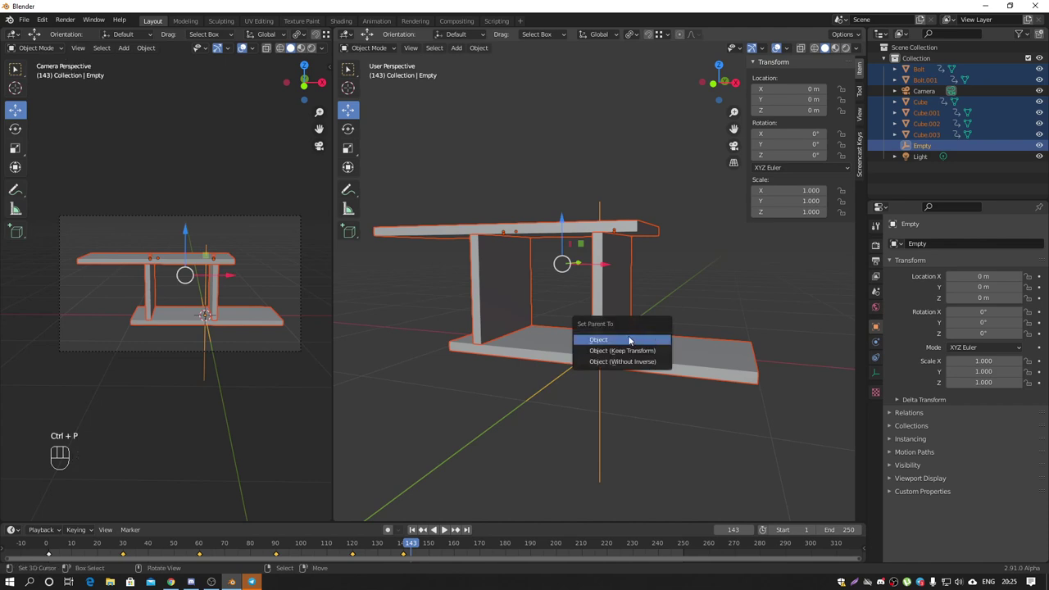
{"action": "key", "text": "space"}
{"action": "middle_click", "coordinate": [653, 333]}
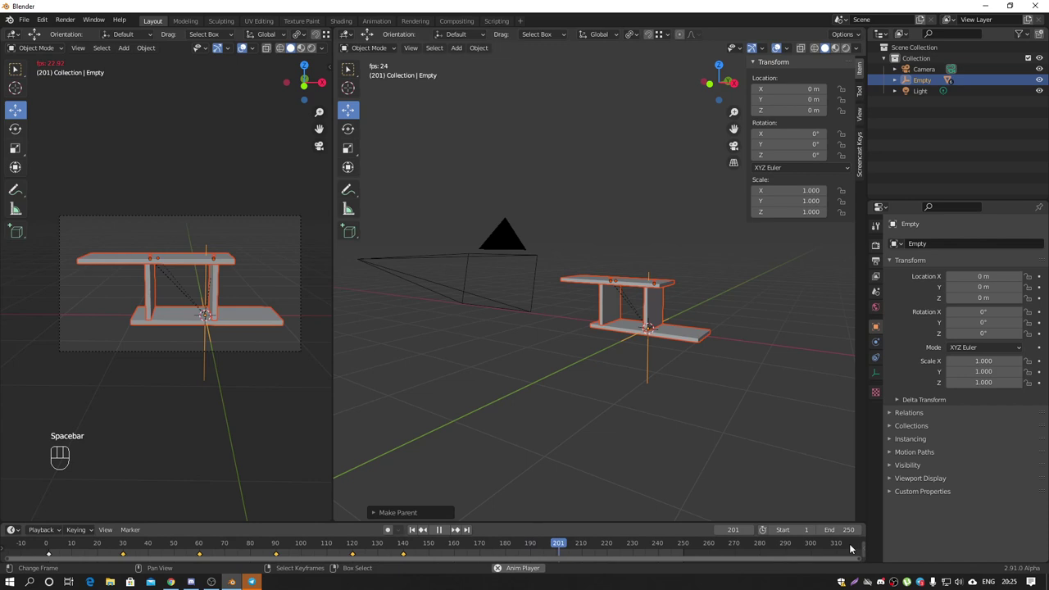
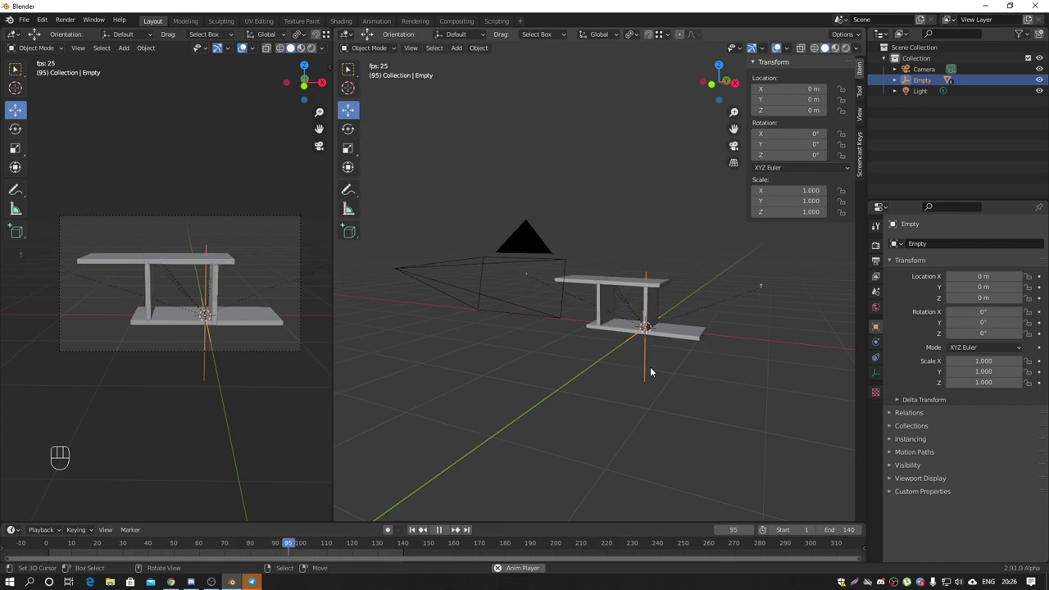
Step: Test-move the Empty, cancel, and stop playback back at frame 1 with end frame 140
{"action": "key", "text": "g"}
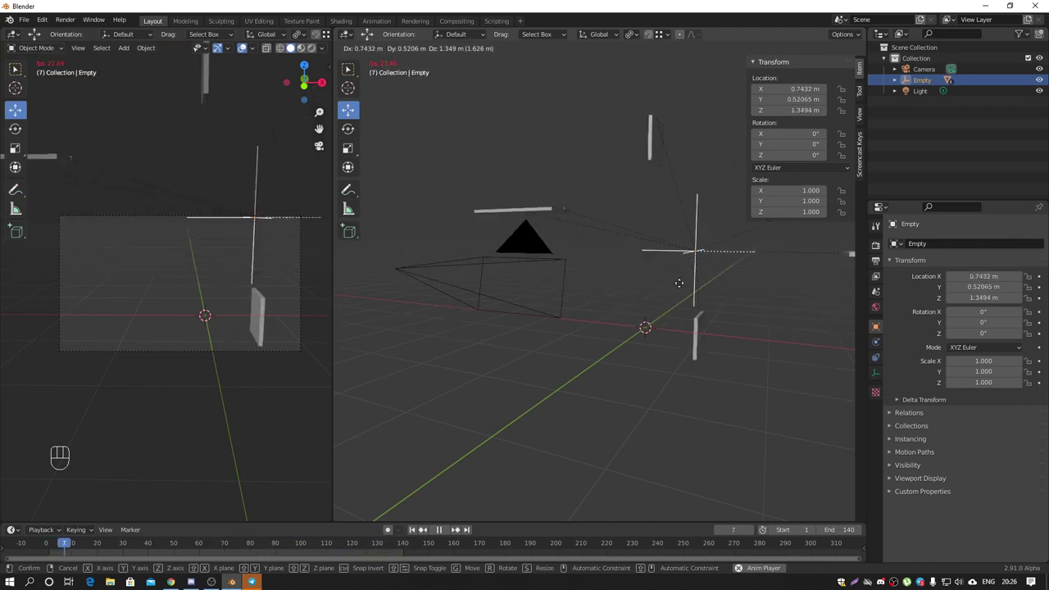
{"action": "key", "text": "space"}
{"action": "middle_click", "coordinate": [694, 319]}
{"action": "key", "text": "shift+Left"}
{"action": "left_click", "coordinate": [538, 270]}
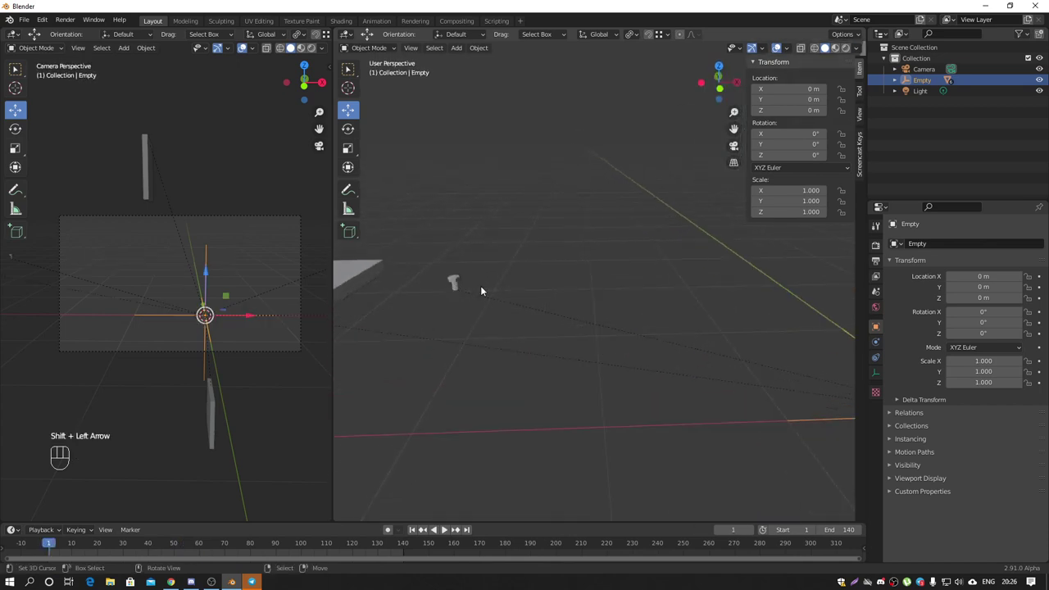
Step: Orbit around the scene and select Bolt.001
{"action": "middle_click", "coordinate": [558, 288]}
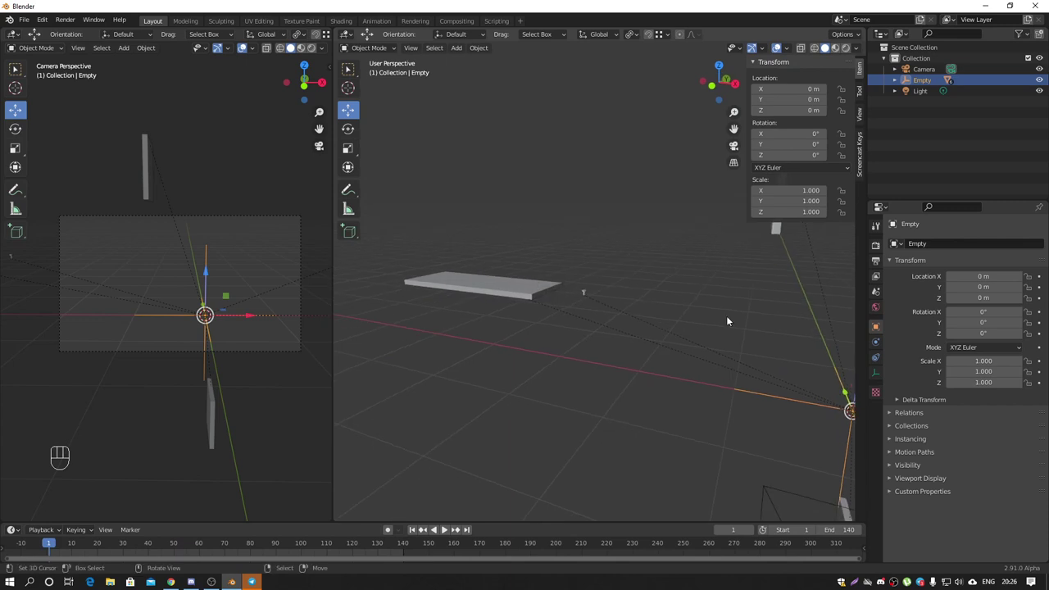
{"action": "middle_click", "coordinate": [539, 277]}
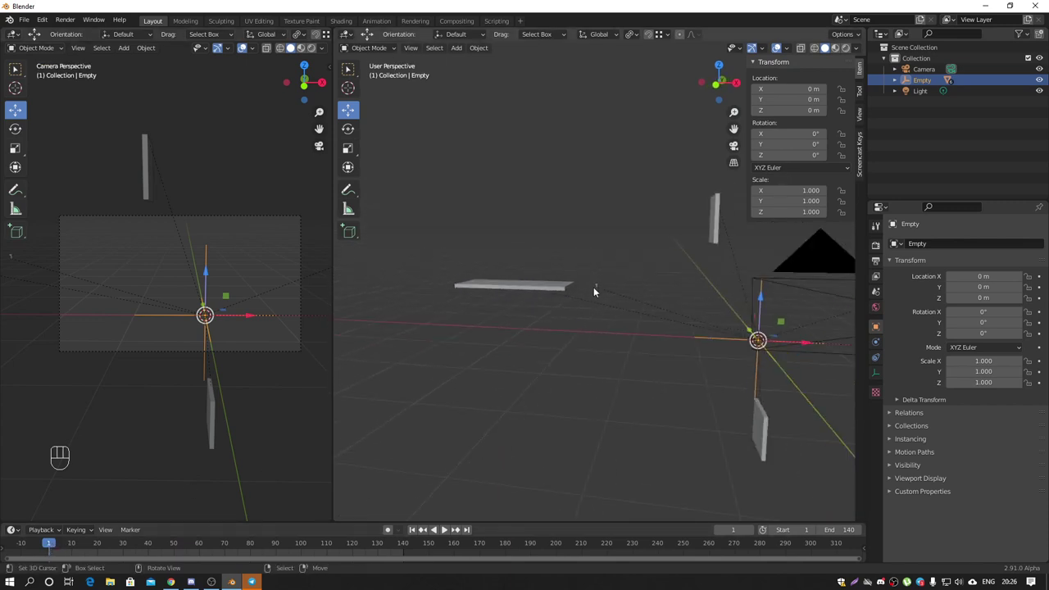
{"action": "middle_click", "coordinate": [503, 308]}
{"action": "left_click", "coordinate": [506, 304]}
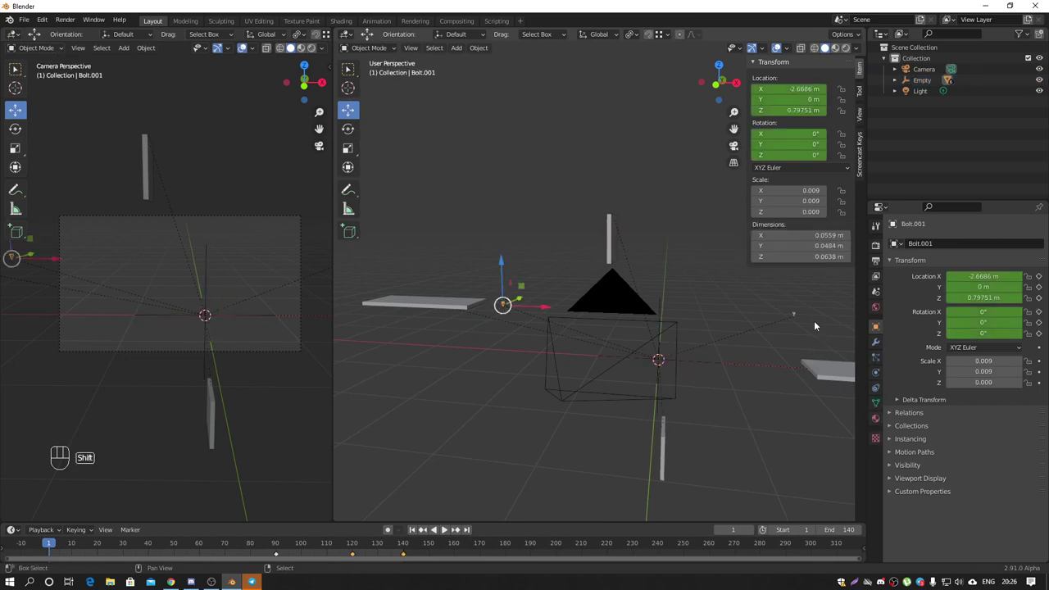
Step: Select both bolts, scrub to frame 120 and back, and expand the Empty's children in the outliner
{"action": "left_click", "coordinate": [798, 315]}
{"action": "left_click_drag", "start_coordinate": [55, 544], "coordinate": [376, 523]}
{"action": "left_click_drag", "start_coordinate": [628, 253], "coordinate": [655, 276]}
{"action": "left_click_drag", "start_coordinate": [668, 294], "coordinate": [687, 294]}
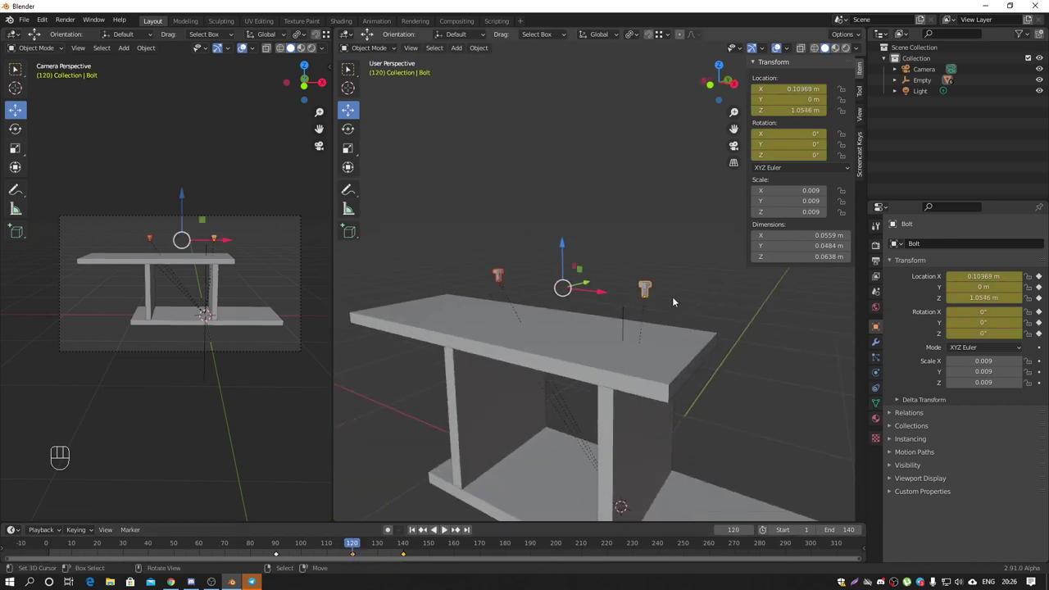
{"action": "left_click_drag", "start_coordinate": [354, 546], "coordinate": [54, 552]}
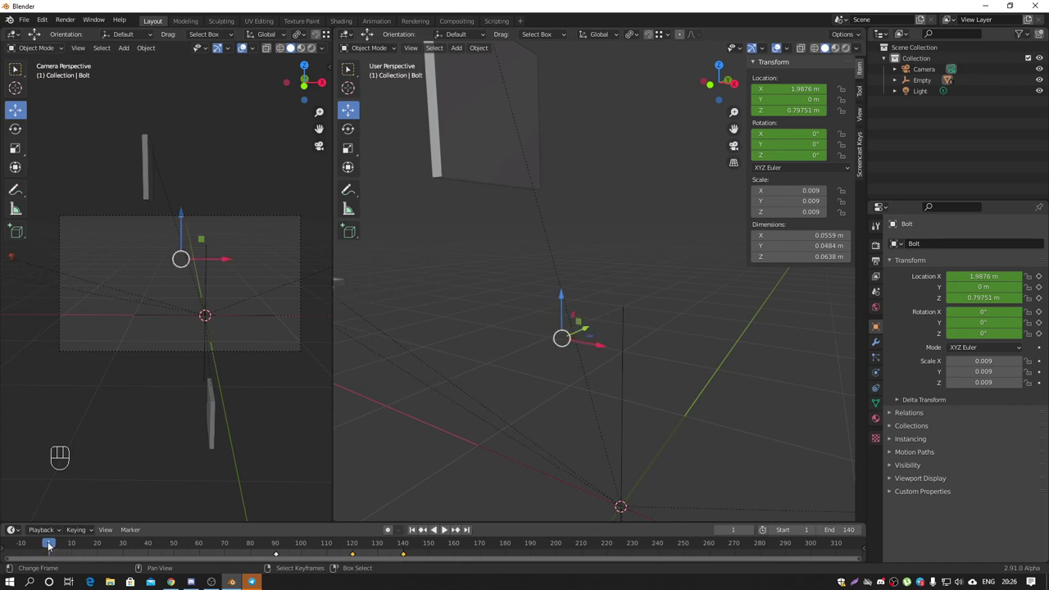
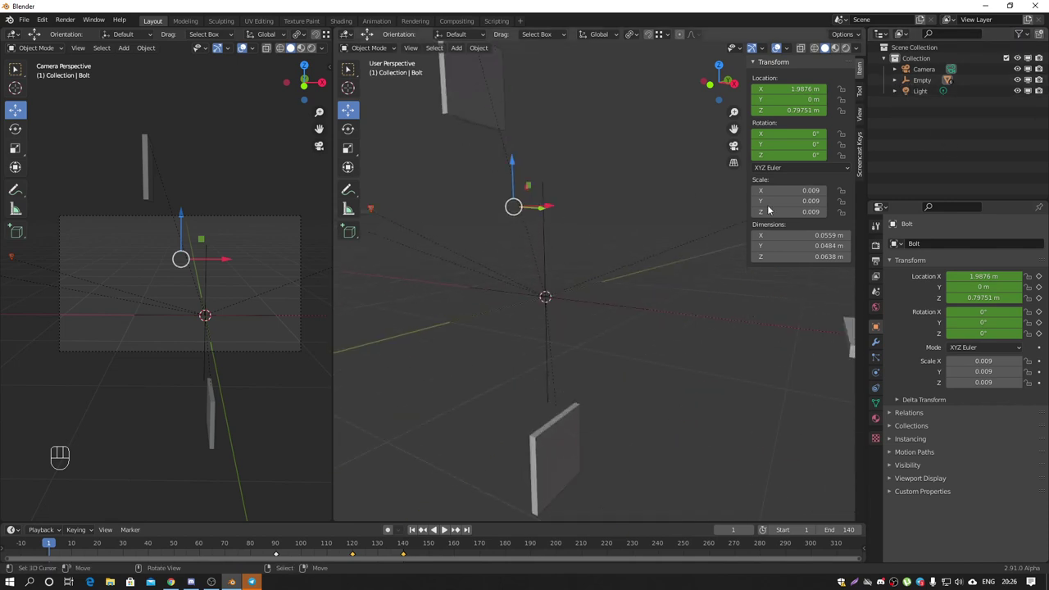
{"action": "left_click", "coordinate": [900, 82]}
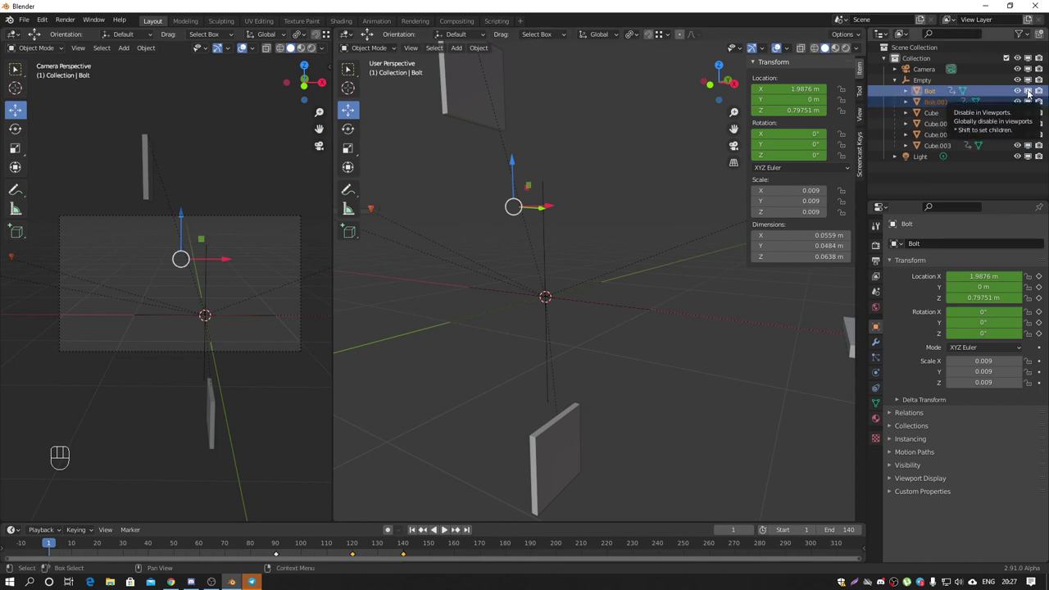
Step: Key both bolts' viewport and render visibility, then disable those toggles at frame 119
{"action": "key", "text": "i"}
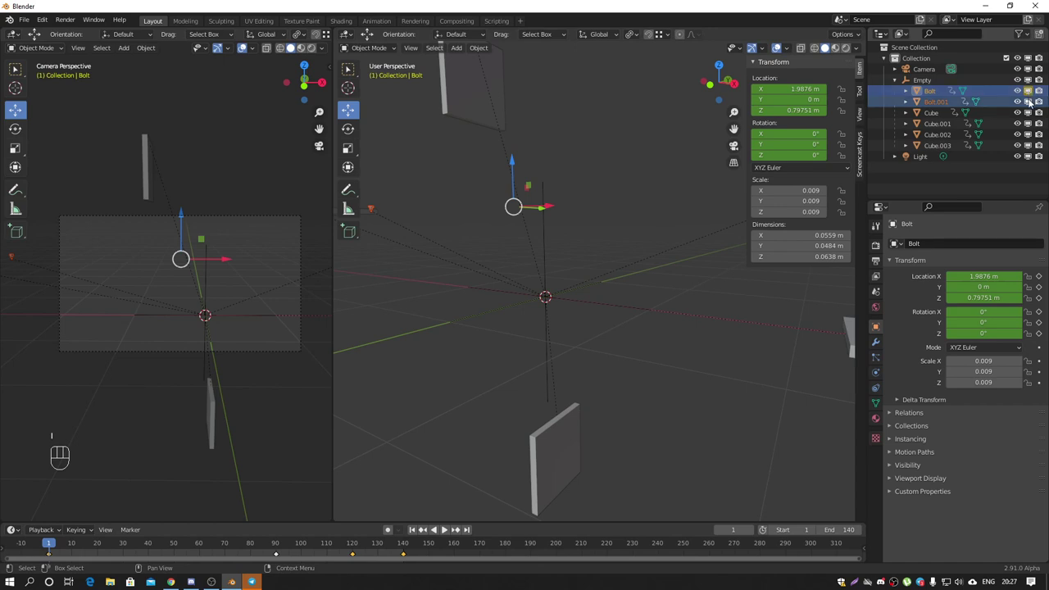
{"action": "key", "text": "i"}
{"action": "key", "text": "i"}
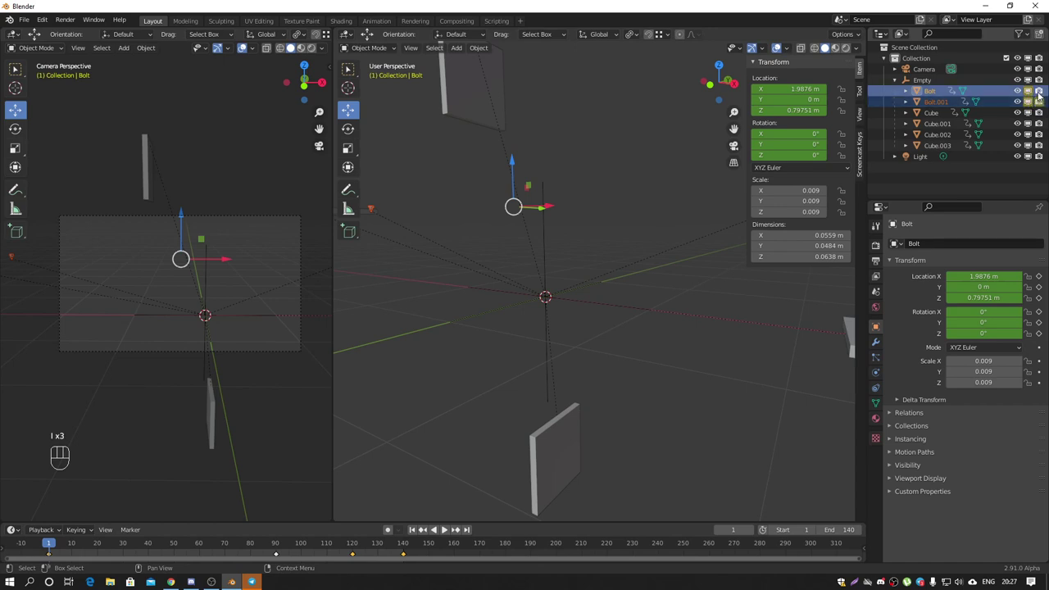
{"action": "key", "text": "i"}
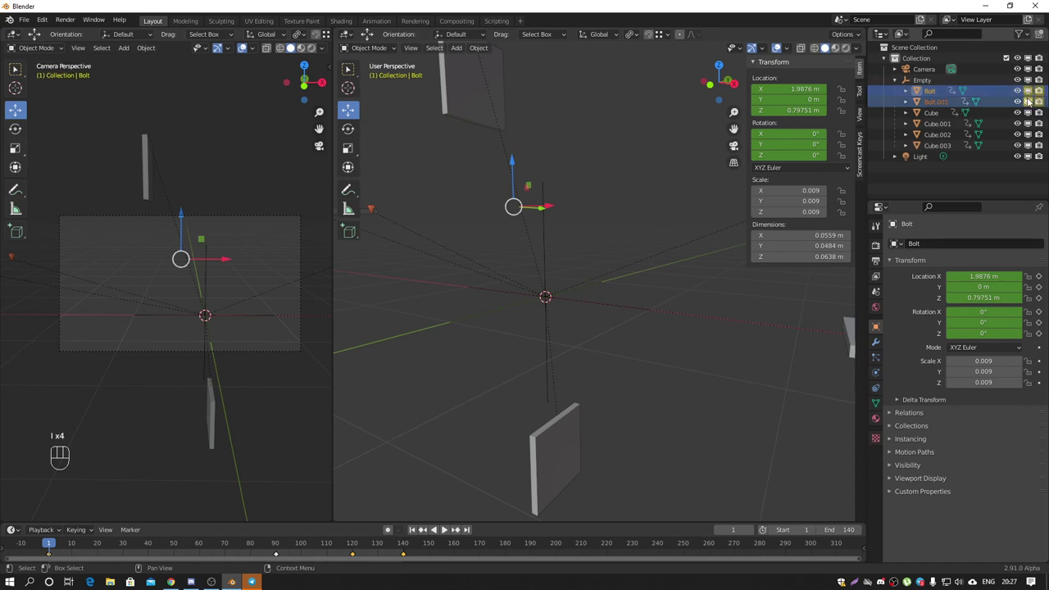
{"action": "left_click_drag", "start_coordinate": [56, 543], "coordinate": [355, 548]}
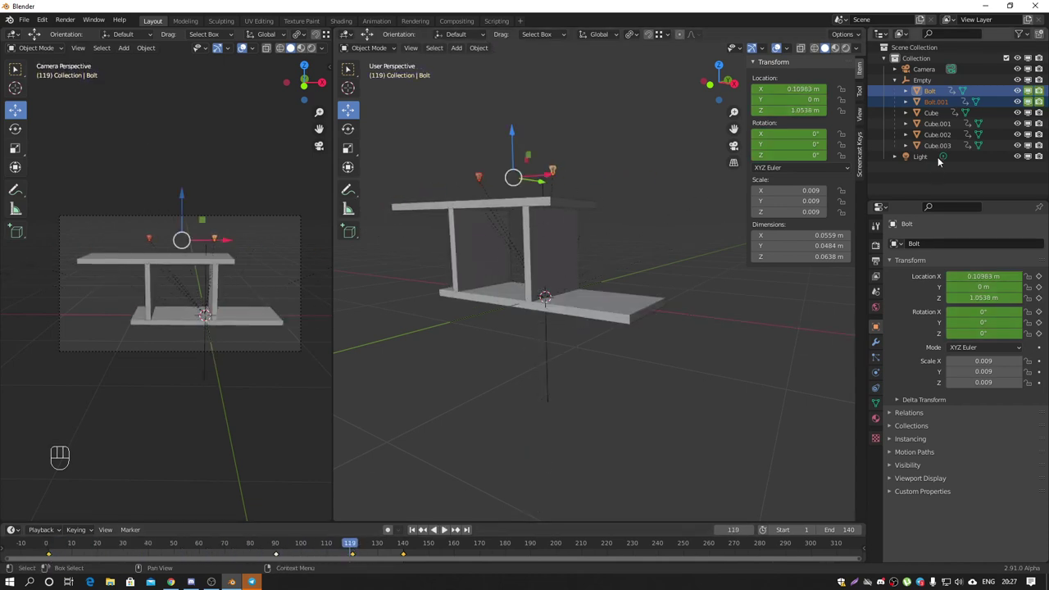
{"action": "left_click", "coordinate": [1035, 92]}
{"action": "double_click", "coordinate": [1035, 102]}
{"action": "left_click", "coordinate": [1046, 93]}
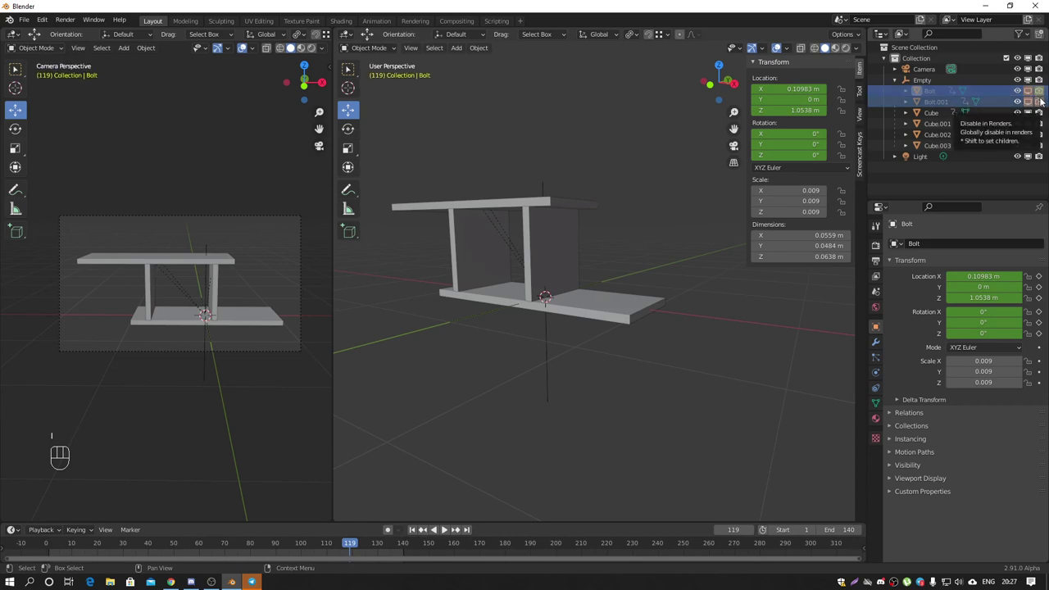
Step: At frame 1 set both bolts hidden in viewport and render and keyframe it
{"action": "left_click_drag", "start_coordinate": [349, 544], "coordinate": [54, 554]}
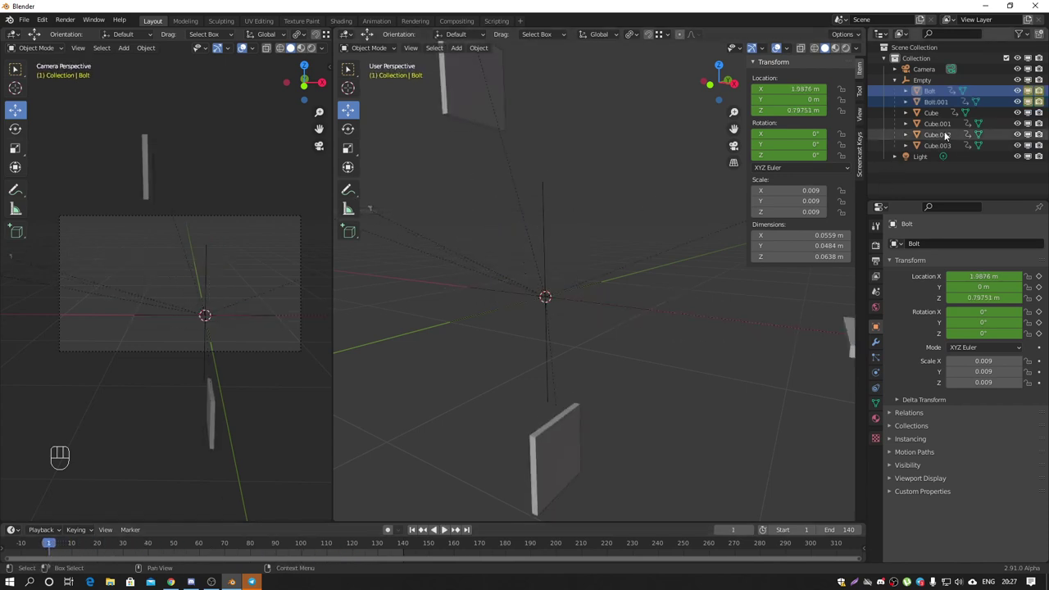
{"action": "left_click", "coordinate": [1038, 103]}
{"action": "left_click", "coordinate": [1032, 94]}
{"action": "left_click", "coordinate": [1040, 93]}
{"action": "left_click", "coordinate": [1044, 106]}
{"action": "key", "text": "i"}
{"action": "key", "text": "i"}
{"action": "key", "text": "i"}
{"action": "key", "text": "i"}
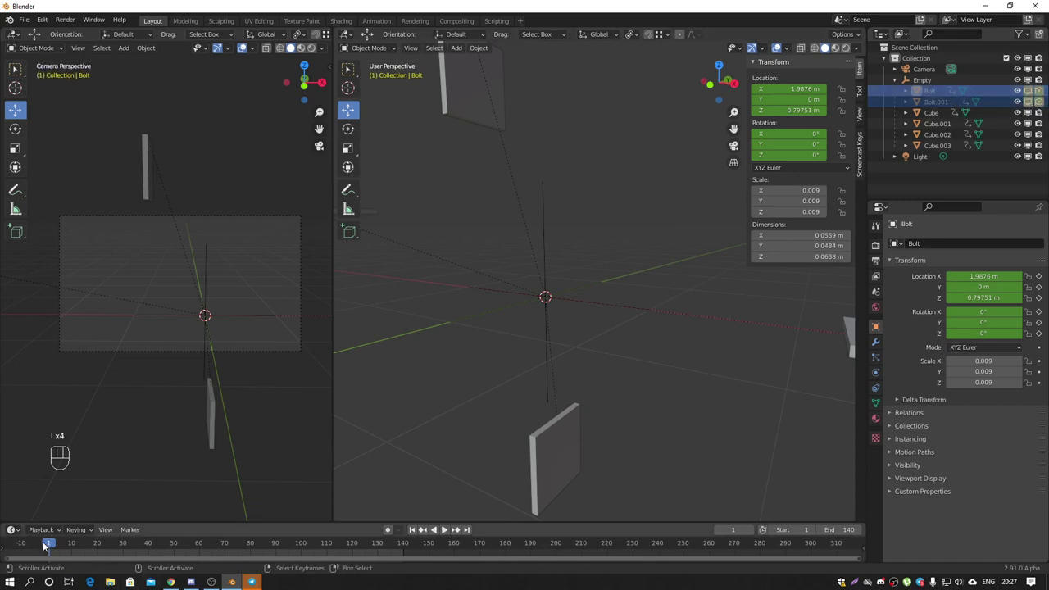
Step: At frame 120 re-enable both bolts' viewport and render visibility and keyframe it
{"action": "left_click_drag", "start_coordinate": [56, 547], "coordinate": [356, 553]}
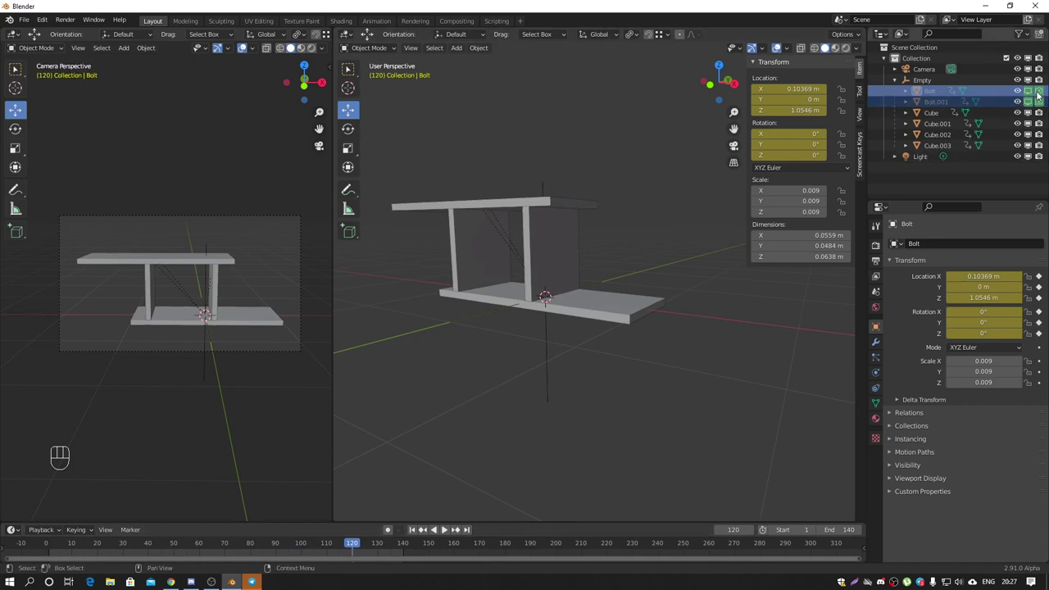
{"action": "left_click", "coordinate": [1043, 93]}
{"action": "left_click", "coordinate": [1044, 107]}
{"action": "left_click", "coordinate": [1033, 103]}
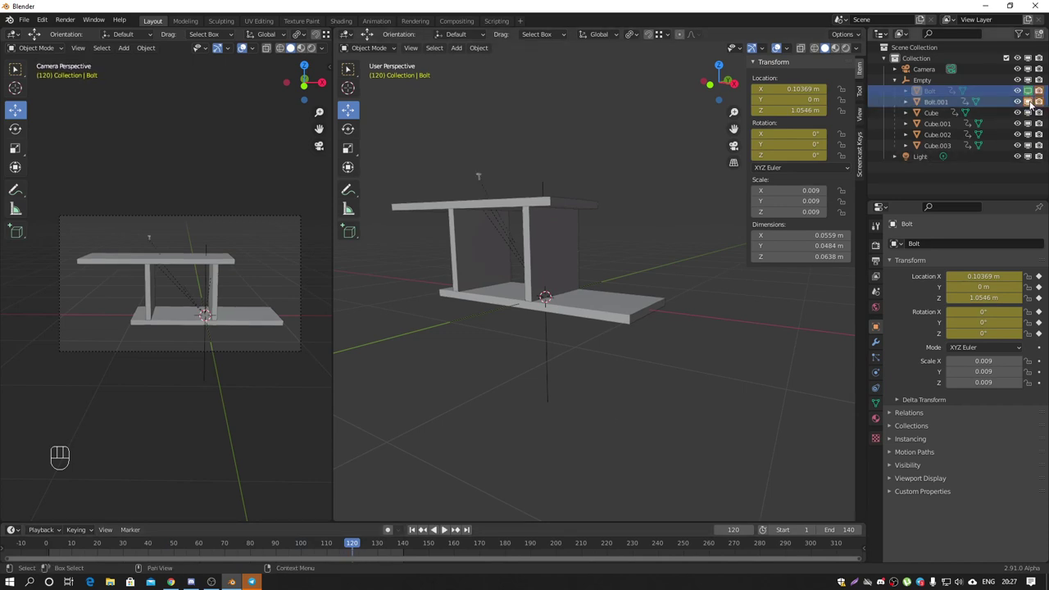
{"action": "left_click", "coordinate": [1037, 96]}
{"action": "key", "text": "i"}
{"action": "key", "text": "i"}
{"action": "key", "text": "i"}
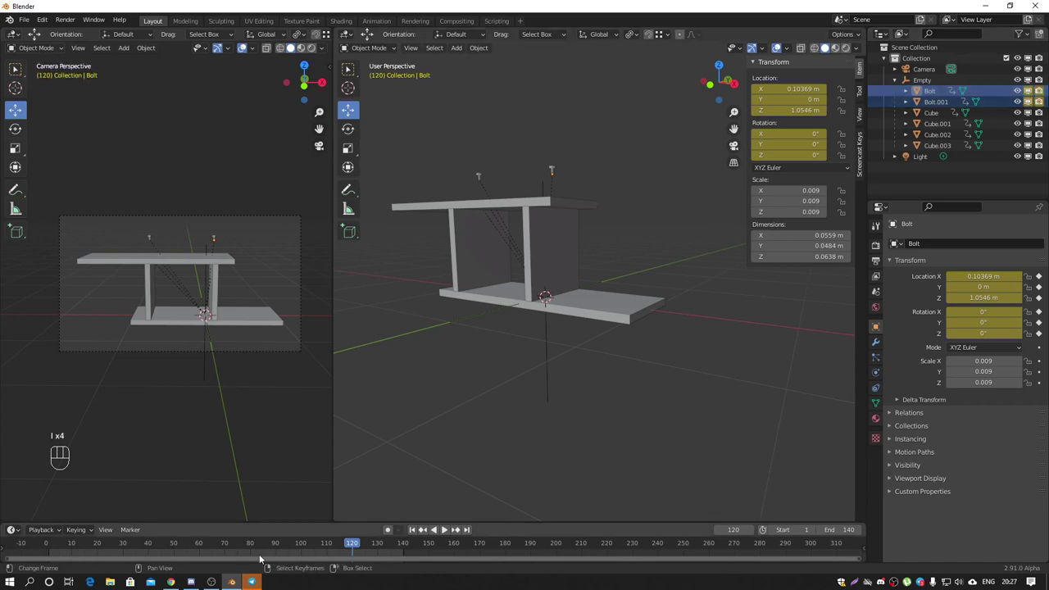
{"action": "left_click_drag", "start_coordinate": [353, 544], "coordinate": [91, 554]}
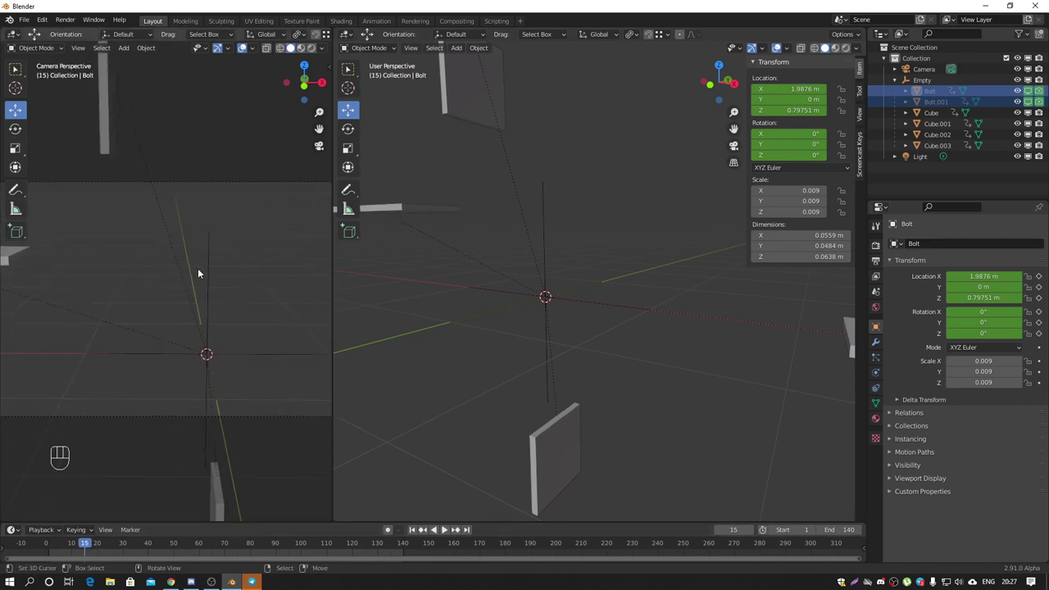
{"action": "left_click_drag", "start_coordinate": [241, 274], "coordinate": [266, 271]}
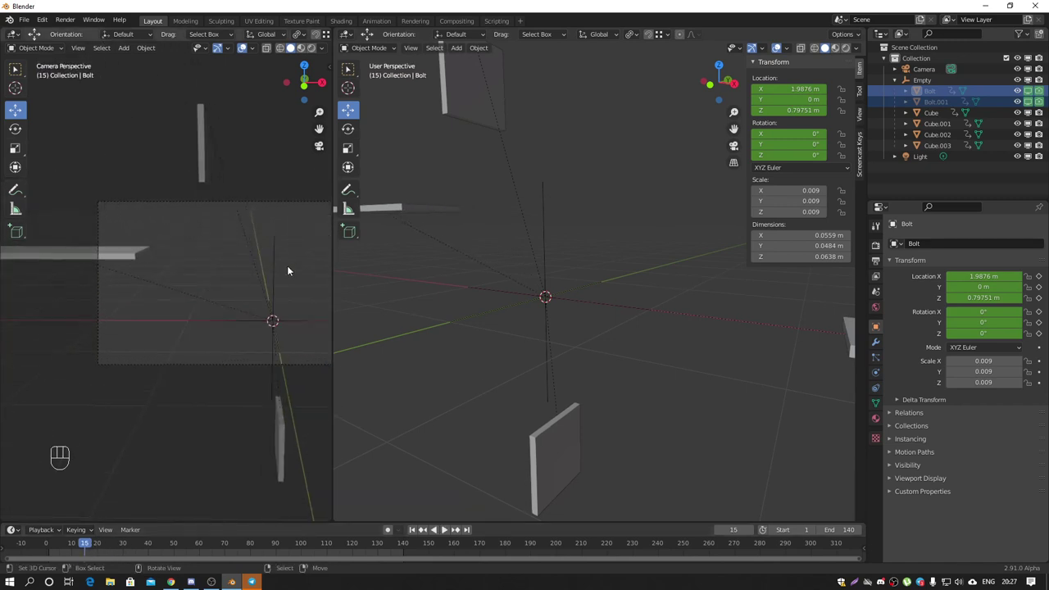
{"action": "middle_click", "coordinate": [254, 263]}
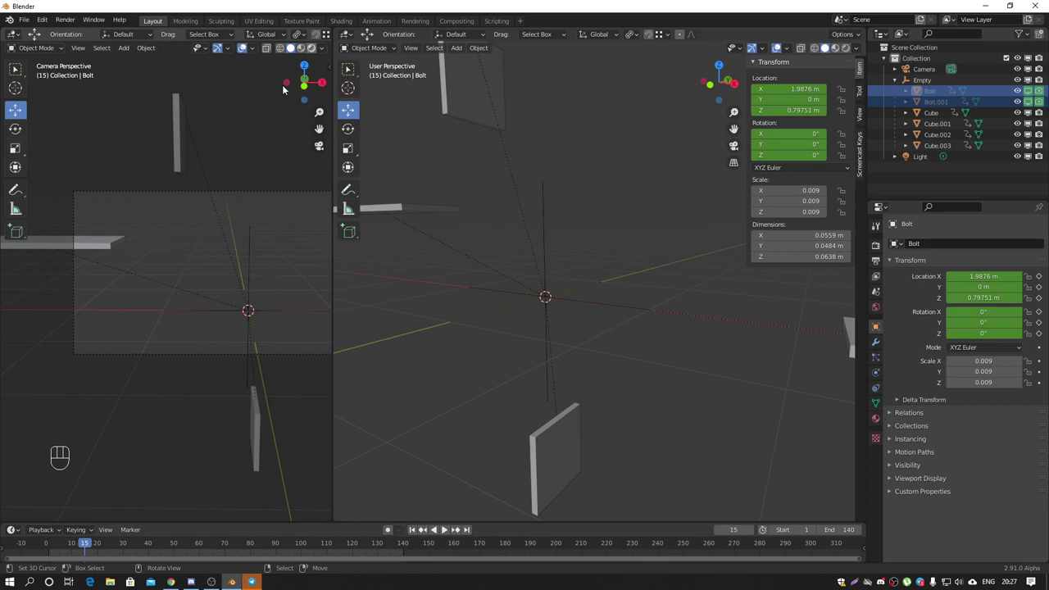
{"action": "left_click", "coordinate": [316, 51]}
{"action": "key", "text": "space"}
{"action": "middle_click", "coordinate": [243, 258]}
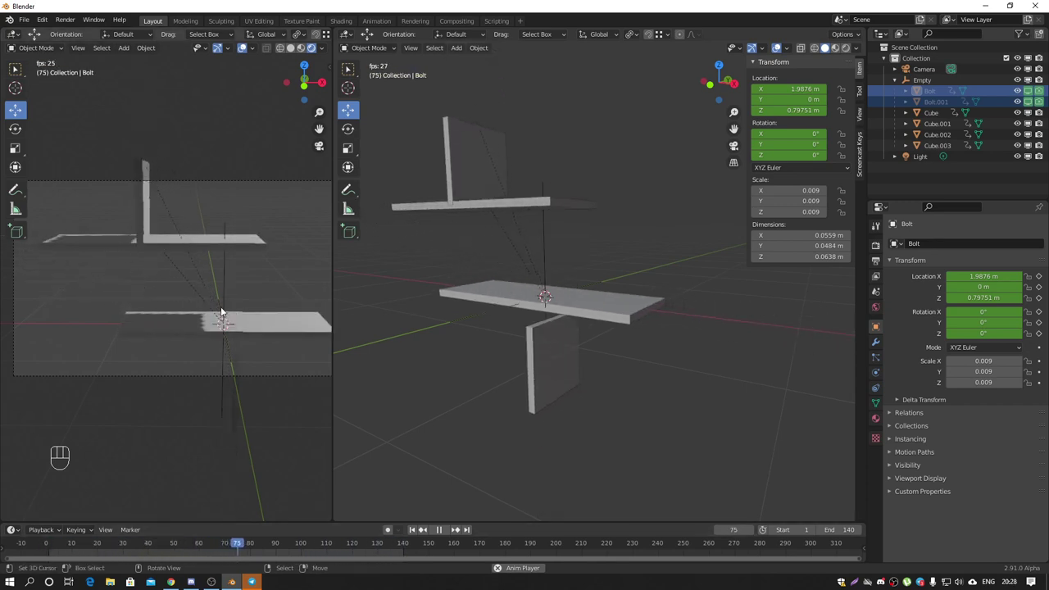
{"action": "key", "text": "space"}
{"action": "left_click", "coordinate": [652, 293]}
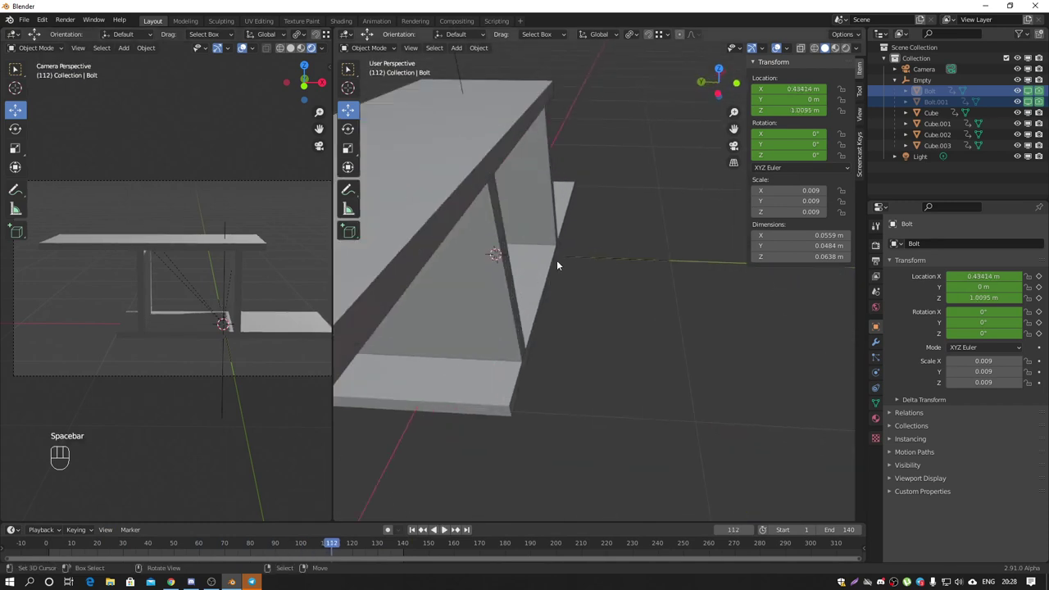
{"action": "middle_click", "coordinate": [488, 245]}
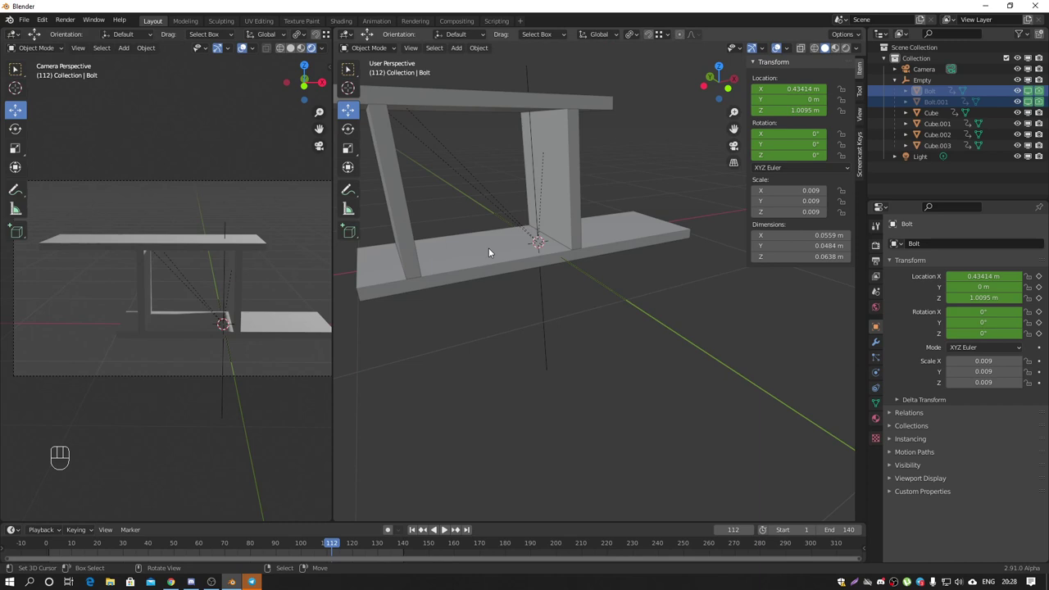